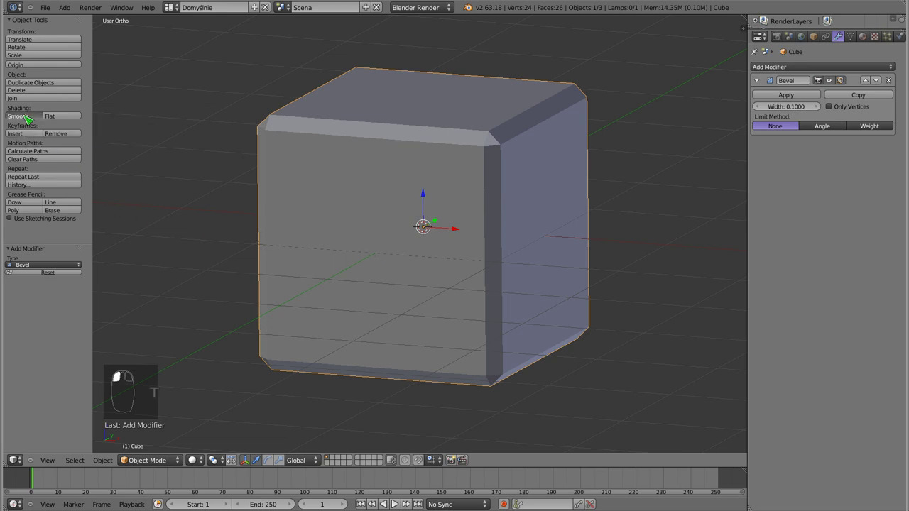
Step: Return the cube to flat shading and frame it in the viewport
{"action": "left_click_drag", "start_coordinate": [369, 239], "coordinate": [400, 281]}
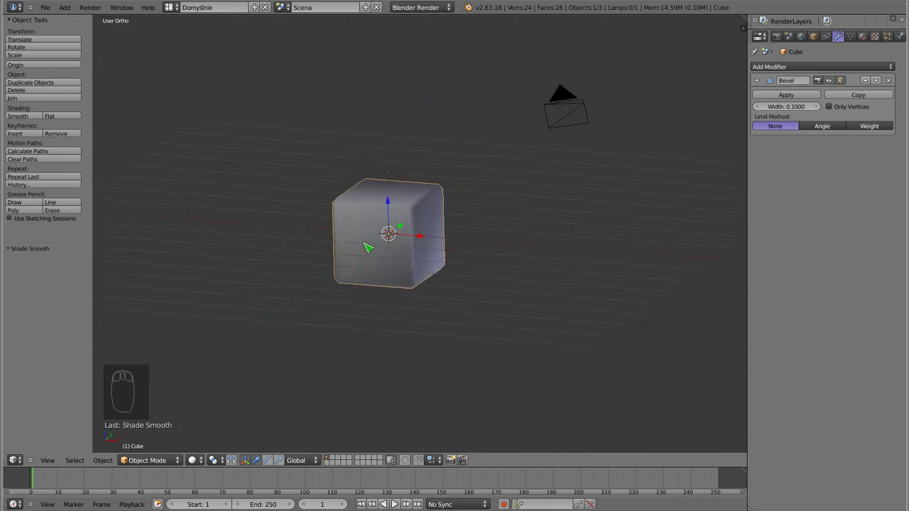
{"action": "left_click_drag", "start_coordinate": [411, 313], "coordinate": [21, 123]}
{"action": "left_click", "coordinate": [61, 121]}
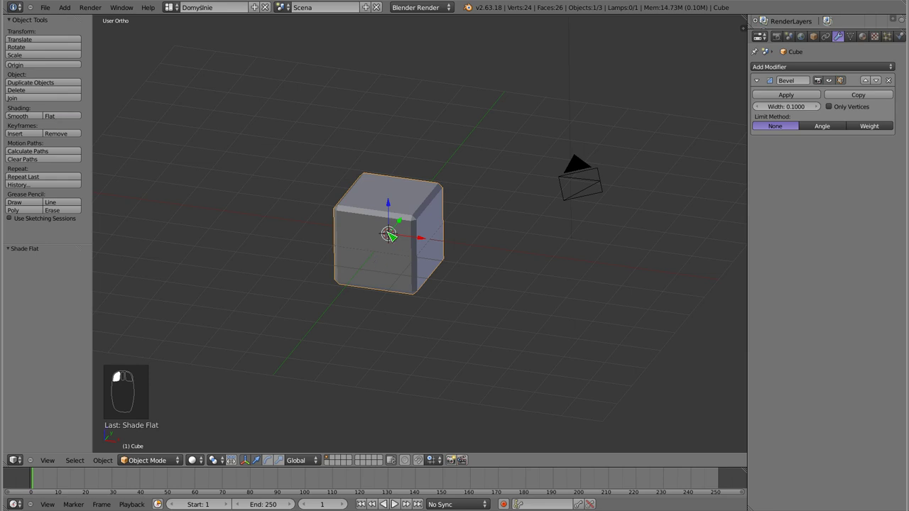
{"action": "left_click_drag", "start_coordinate": [386, 236], "coordinate": [820, 93]}
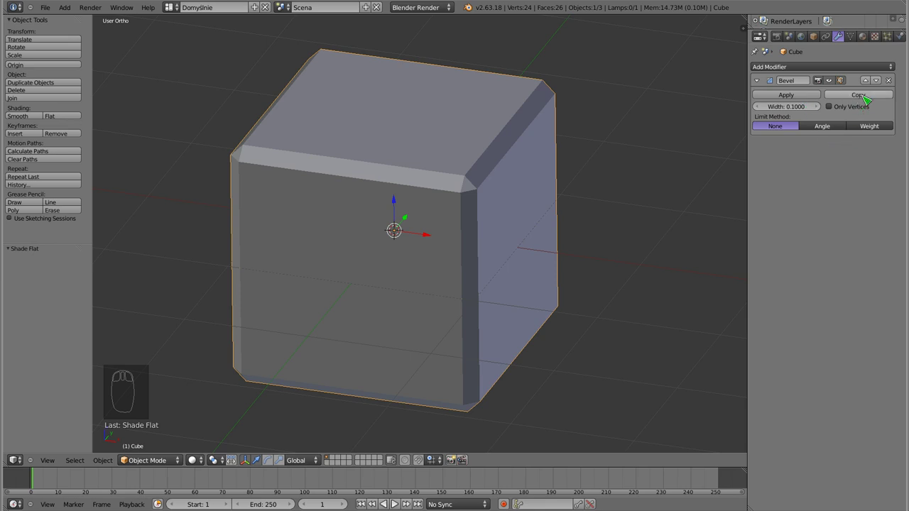
Step: Duplicate the Bevel modifier as Bevel.001 (width 0.1) and toggle its display to compare the corners
{"action": "left_click", "coordinate": [863, 100]}
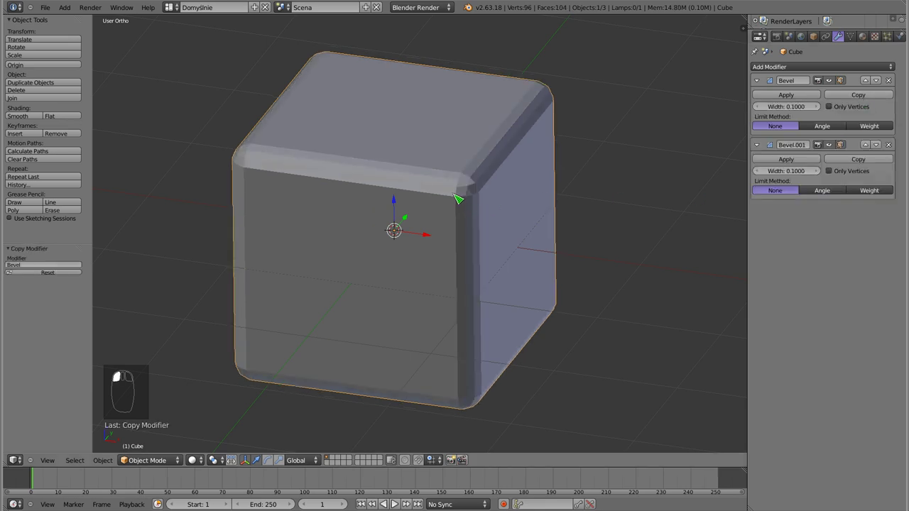
{"action": "left_click_drag", "start_coordinate": [443, 213], "coordinate": [843, 138]}
{"action": "left_click", "coordinate": [832, 151]}
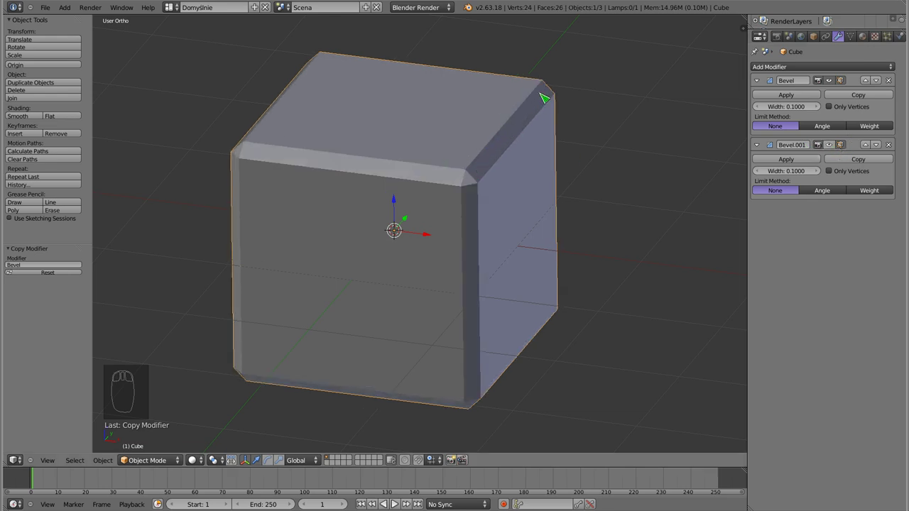
{"action": "left_click_drag", "start_coordinate": [481, 183], "coordinate": [829, 150]}
{"action": "left_click", "coordinate": [829, 149]}
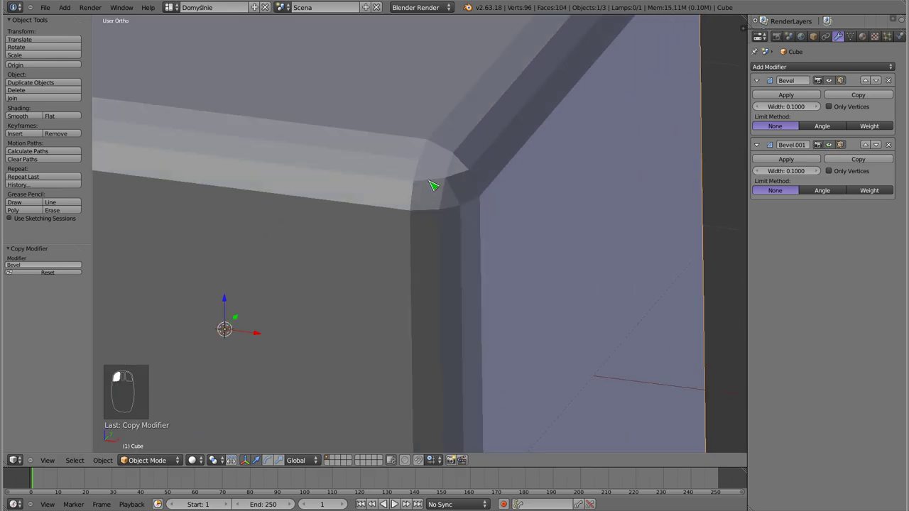
Step: Zoom in on the top corner and enter mesh editing
{"action": "left_click_drag", "start_coordinate": [462, 192], "coordinate": [289, 233]}
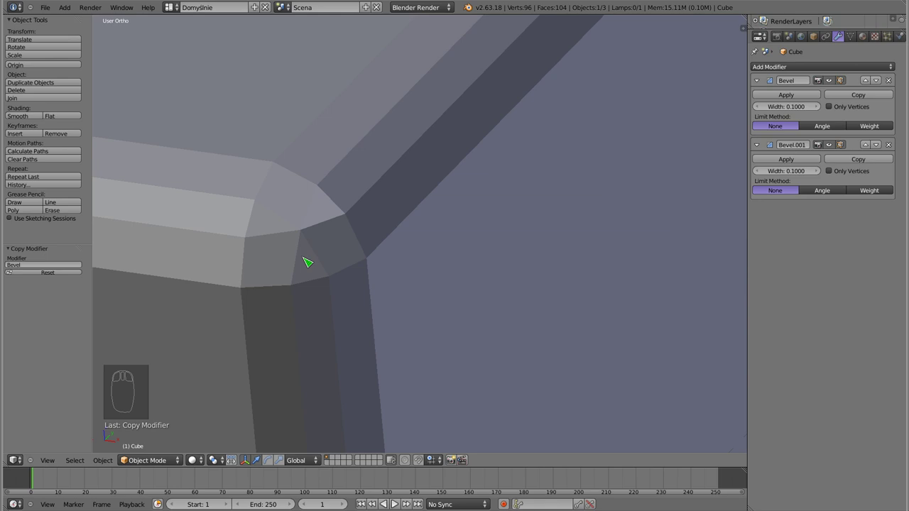
{"action": "left_click_drag", "start_coordinate": [287, 203], "coordinate": [381, 177]}
{"action": "key", "text": "Tab"}
Step: Rotate the view to inspect the layered facets on the beveled corner
{"action": "left_click_drag", "start_coordinate": [357, 140], "coordinate": [788, 160]}
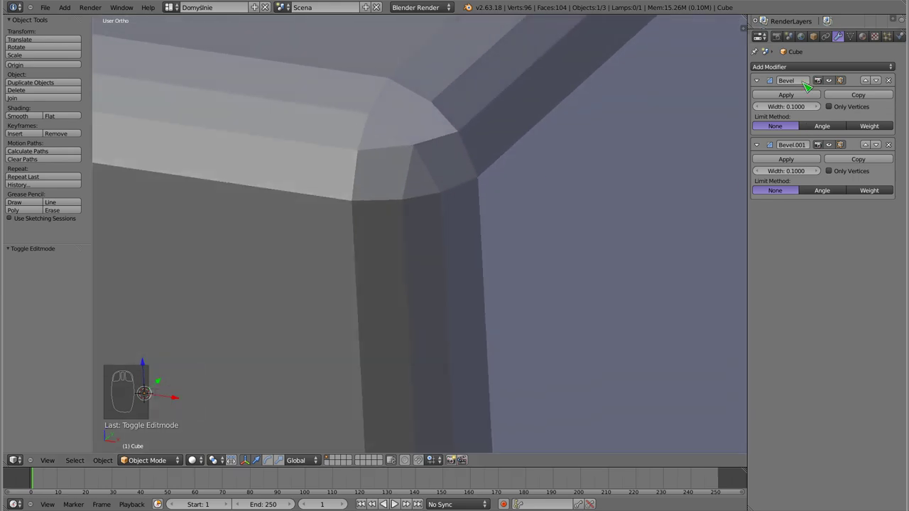
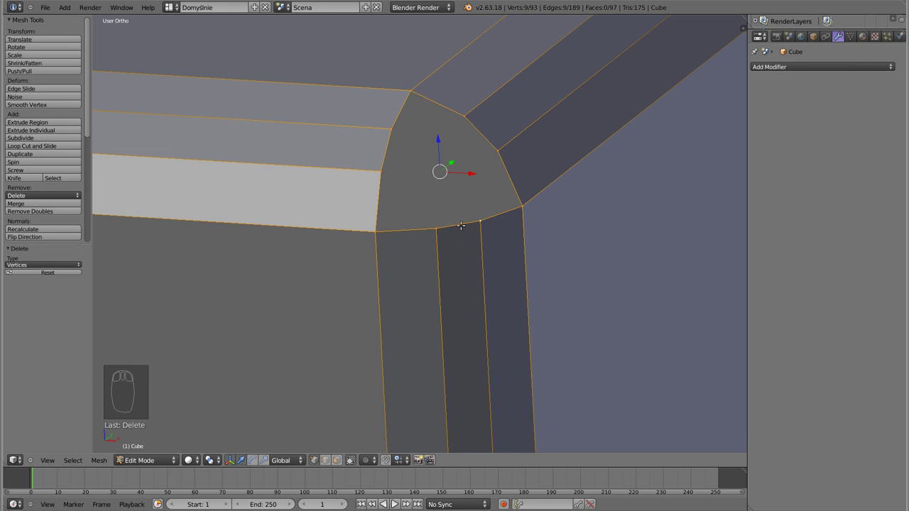
Step: Extrude the corner face into a ring, view it in wireframe and round it with To Sphere (0.626)
{"action": "key", "text": "e"}
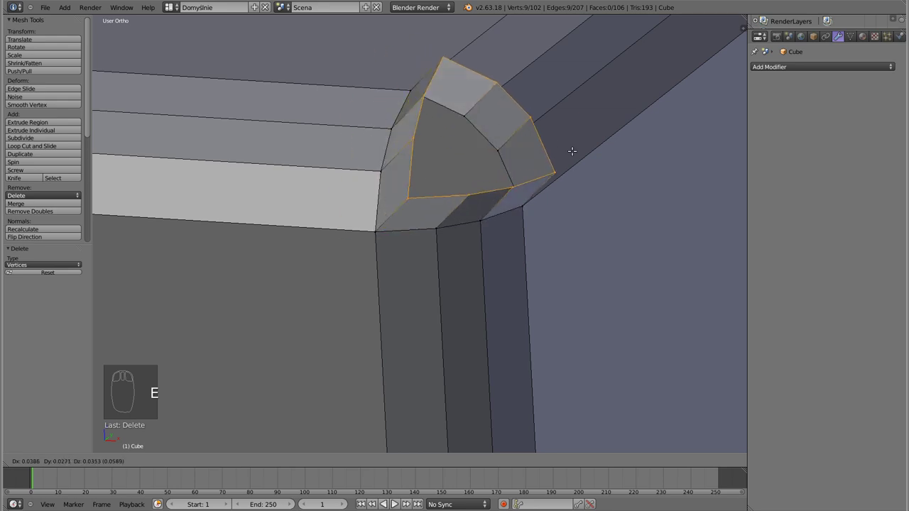
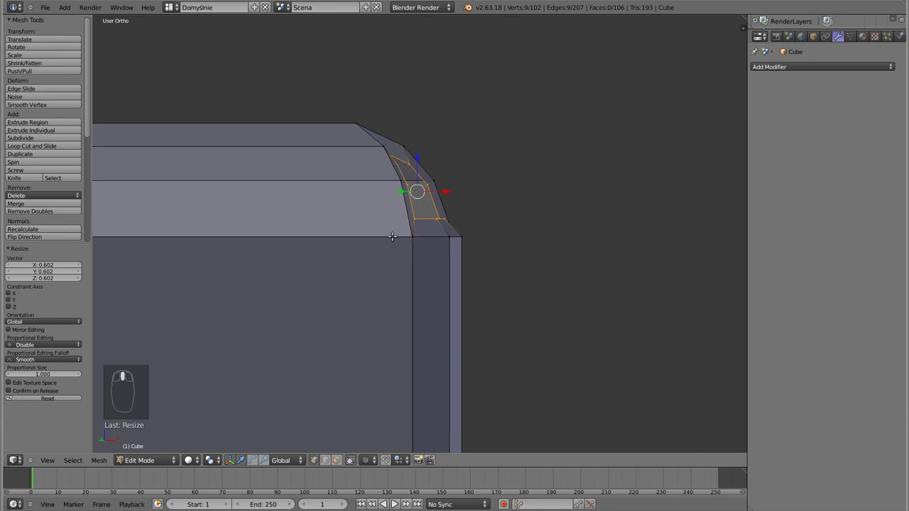
{"action": "key", "text": "z"}
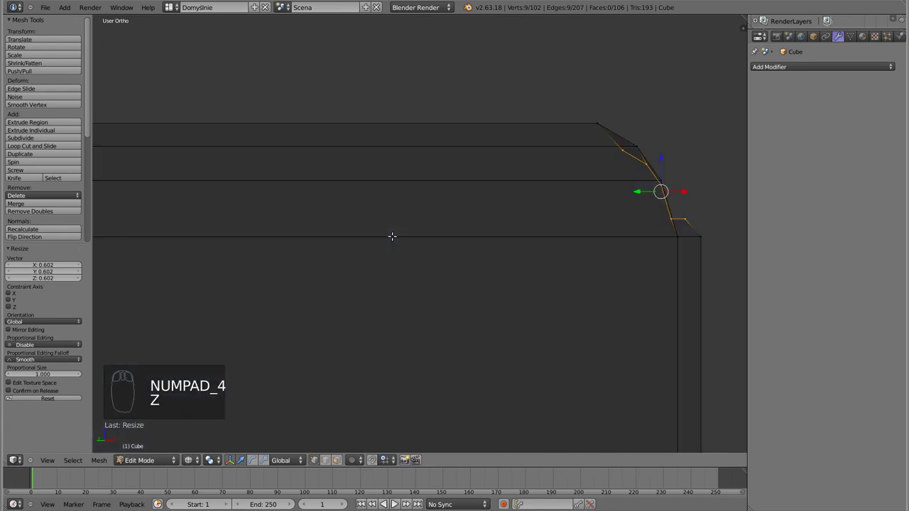
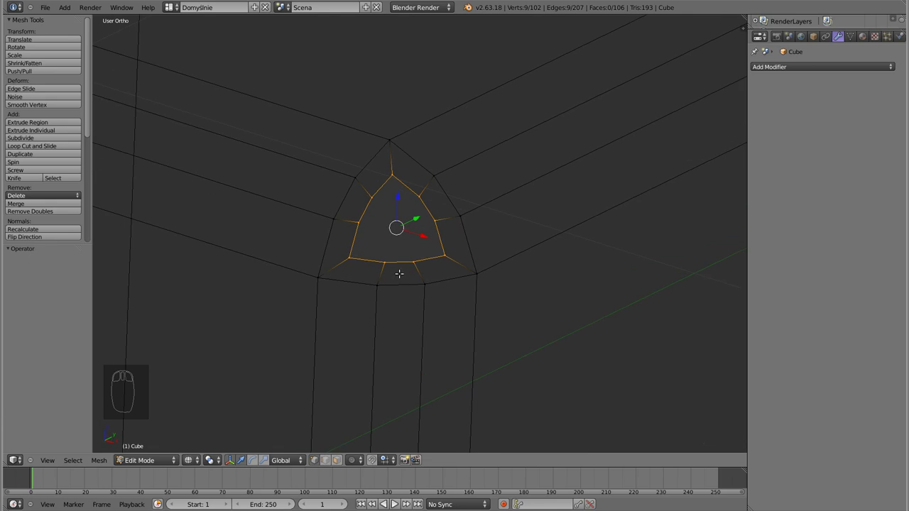
{"action": "key", "text": "shift+alt+s"}
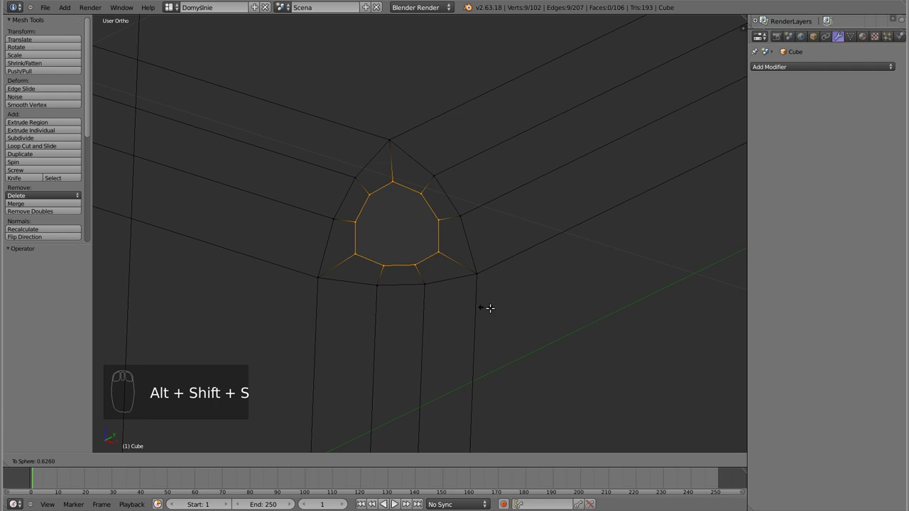
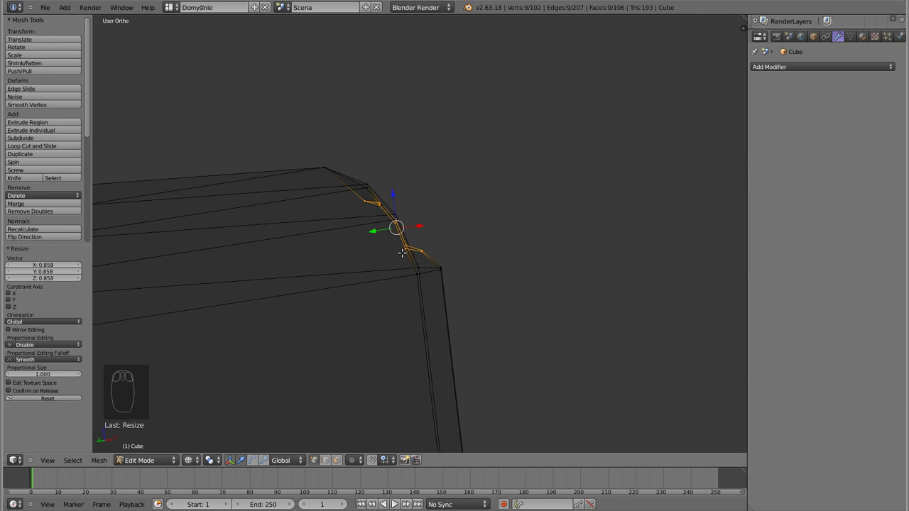
Step: Confirm the final ring, leave mesh editing and orbit to check the concentric corner rings
{"action": "left_click", "coordinate": [296, 469]}
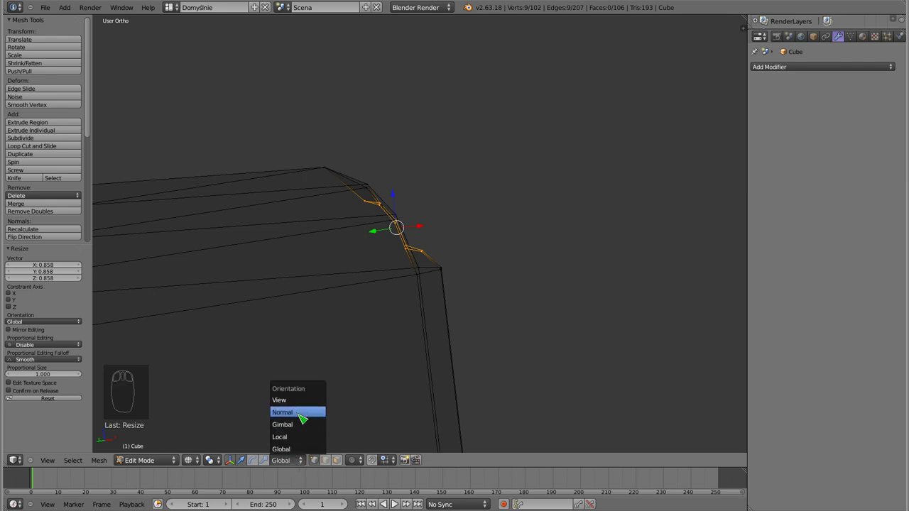
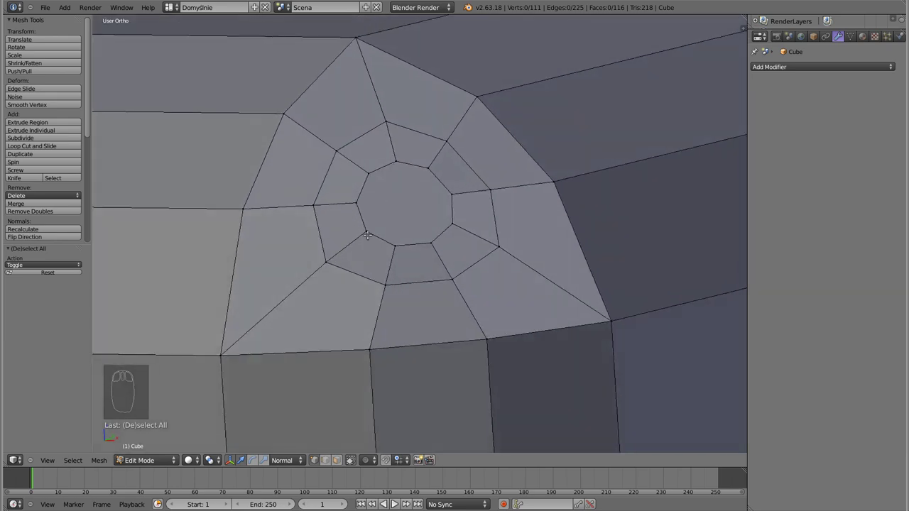
{"action": "scroll", "scroll_direction": "down", "scroll_amount": 3}
{"action": "key", "text": "Tab"}
{"action": "scroll", "scroll_direction": "down", "scroll_amount": 3}
{"action": "left_click_drag", "start_coordinate": [404, 278], "coordinate": [426, 293]}
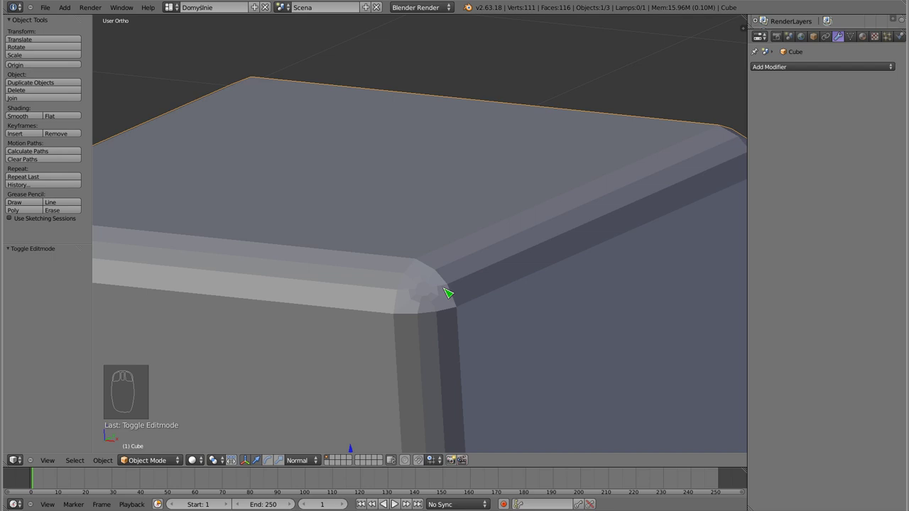
Step: Set the cube to Smooth shading and orbit around it to check the blended corner
{"action": "left_click", "coordinate": [27, 122]}
{"action": "left_click_drag", "start_coordinate": [441, 337], "coordinate": [265, 377]}
{"action": "left_click_drag", "start_coordinate": [296, 361], "coordinate": [508, 256]}
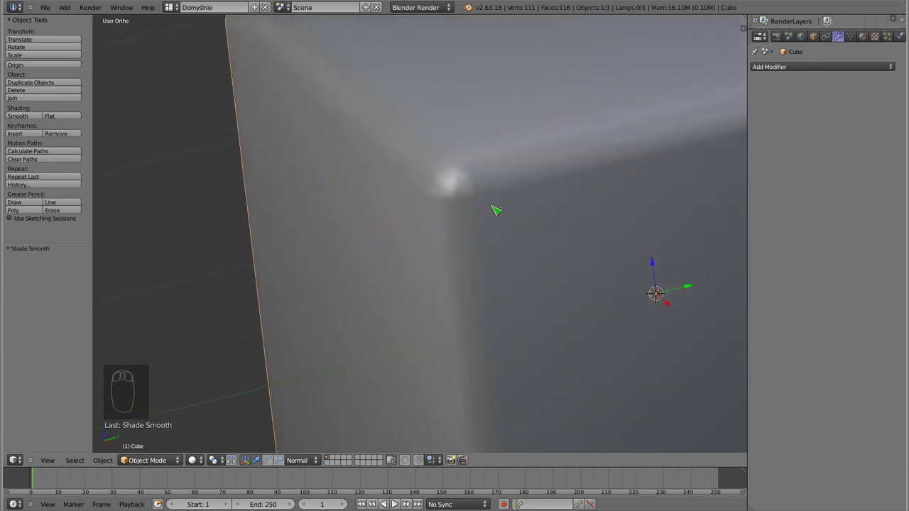
{"action": "left_click_drag", "start_coordinate": [318, 317], "coordinate": [467, 334]}
{"action": "scroll", "scroll_direction": "up", "scroll_amount": 3}
{"action": "scroll", "scroll_direction": "up", "scroll_amount": 3}
{"action": "left_click_drag", "start_coordinate": [612, 318], "coordinate": [480, 161]}
{"action": "left_click_drag", "start_coordinate": [478, 163], "coordinate": [431, 301]}
{"action": "left_click_drag", "start_coordinate": [663, 317], "coordinate": [430, 302]}
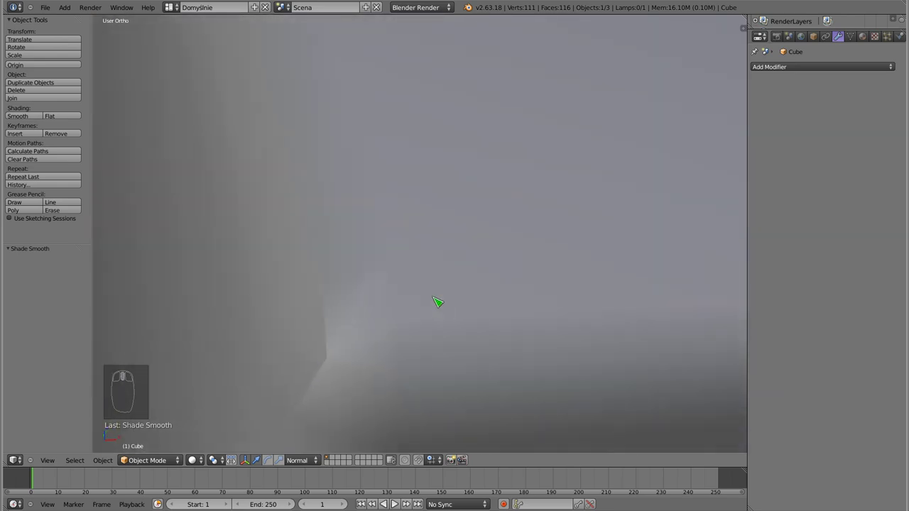
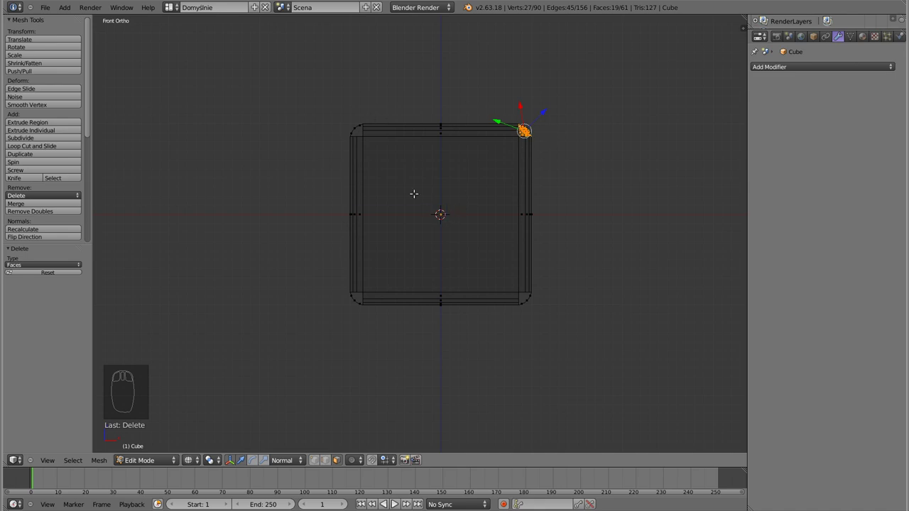
Step: Duplicate the rounded corner patch and line it up using front and right views
{"action": "left_click", "coordinate": [214, 462]}
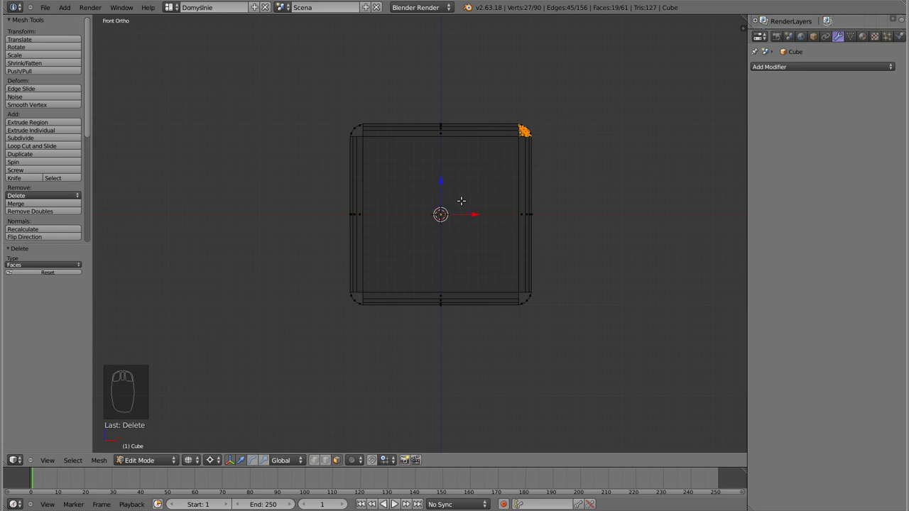
{"action": "key", "text": "shift+d"}
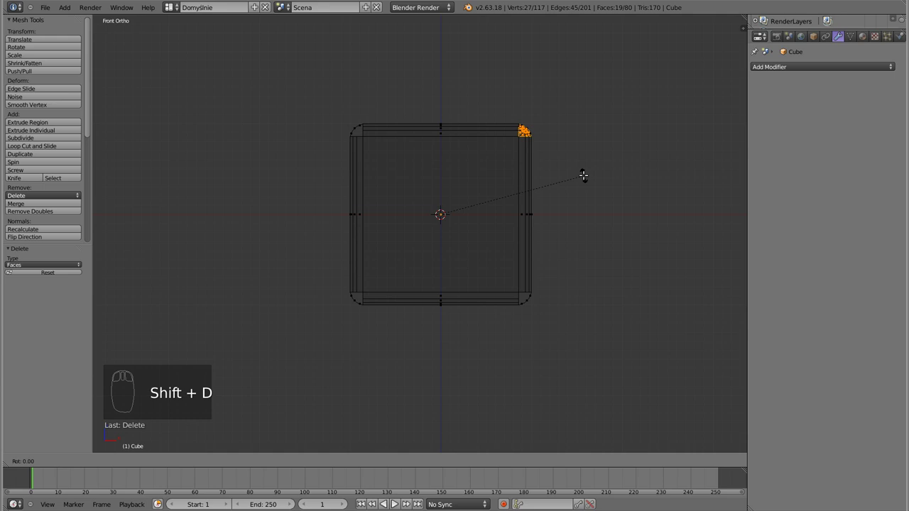
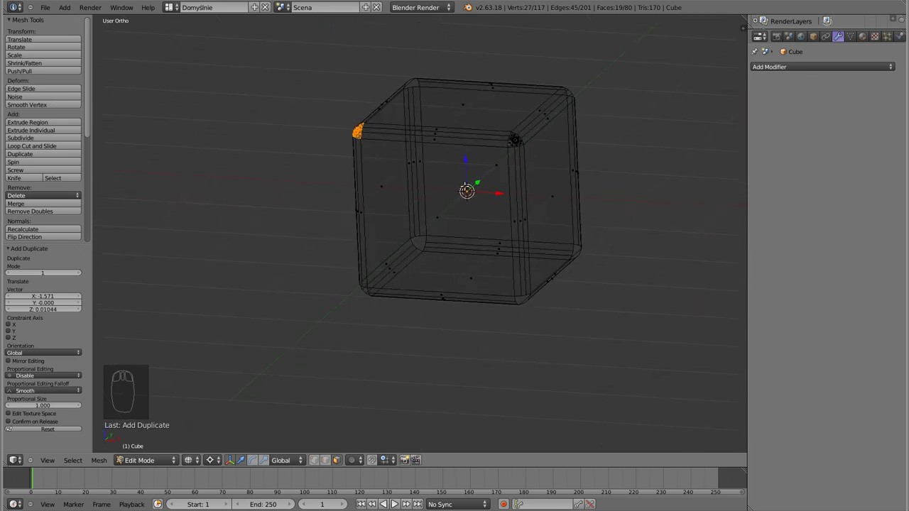
{"action": "key", "text": "KP_1"}
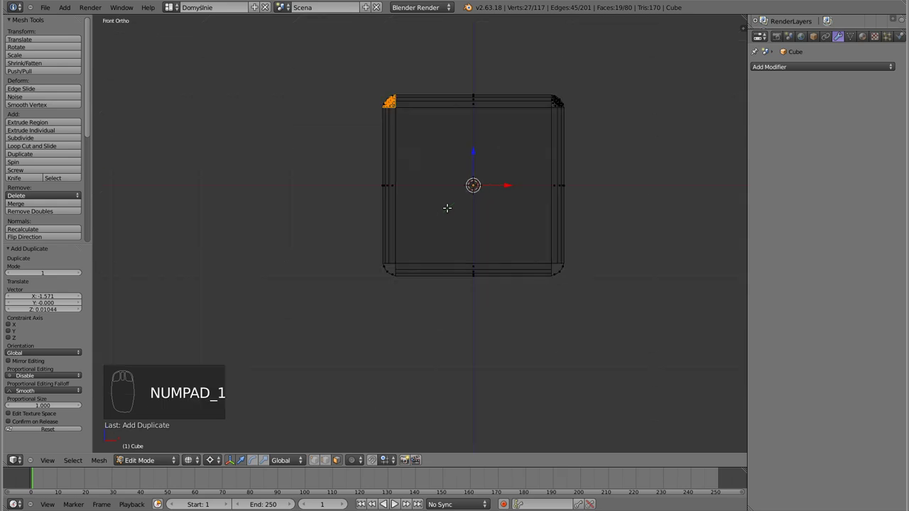
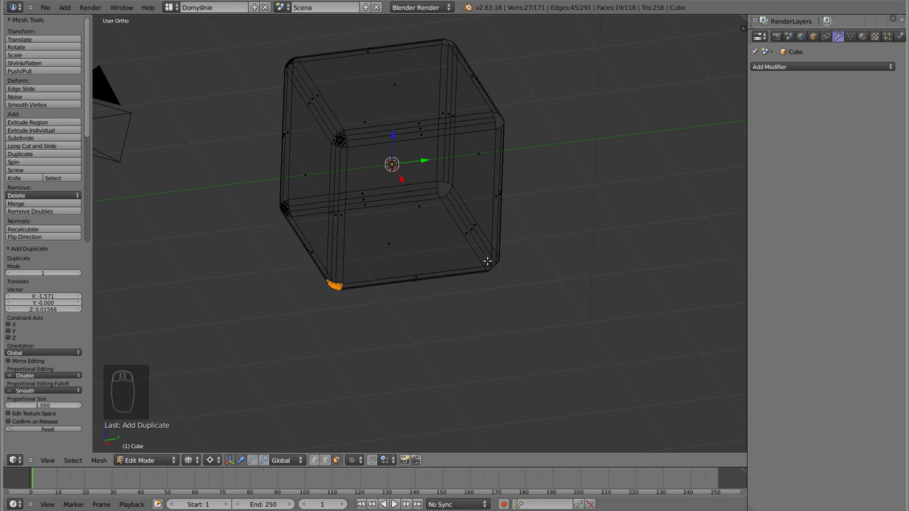
{"action": "key", "text": "KP_3"}
Step: Copy the corner piece twice more for the other corners and rotate the selection slightly
{"action": "key", "text": "shift+d"}
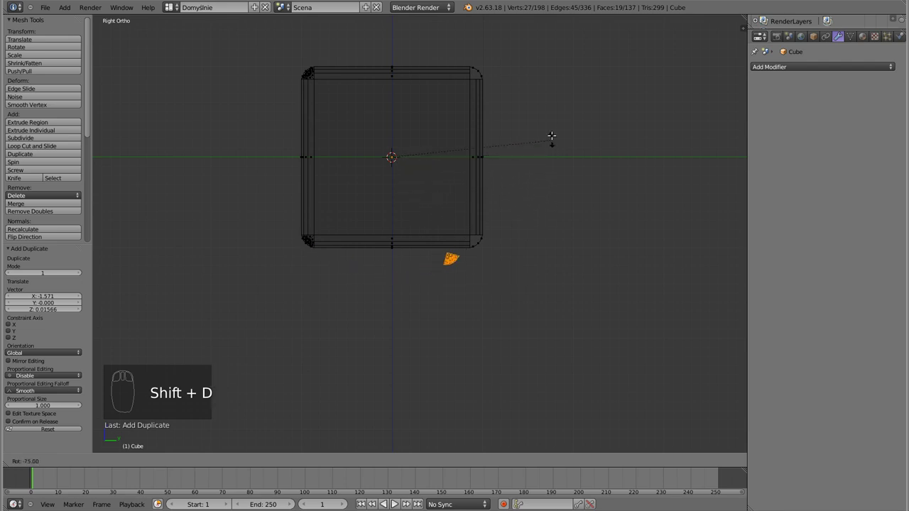
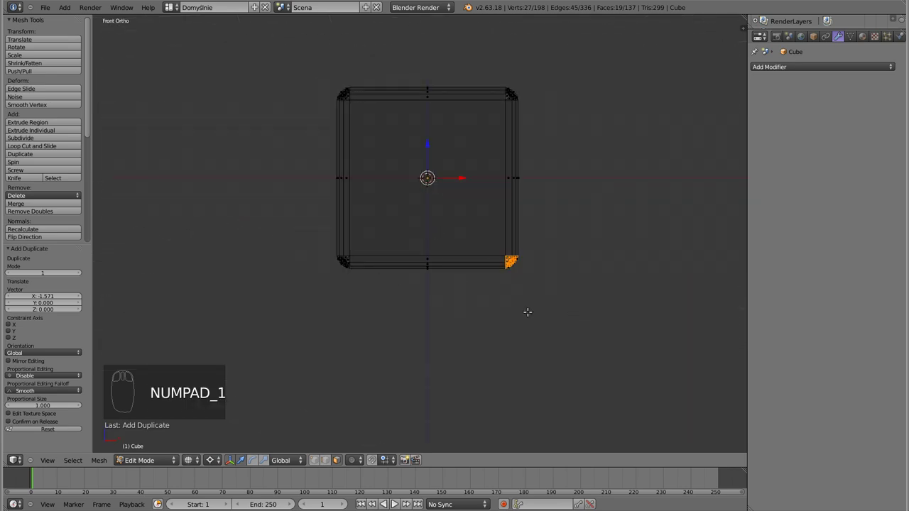
{"action": "key", "text": "shift+d"}
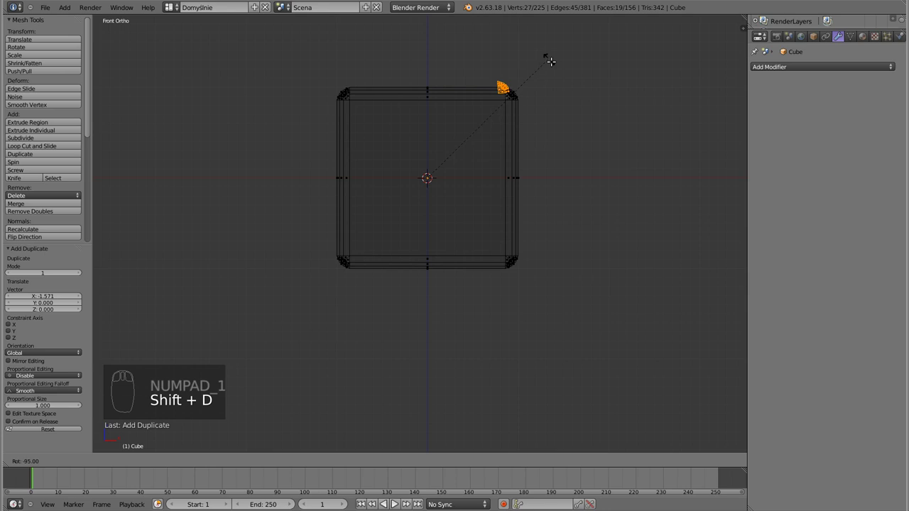
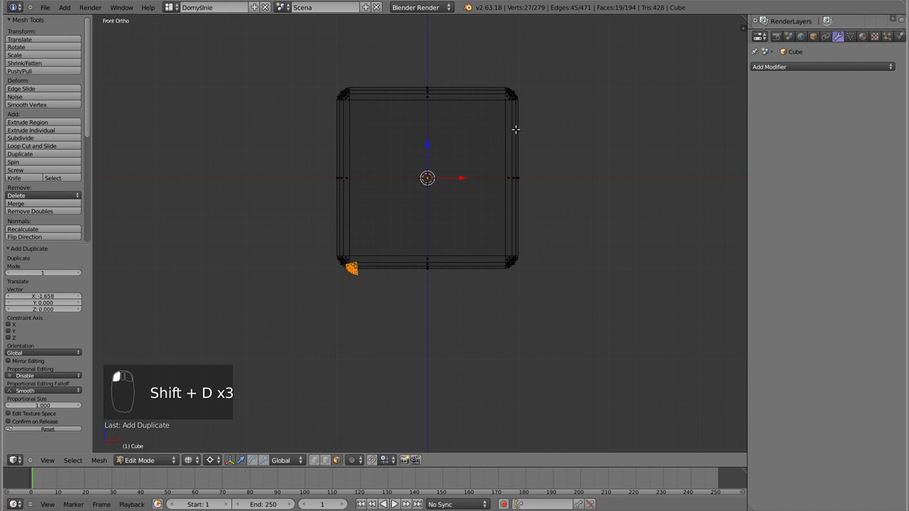
{"action": "key", "text": "r"}
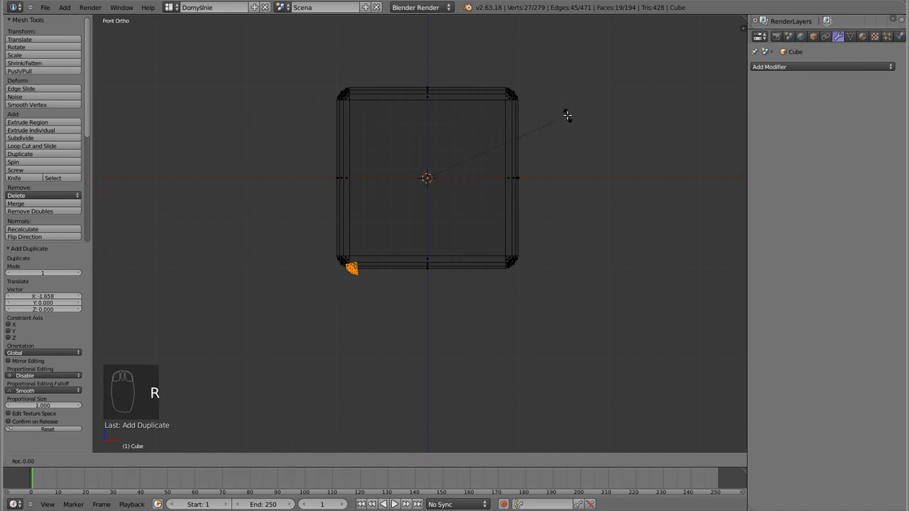
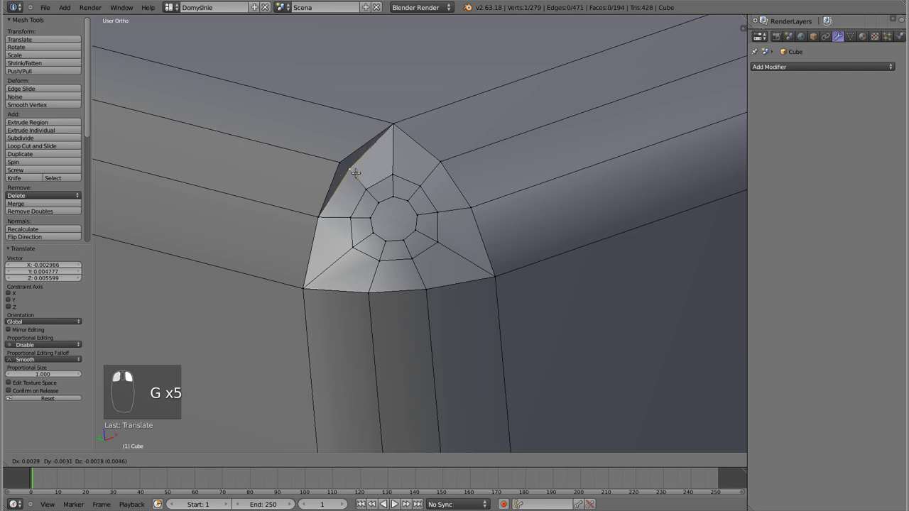
Step: Undo twice to back out the stray corner edits
{"action": "key", "text": "ctrl+z"}
{"action": "key", "text": "ctrl+z"}
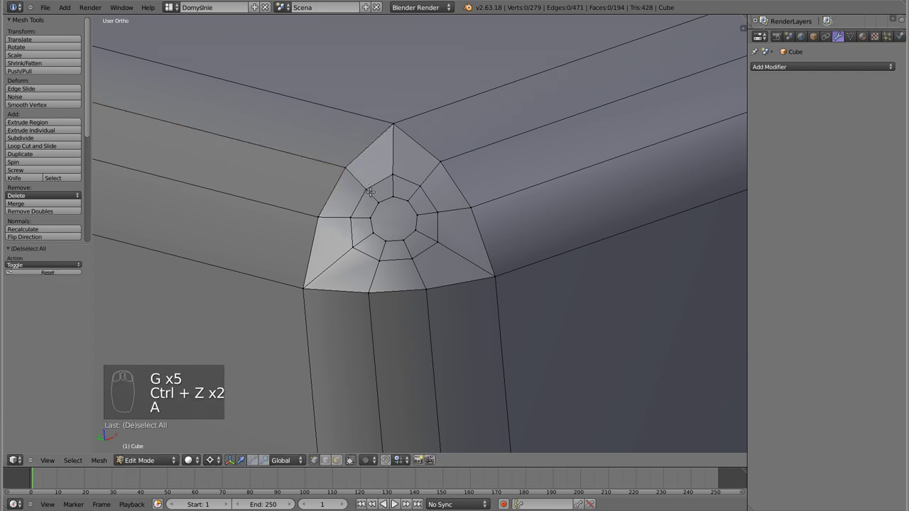
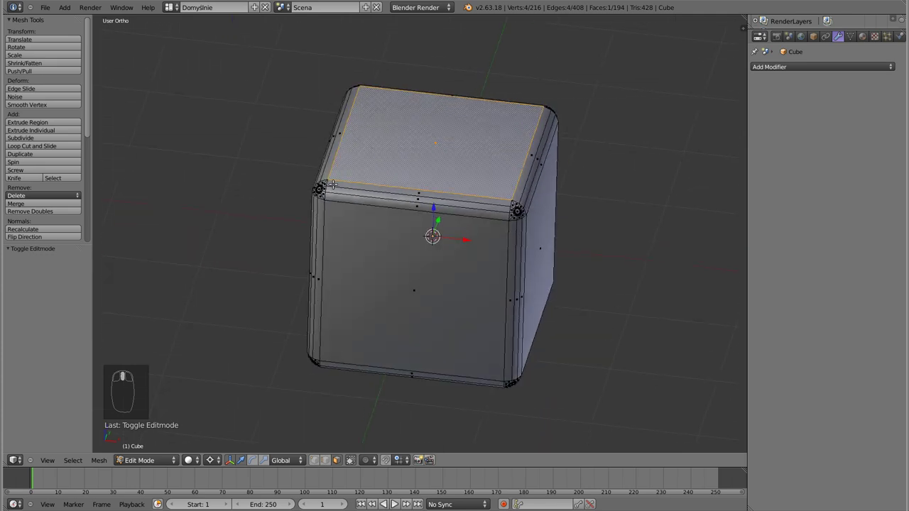
Step: Duplicate the cube's top face upward, separate it as Cube.001 and select the new plate
{"action": "key", "text": "shift+d"}
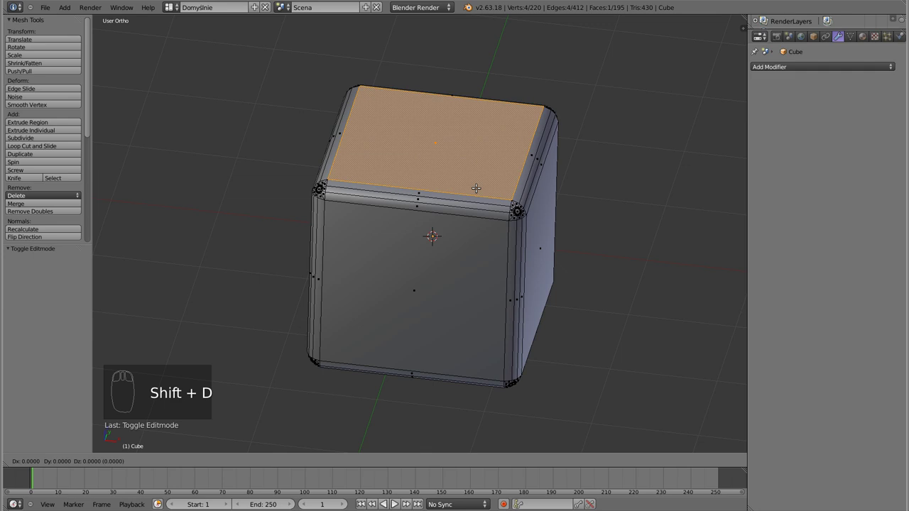
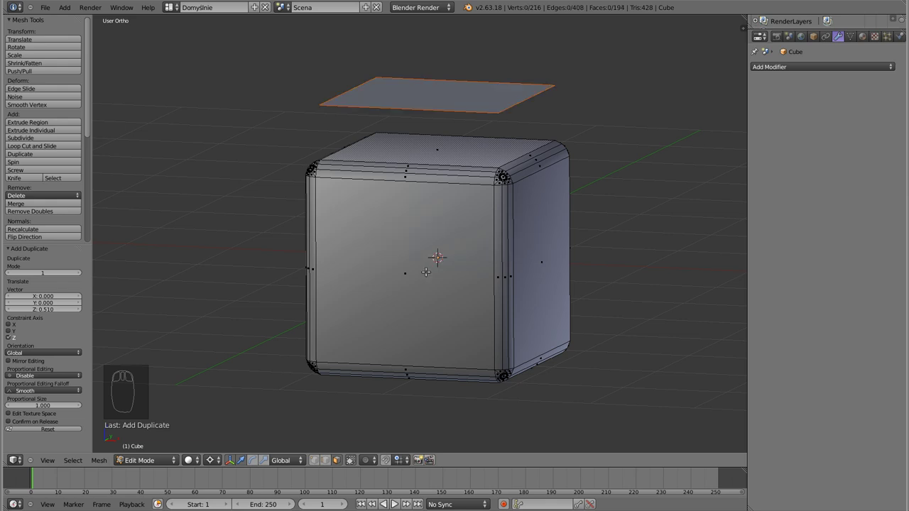
{"action": "key", "text": "Tab"}
{"action": "right_click", "coordinate": [449, 95]}
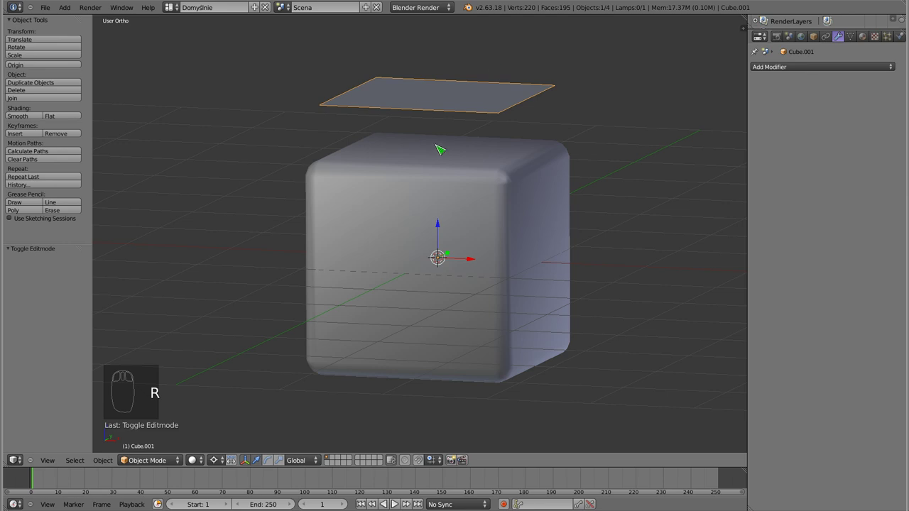
Step: Select the plate and scale it wider than the cube's top in mesh editing
{"action": "left_click", "coordinate": [214, 461]}
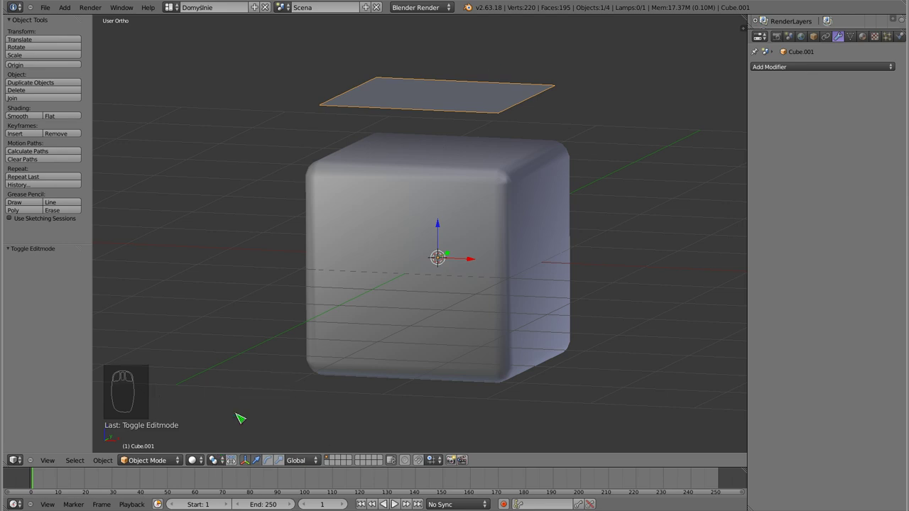
{"action": "right_click", "coordinate": [436, 100]}
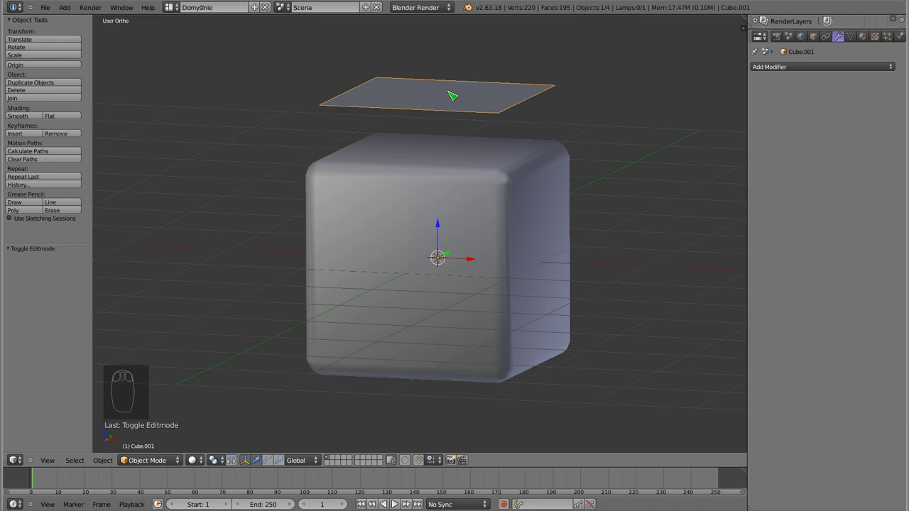
{"action": "key", "text": "Tab"}
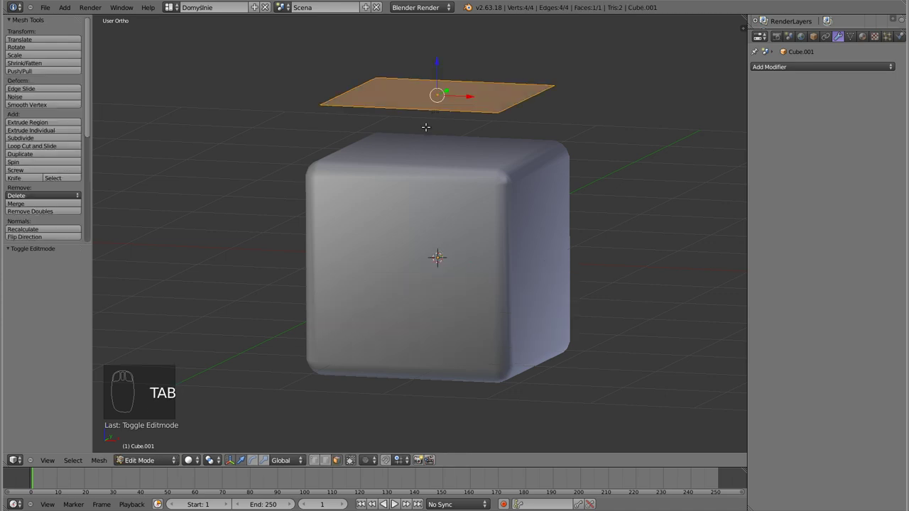
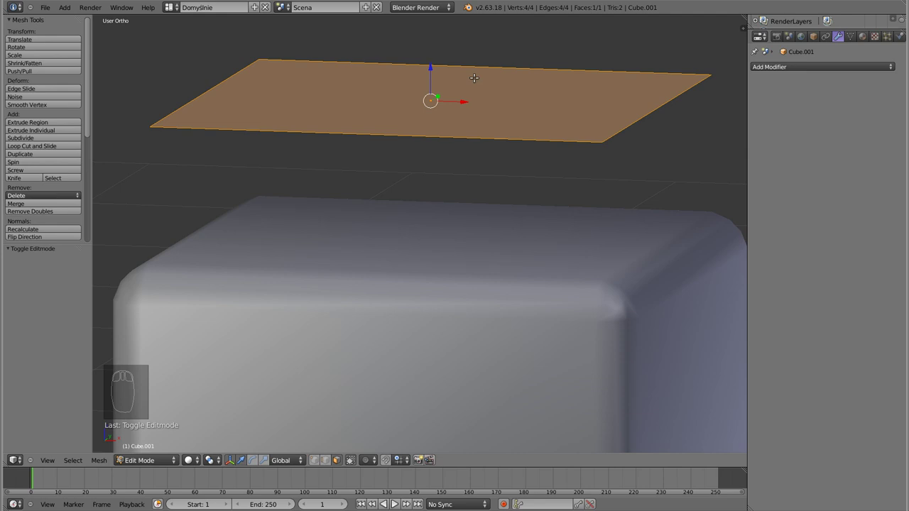
{"action": "key", "text": "Tab"}
Step: Add a Bevel modifier (width 0.1) to the plate and extrude it to give it a thin thickness
{"action": "left_click", "coordinate": [815, 75]}
{"action": "left_click_drag", "start_coordinate": [430, 114], "coordinate": [425, 171]}
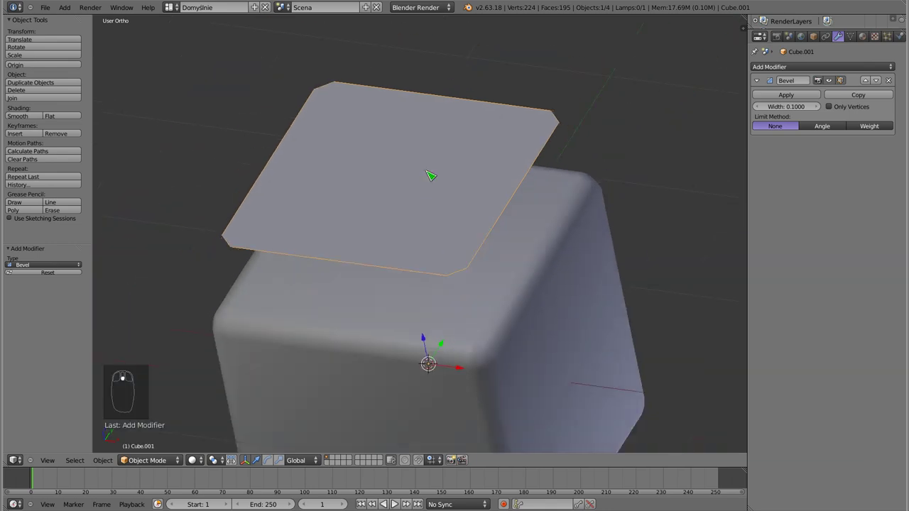
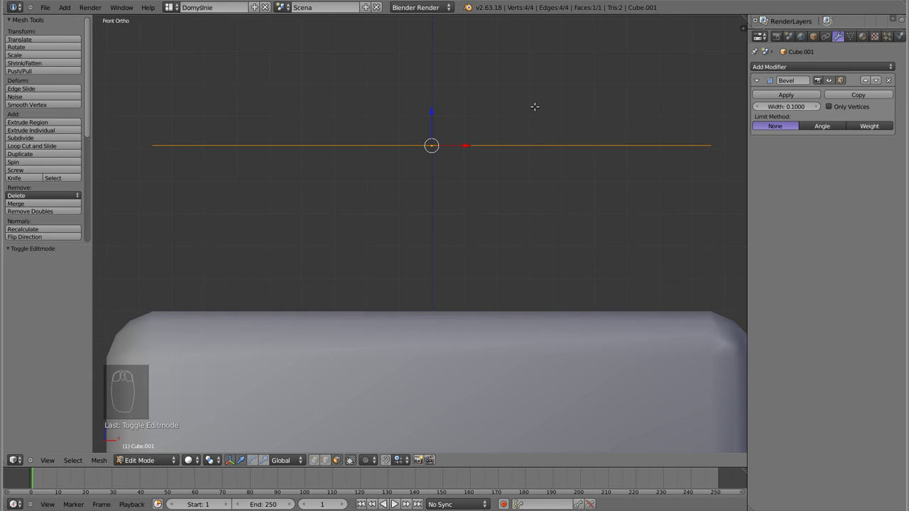
{"action": "key", "text": "e"}
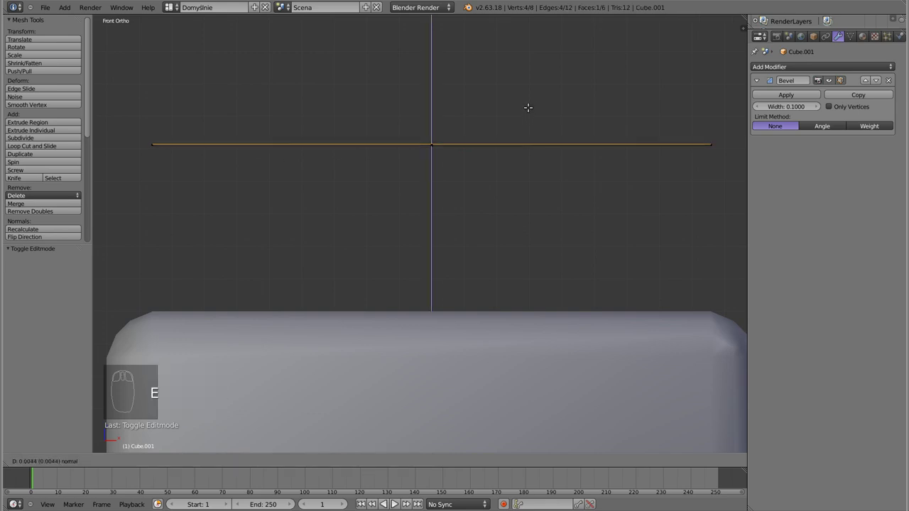
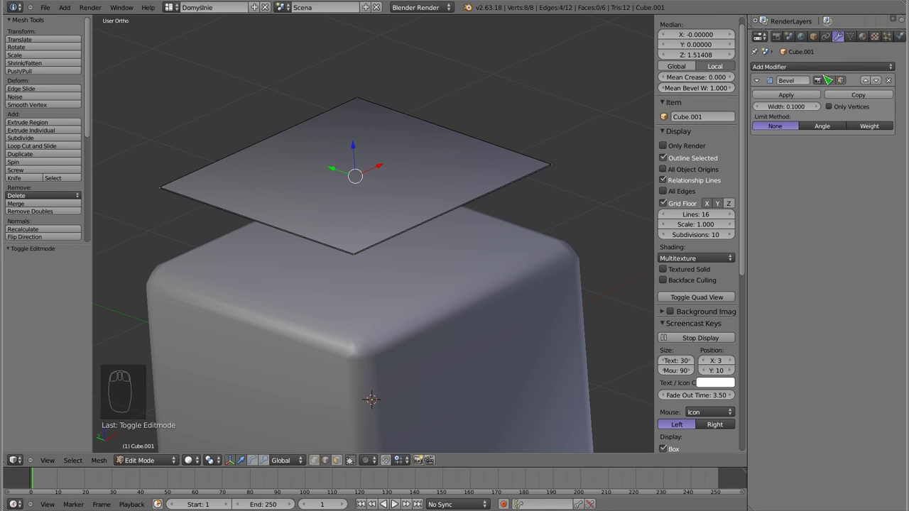
Step: Limit the plate's bevel to weighted edges and duplicate the Bevel modifier
{"action": "left_click", "coordinate": [876, 129]}
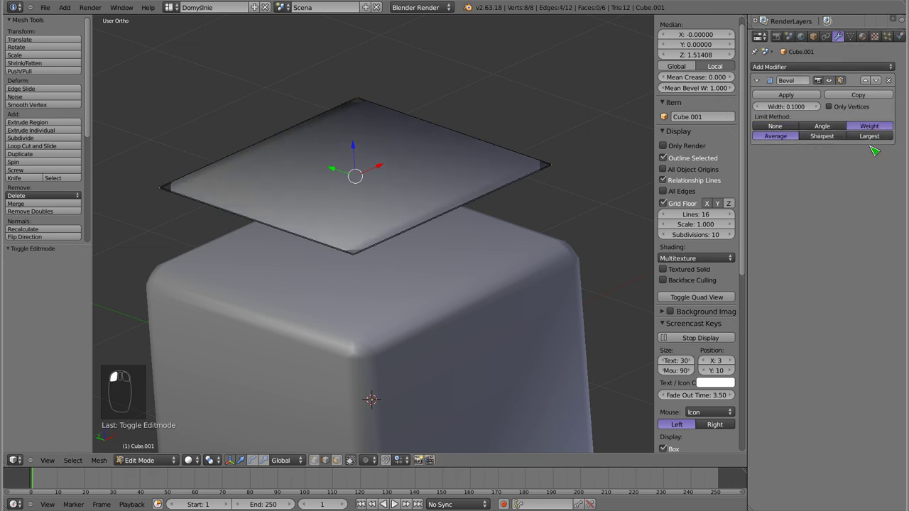
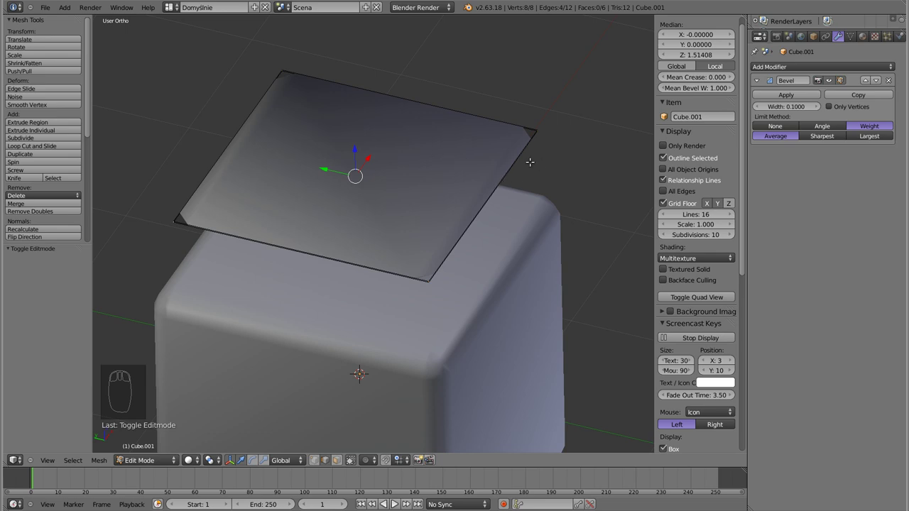
{"action": "key", "text": "Tab"}
{"action": "left_click", "coordinate": [792, 95]}
{"action": "key", "text": "ctrl+z"}
{"action": "left_click", "coordinate": [859, 98]}
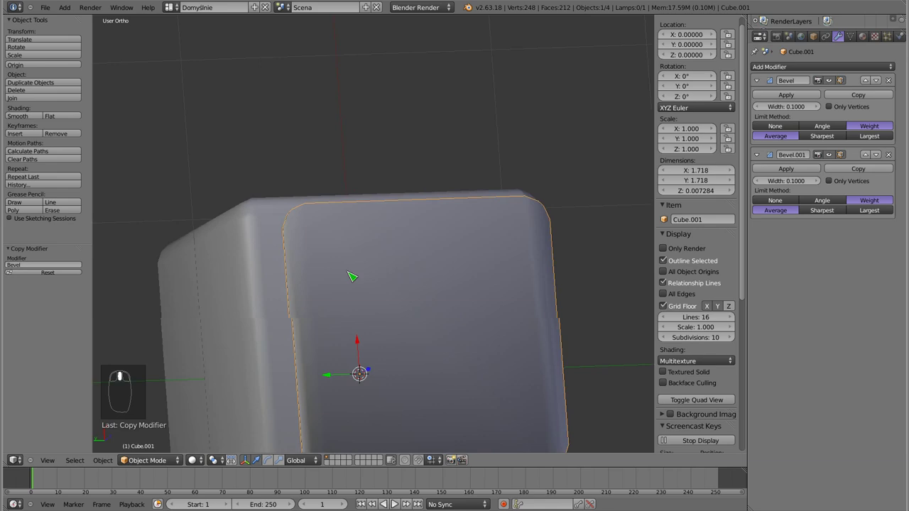
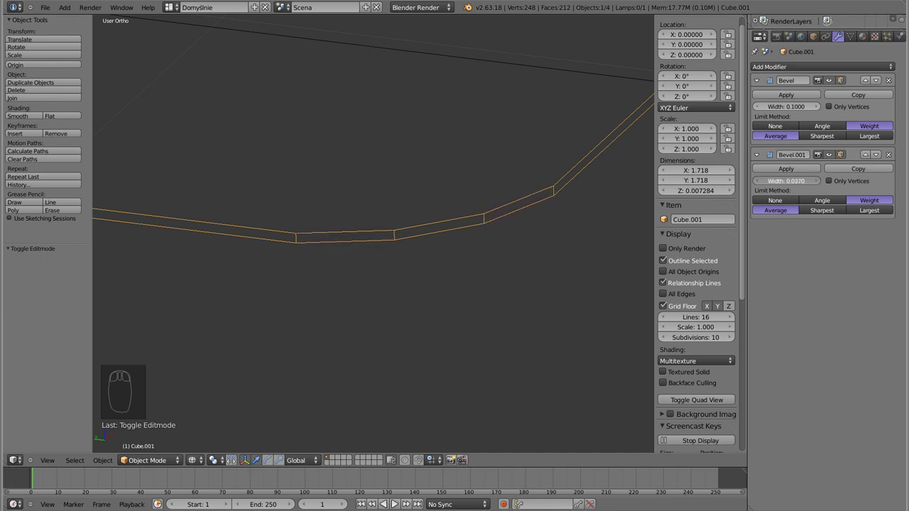
Step: Set the second bevel's width to about 0.038 so the plate's corners round smoothly
{"action": "scroll", "scroll_direction": "down", "scroll_amount": 3}
{"action": "left_click_drag", "start_coordinate": [401, 257], "coordinate": [399, 260]}
{"action": "scroll", "scroll_direction": "down", "scroll_amount": 3}
{"action": "left_click_drag", "start_coordinate": [371, 232], "coordinate": [448, 264]}
{"action": "left_click_drag", "start_coordinate": [415, 278], "coordinate": [396, 203]}
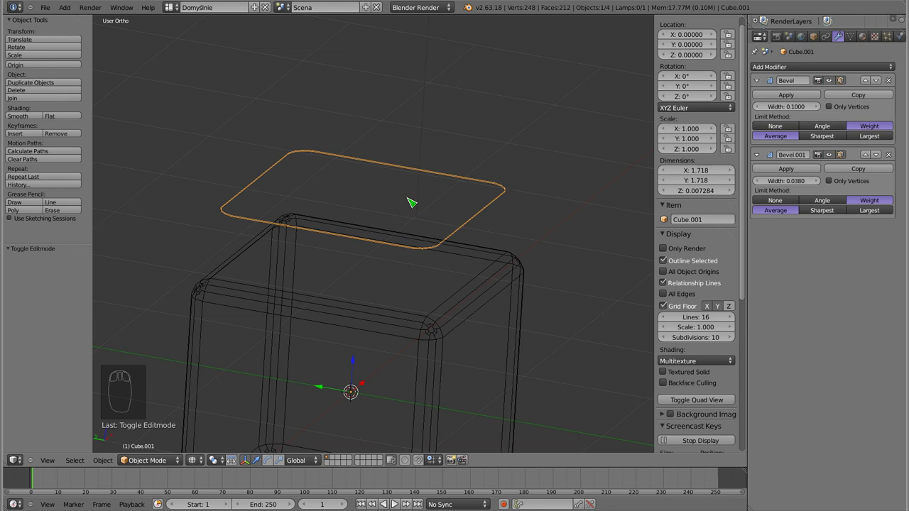
Step: Apply the first bevel to the plate and select all its connected geometry
{"action": "left_click", "coordinate": [797, 99]}
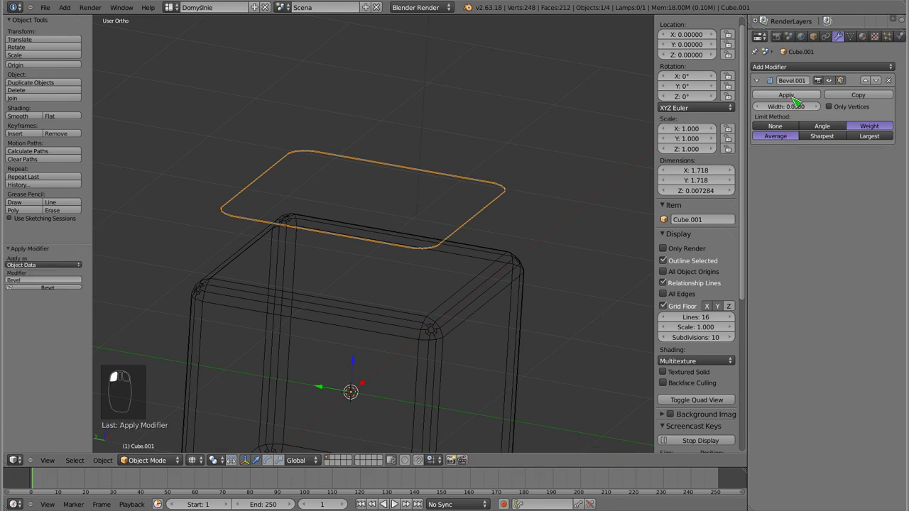
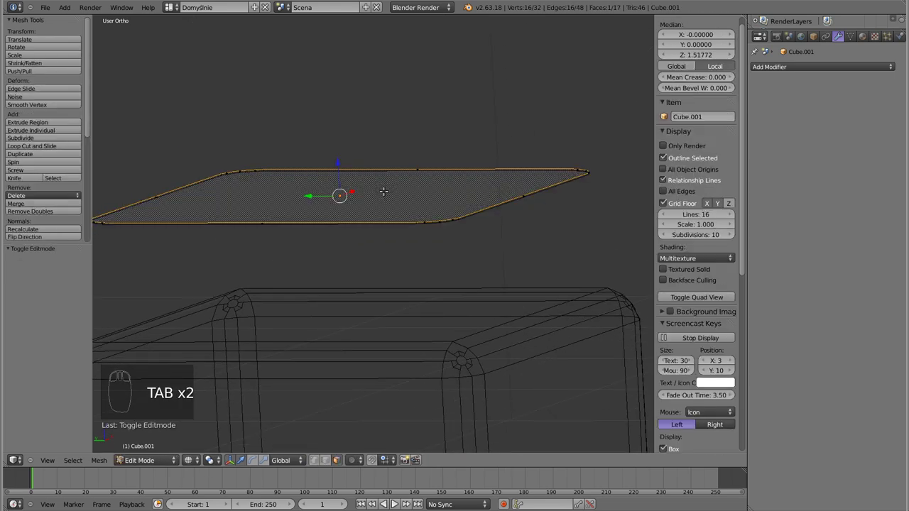
{"action": "key", "text": "ctrl+l"}
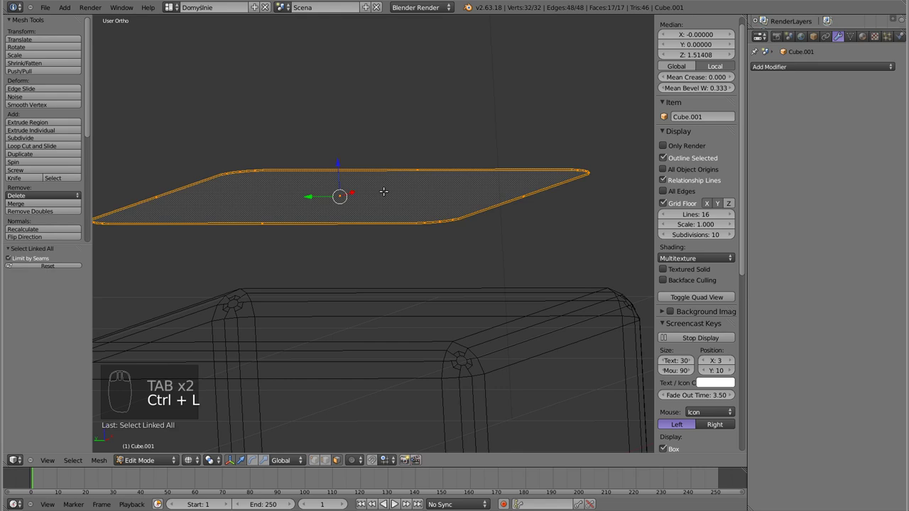
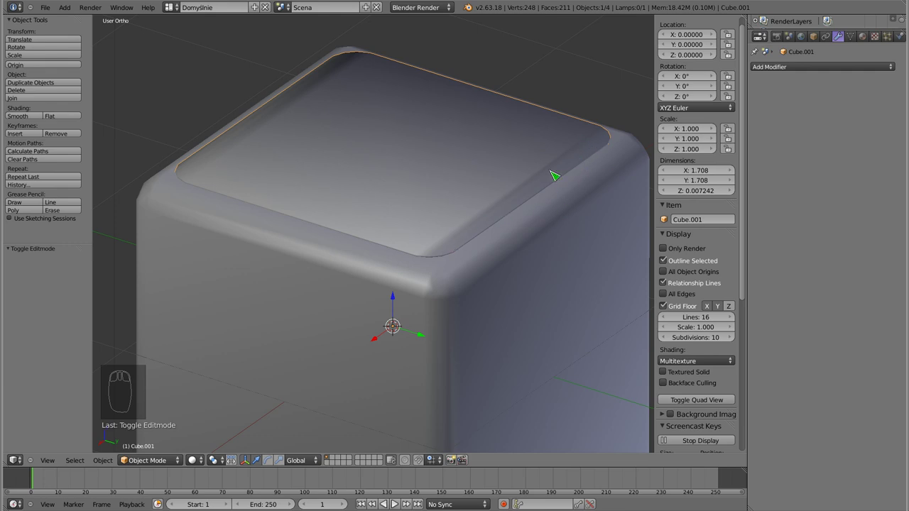
Step: Orbit around the cube to inspect the plate seated on its top
{"action": "left_click_drag", "start_coordinate": [450, 368], "coordinate": [387, 402]}
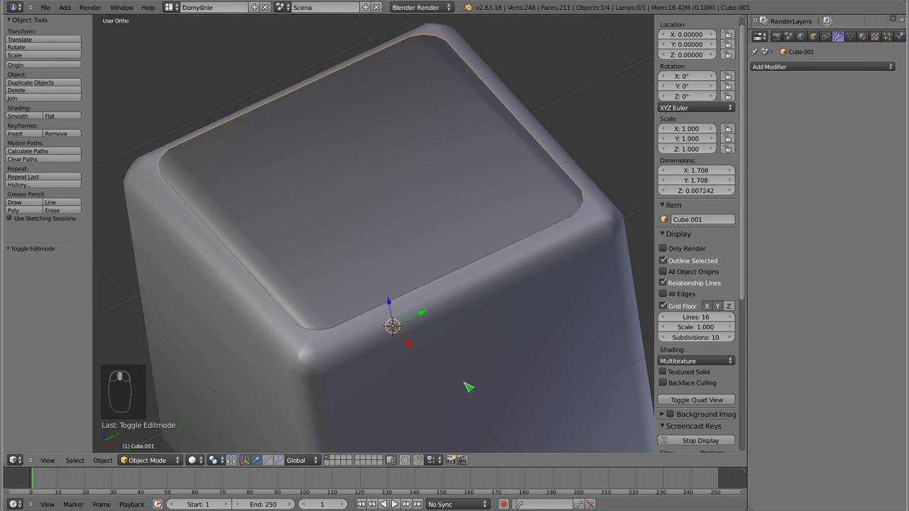
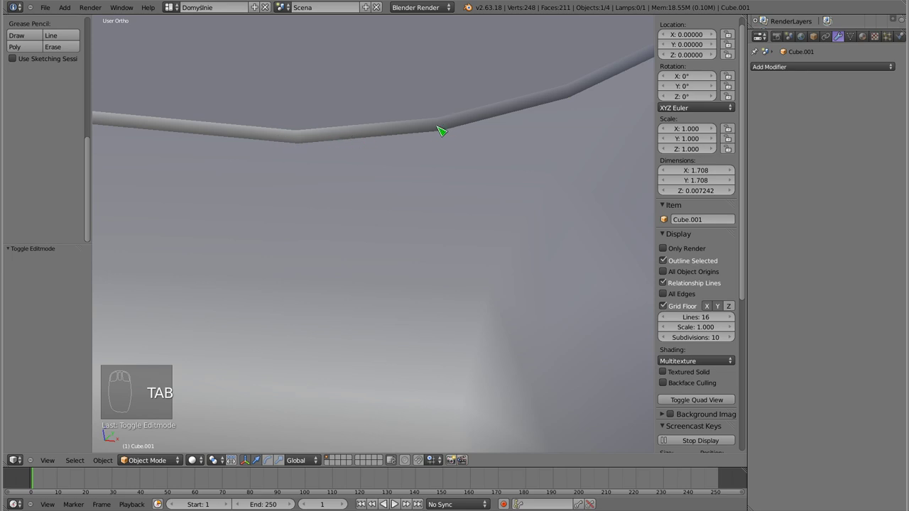
Step: Zoom out until the whole rounded cube with its top plate is visible
{"action": "left_click_drag", "start_coordinate": [431, 130], "coordinate": [330, 172]}
Step: Select the rounded cube body, then the thin top plate Cube.001
{"action": "right_click", "coordinate": [369, 134]}
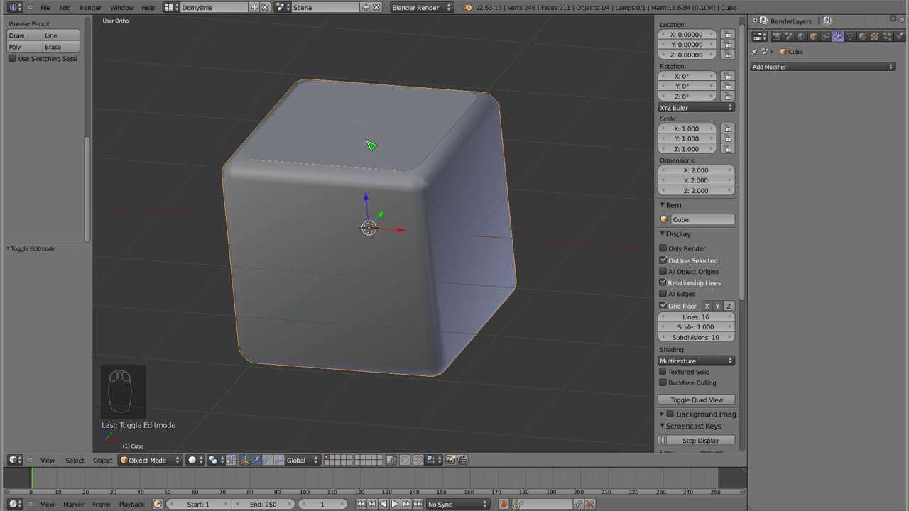
{"action": "right_click", "coordinate": [418, 211]}
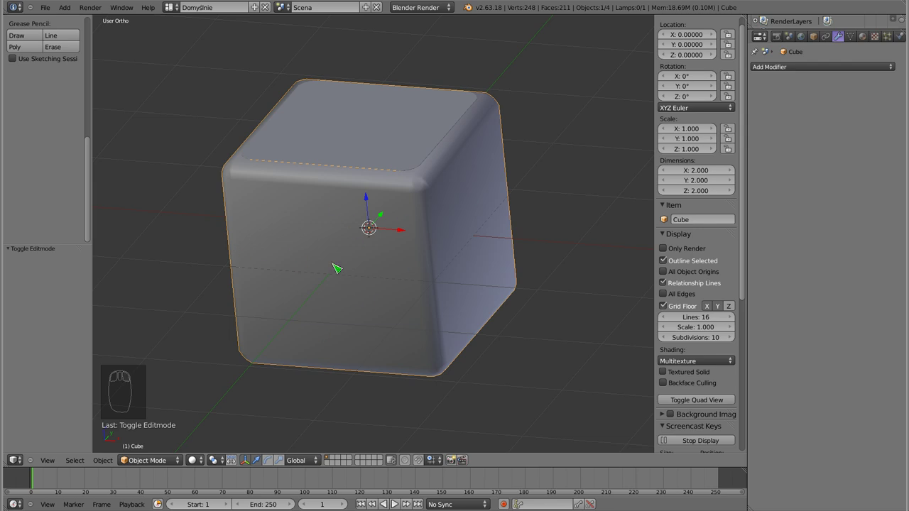
{"action": "left_click_drag", "start_coordinate": [356, 253], "coordinate": [360, 234]}
{"action": "right_click", "coordinate": [353, 120]}
{"action": "left_click_drag", "start_coordinate": [354, 120], "coordinate": [384, 196]}
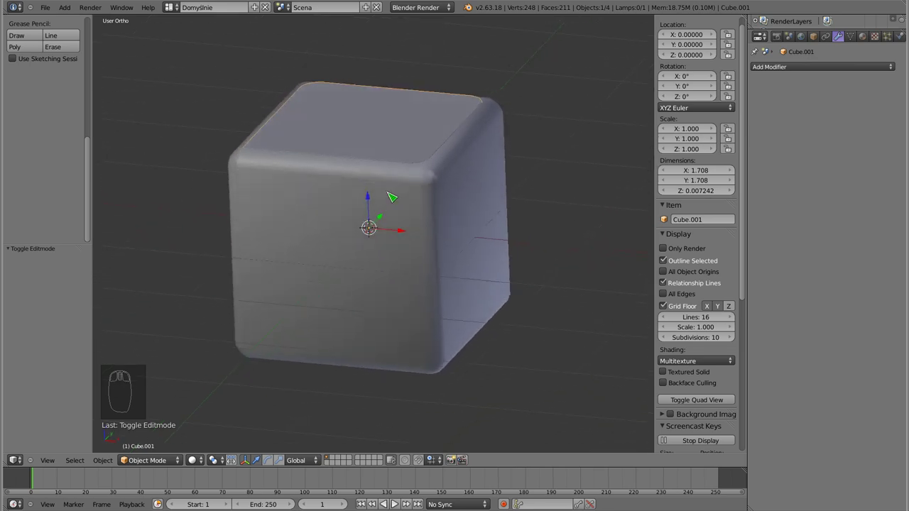
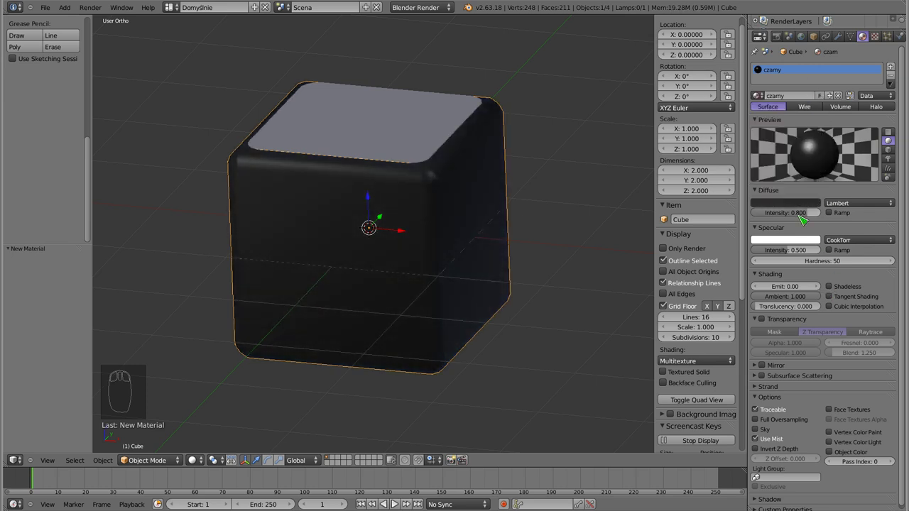
Step: Lower the black czamy material's specular intensity to about 0.172 and hardness to 23, then select the top plate
{"action": "left_click", "coordinate": [783, 249]}
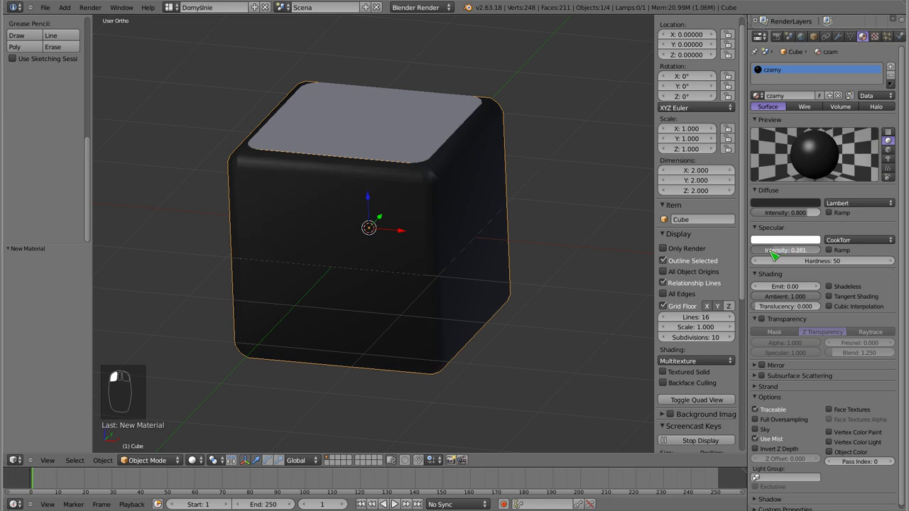
{"action": "left_click", "coordinate": [774, 254]}
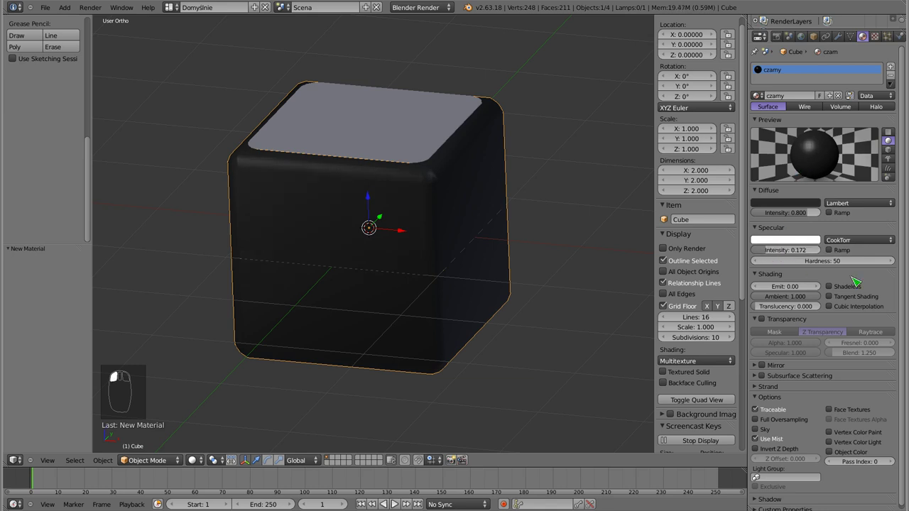
{"action": "left_click", "coordinate": [828, 262]}
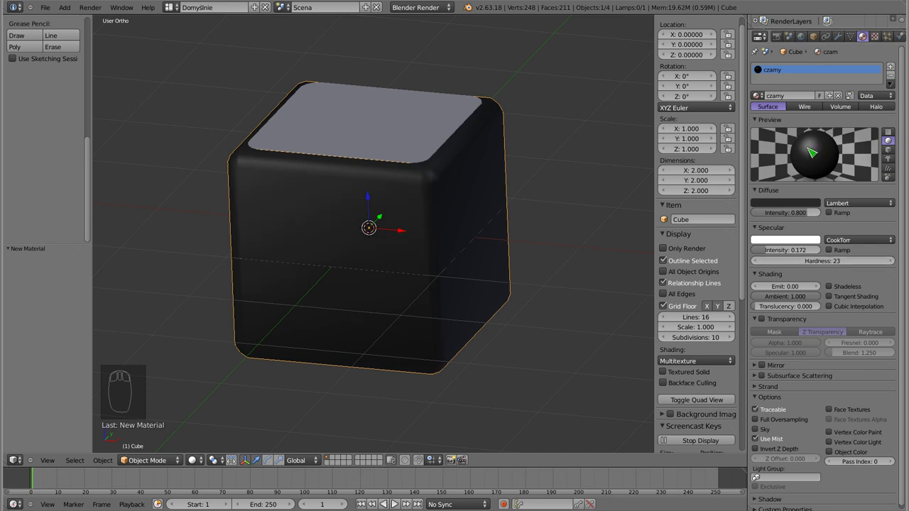
{"action": "left_click_drag", "start_coordinate": [352, 161], "coordinate": [485, 273]}
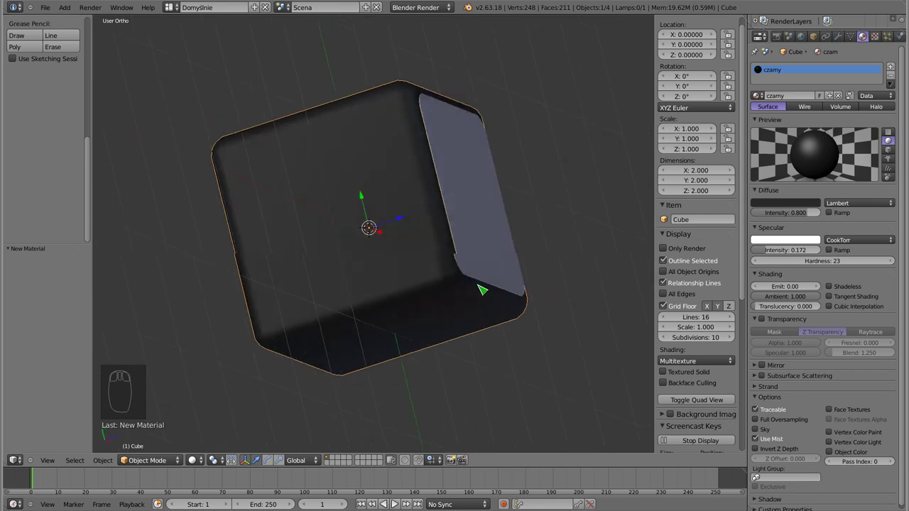
{"action": "left_click_drag", "start_coordinate": [421, 236], "coordinate": [412, 120]}
{"action": "right_click", "coordinate": [364, 139]}
Step: Switch to wireframe and inspect the cubie while the plate gets its white papier material
{"action": "key", "text": "z"}
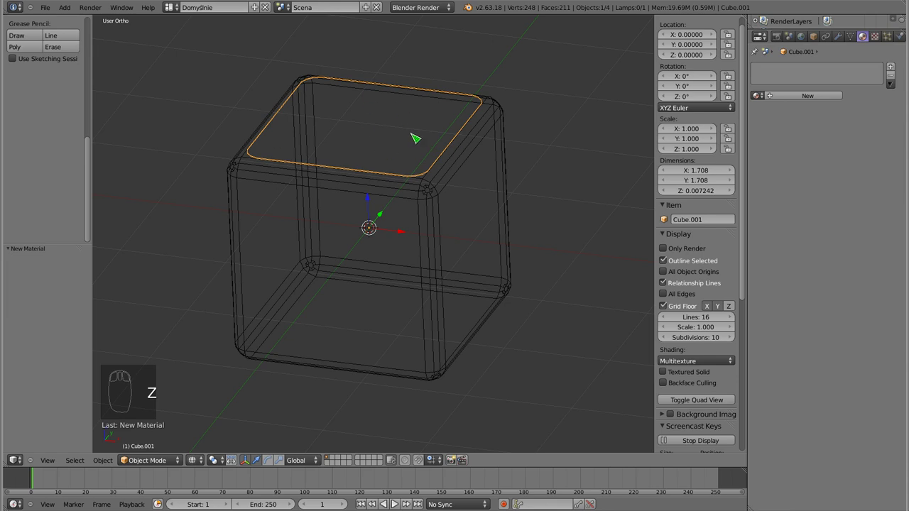
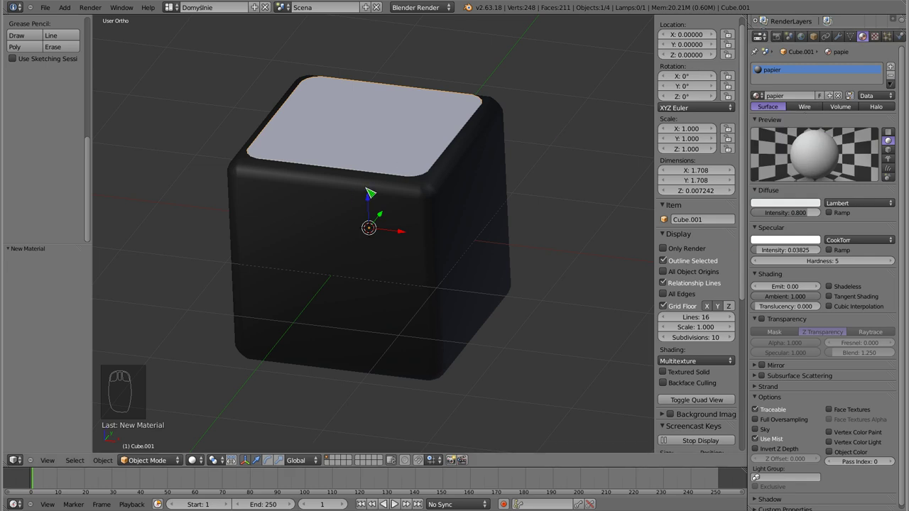
{"action": "left_click_drag", "start_coordinate": [440, 238], "coordinate": [512, 142]}
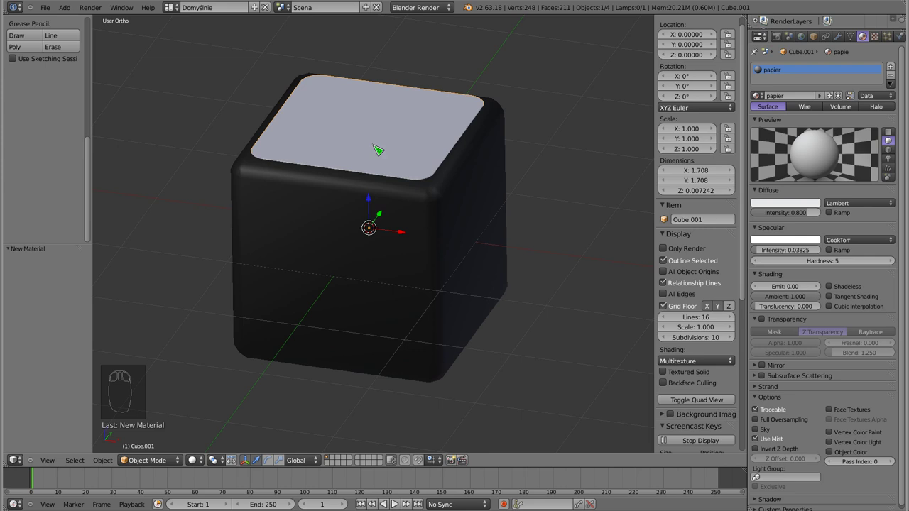
{"action": "left_click_drag", "start_coordinate": [374, 147], "coordinate": [388, 173]}
{"action": "left_click_drag", "start_coordinate": [422, 214], "coordinate": [394, 140]}
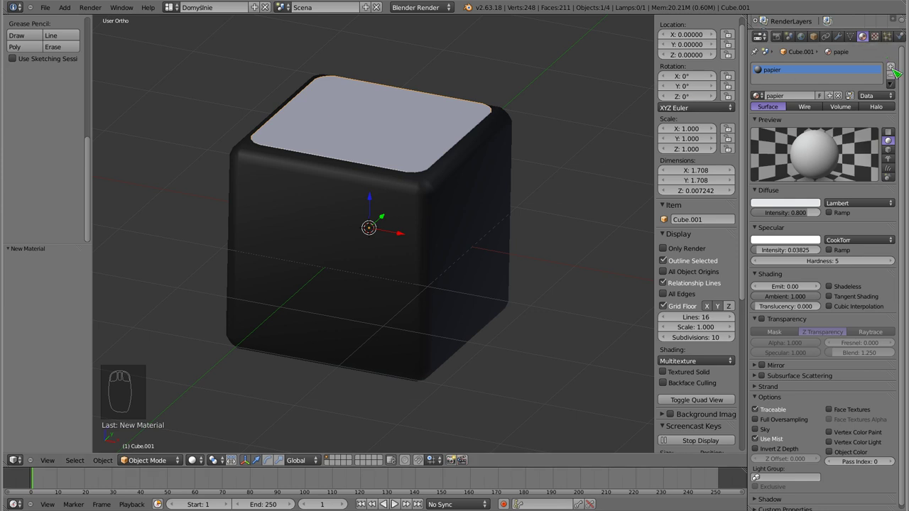
Step: Add a second material slot bialy and set its diffuse to a near-white colour
{"action": "left_click", "coordinate": [890, 69]}
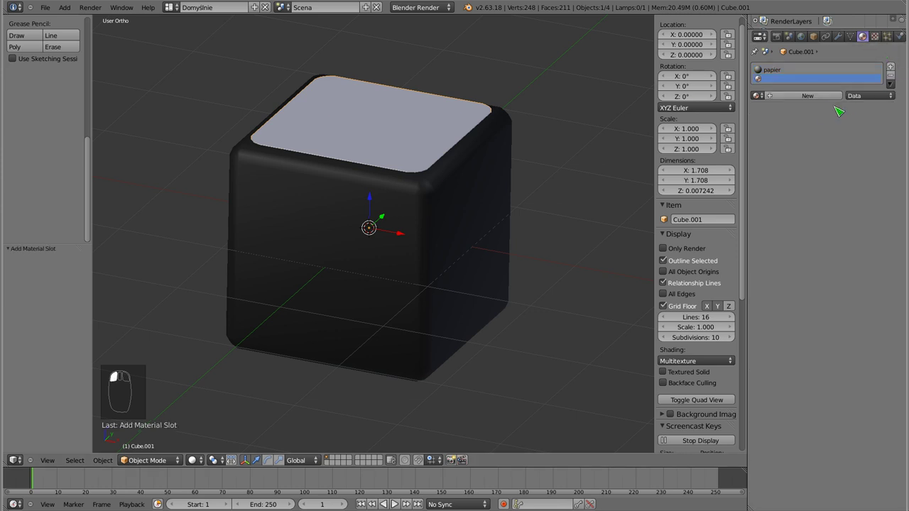
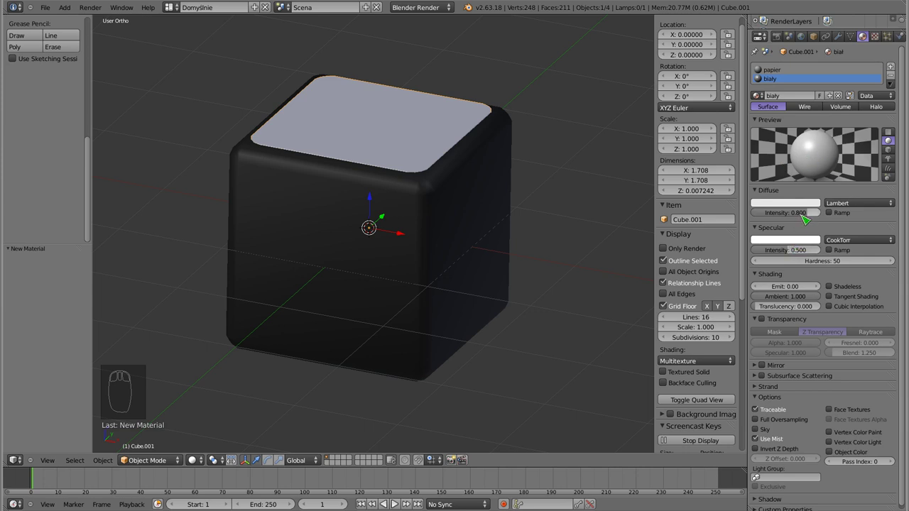
{"action": "left_click", "coordinate": [800, 211]}
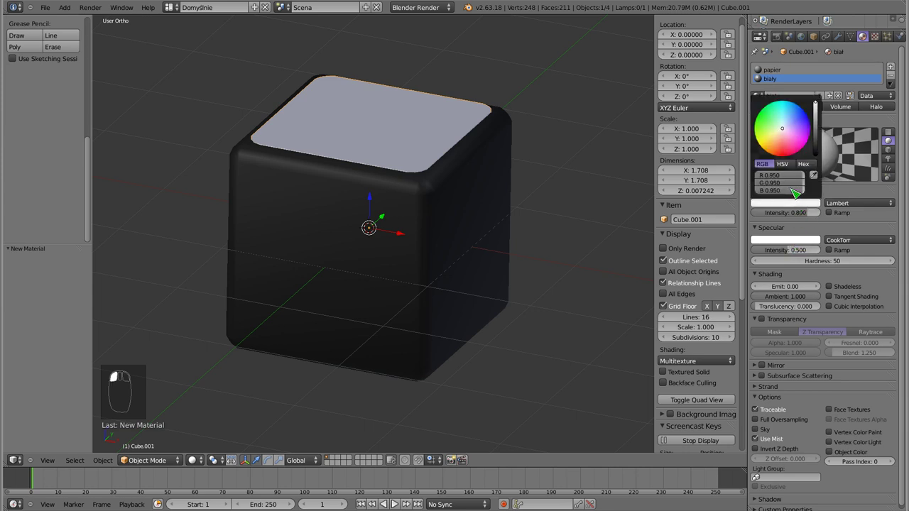
{"action": "left_click_drag", "start_coordinate": [797, 229], "coordinate": [803, 253]}
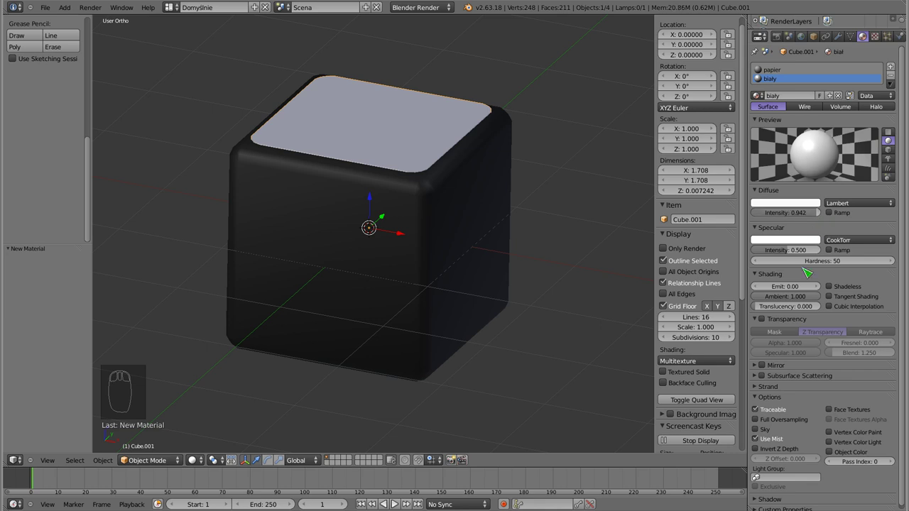
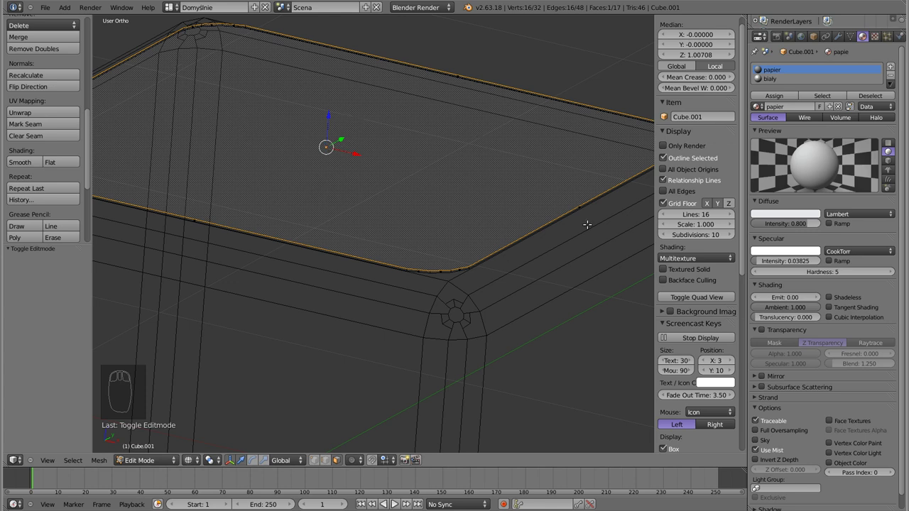
Step: Assign the bialy material to the plate's faces and view the cubie from the front
{"action": "left_click", "coordinate": [778, 84]}
{"action": "key", "text": "z"}
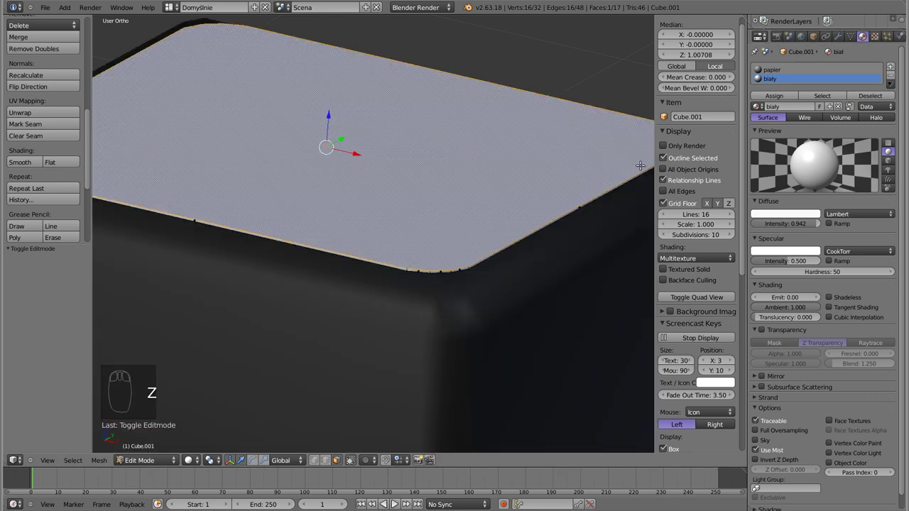
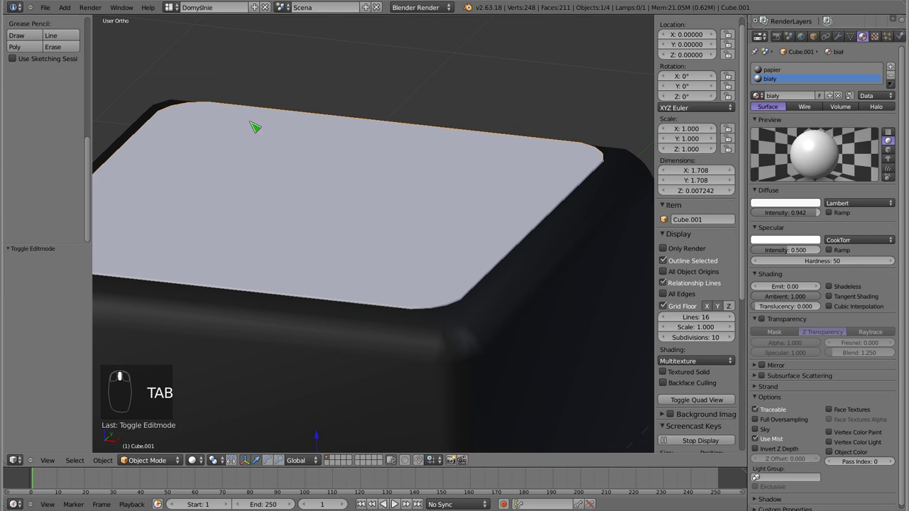
{"action": "left_click_drag", "start_coordinate": [325, 194], "coordinate": [396, 137]}
{"action": "key", "text": "KP_1"}
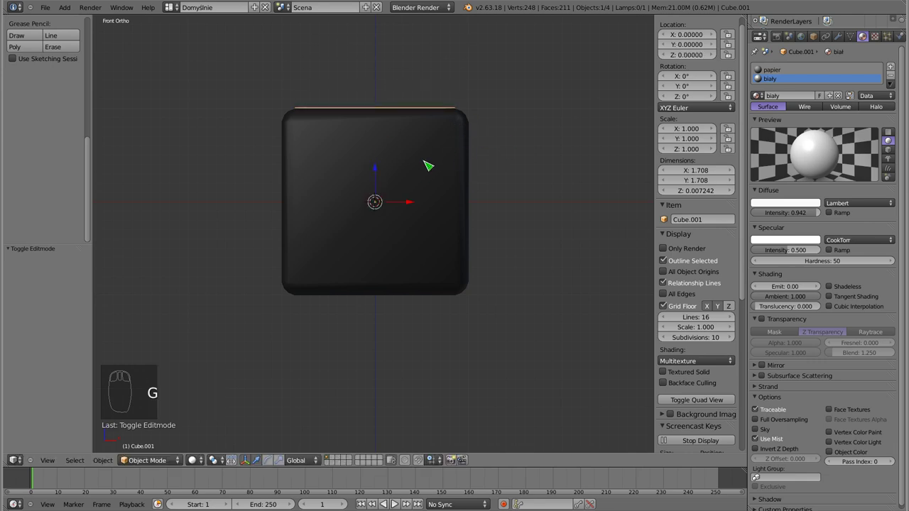
Step: Duplicate the top plate and rotate copies 90 or 180 degrees onto the cube's side faces
{"action": "key", "text": "g"}
{"action": "key", "text": "shift+d"}
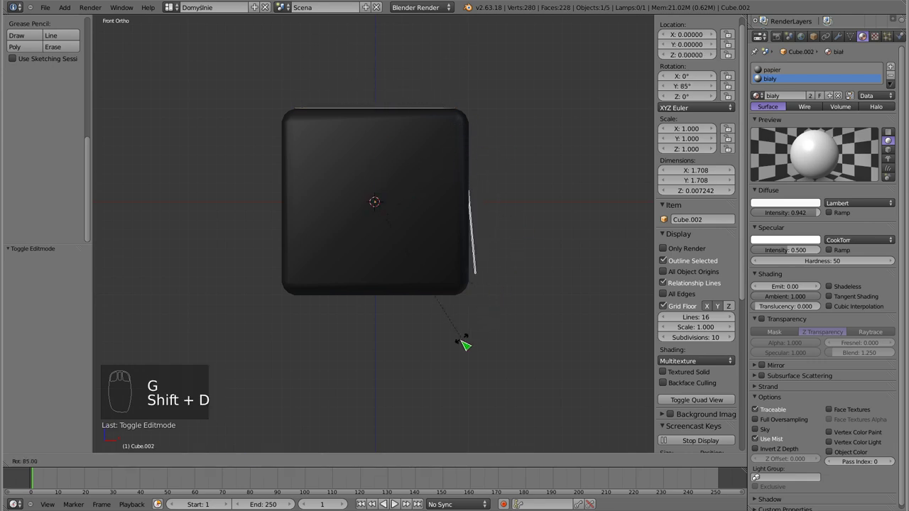
{"action": "left_click", "coordinate": [460, 353]}
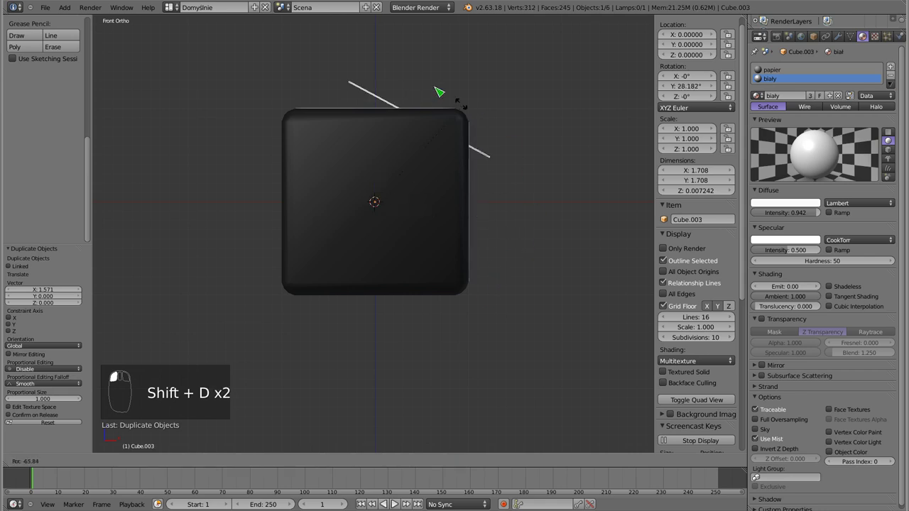
{"action": "left_click", "coordinate": [249, 178]}
{"action": "key", "text": "shift+d"}
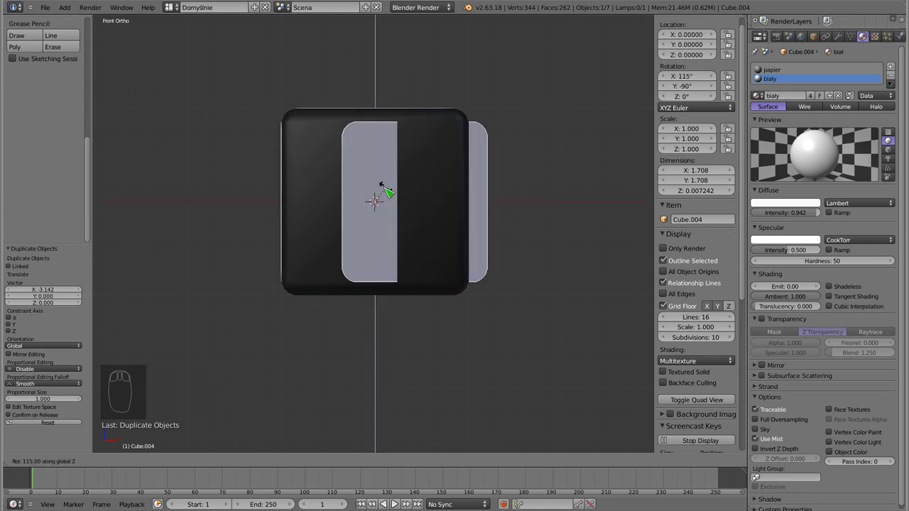
{"action": "left_click", "coordinate": [386, 196]}
{"action": "left_click_drag", "start_coordinate": [415, 259], "coordinate": [527, 222]}
Step: Place the remaining plate copies up to Cube.006 on the other faces and reselect the original top plate
{"action": "key", "text": "shift+d"}
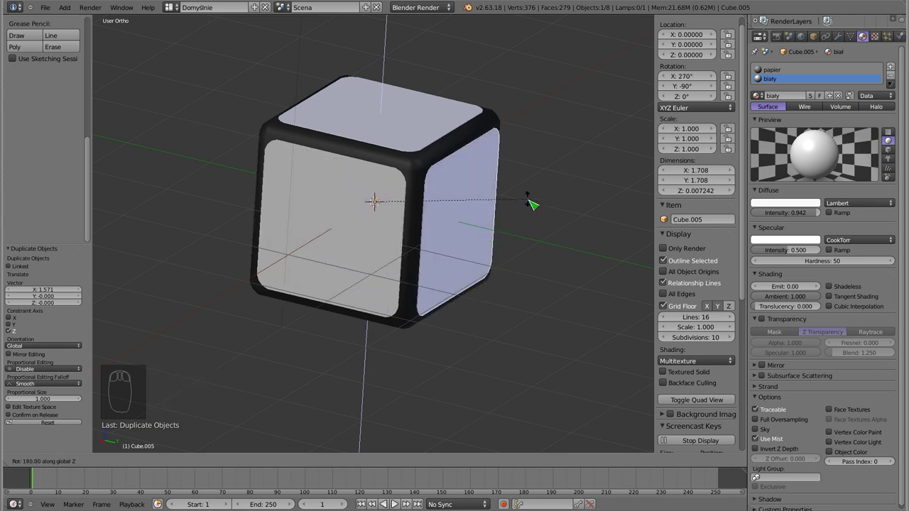
{"action": "left_click", "coordinate": [528, 209]}
{"action": "left_click_drag", "start_coordinate": [422, 249], "coordinate": [543, 167]}
{"action": "key", "text": "shift+d"}
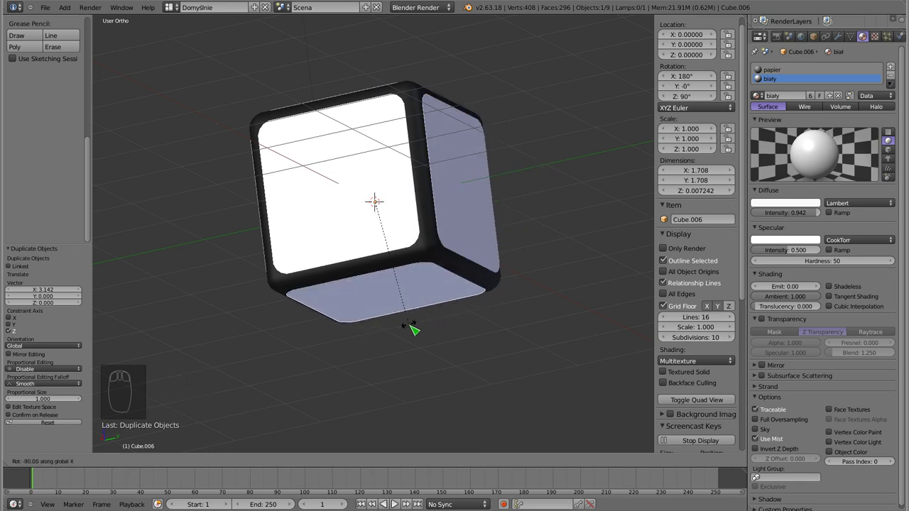
{"action": "left_click", "coordinate": [416, 332]}
{"action": "left_click_drag", "start_coordinate": [388, 213], "coordinate": [453, 288]}
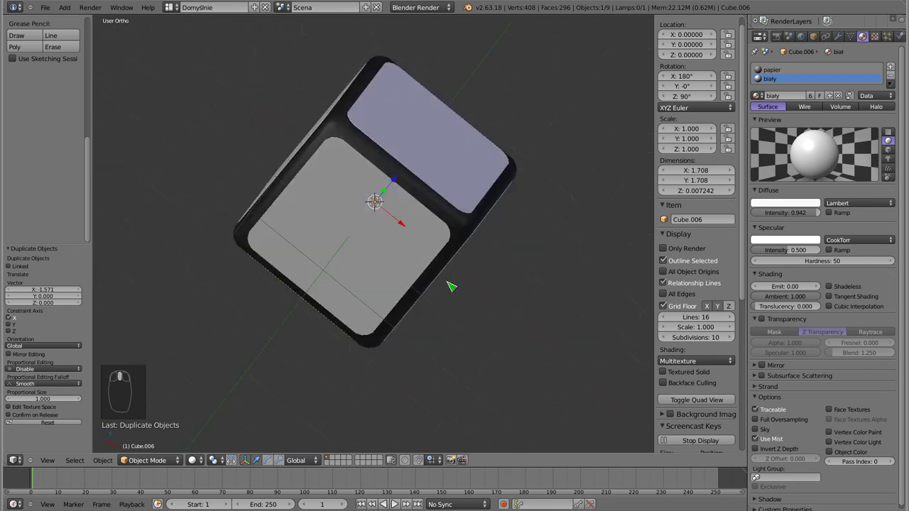
{"action": "key", "text": "KP_1"}
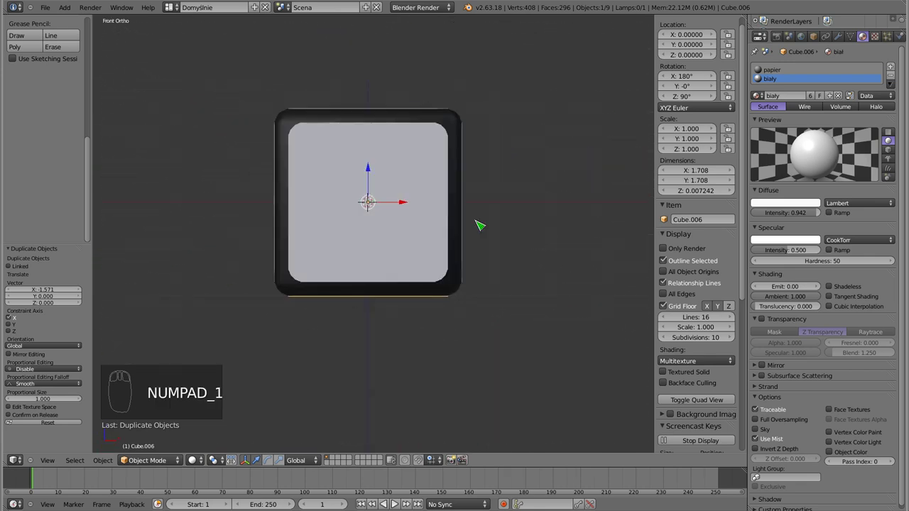
{"action": "left_click_drag", "start_coordinate": [414, 218], "coordinate": [451, 177]}
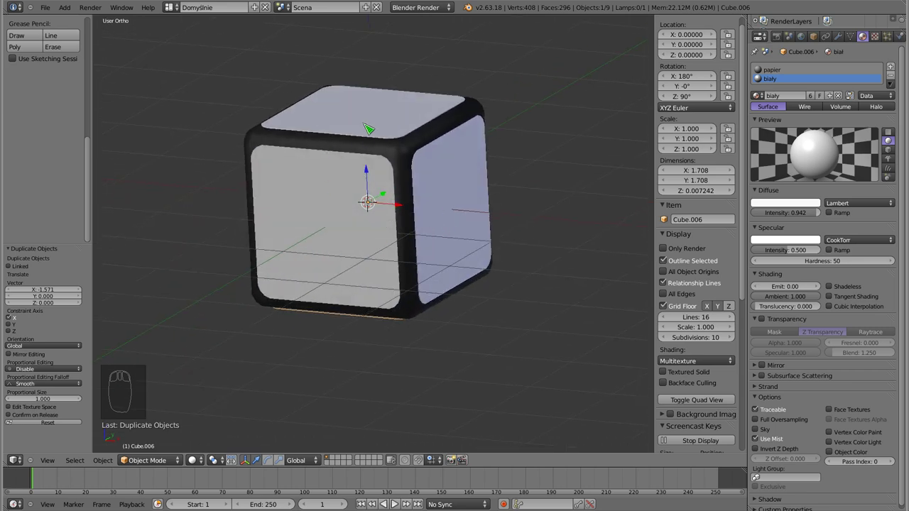
{"action": "right_click", "coordinate": [370, 125]}
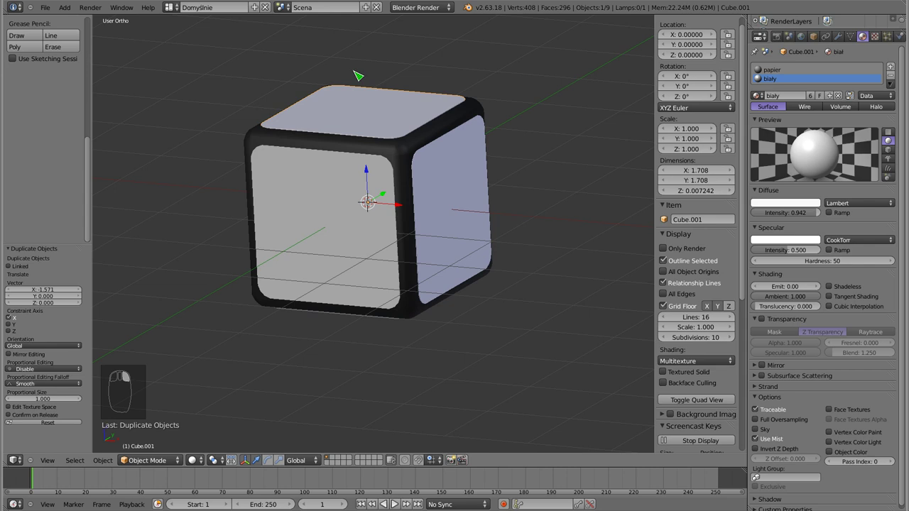
Step: Assign the bottom plate Cube.006 a new material 'żółty' with a yellow diffuse colour
{"action": "left_click_drag", "start_coordinate": [314, 231], "coordinate": [413, 299]}
{"action": "right_click", "coordinate": [387, 273]}
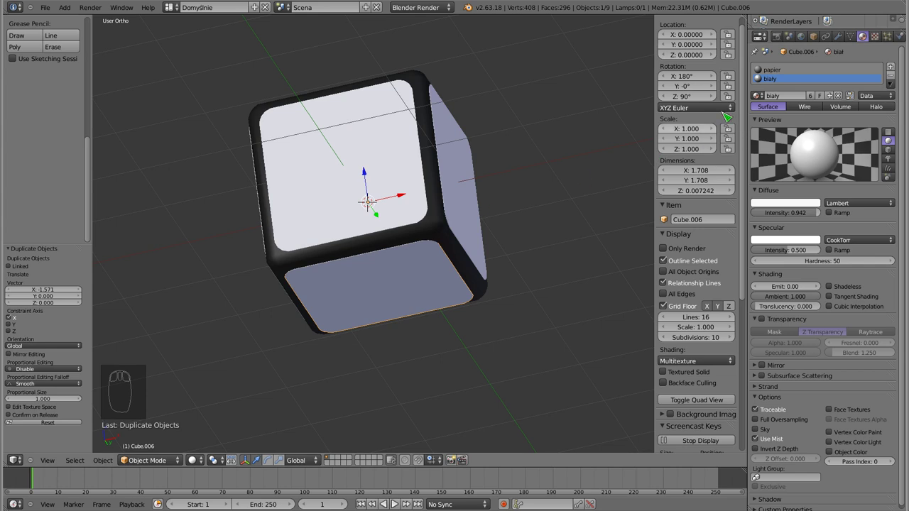
{"action": "left_click", "coordinate": [772, 81]}
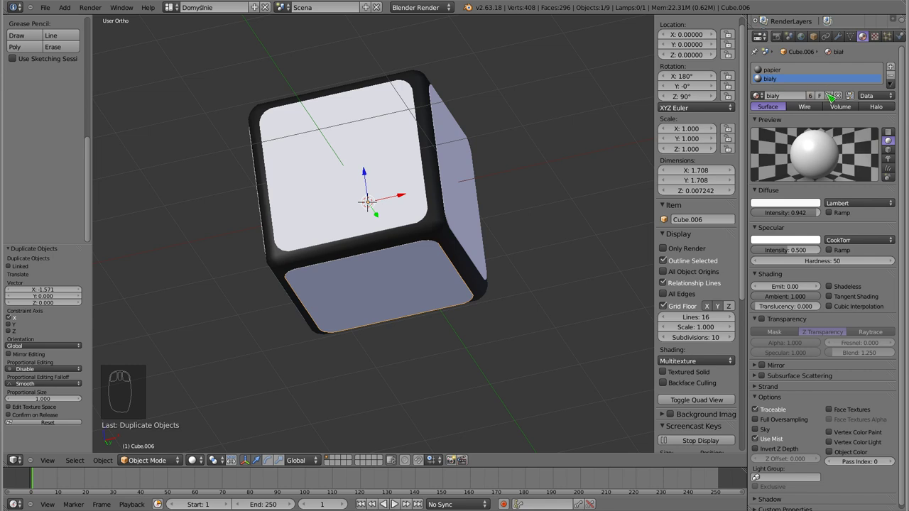
{"action": "left_click", "coordinate": [829, 98]}
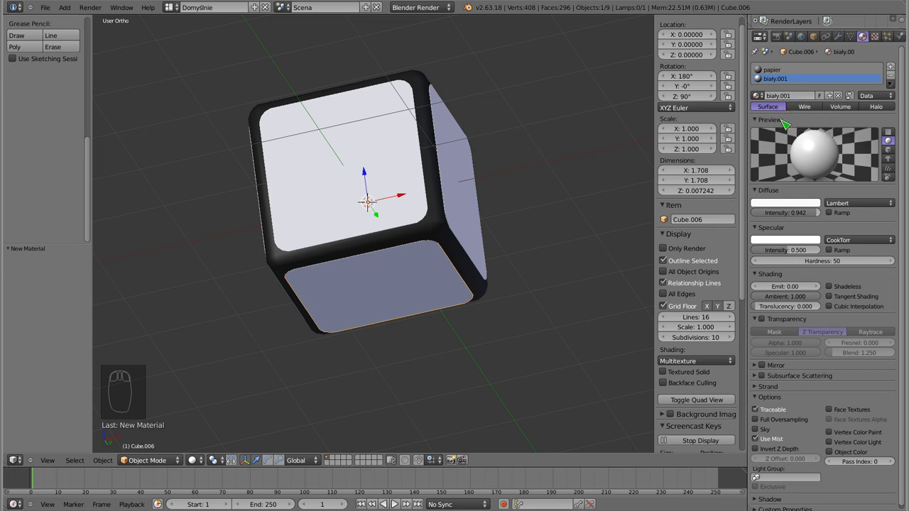
{"action": "left_click", "coordinate": [780, 96]}
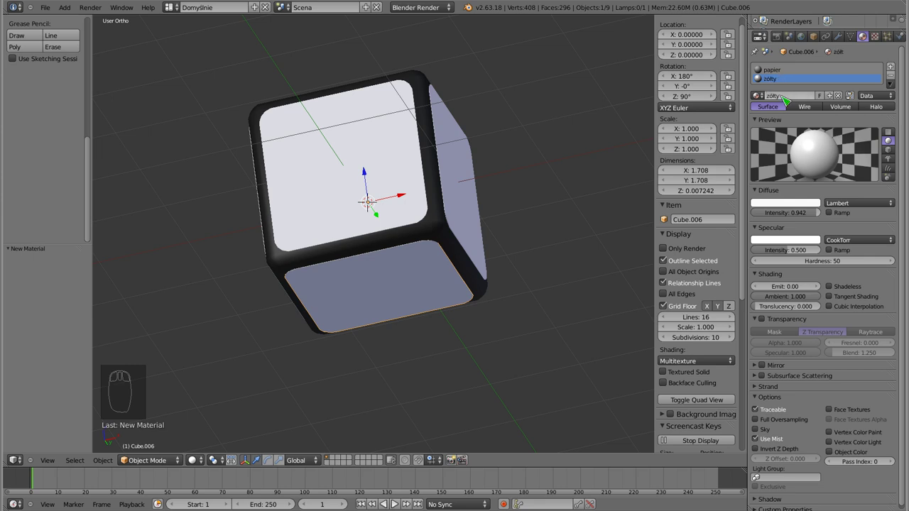
{"action": "left_click", "coordinate": [795, 211]}
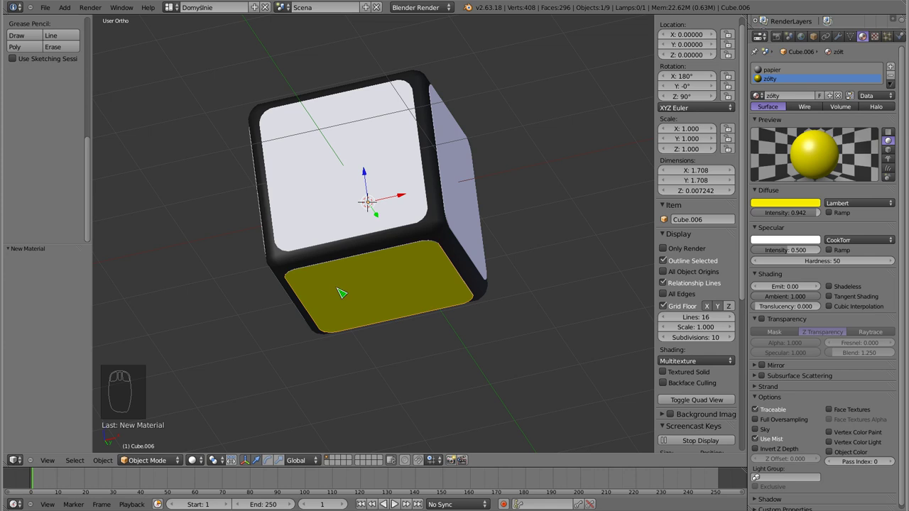
{"action": "left_click_drag", "start_coordinate": [373, 273], "coordinate": [361, 407]}
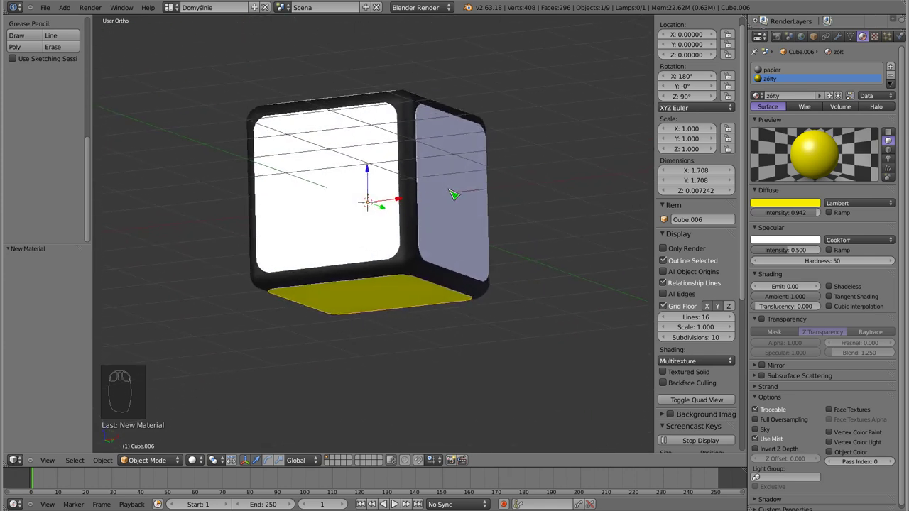
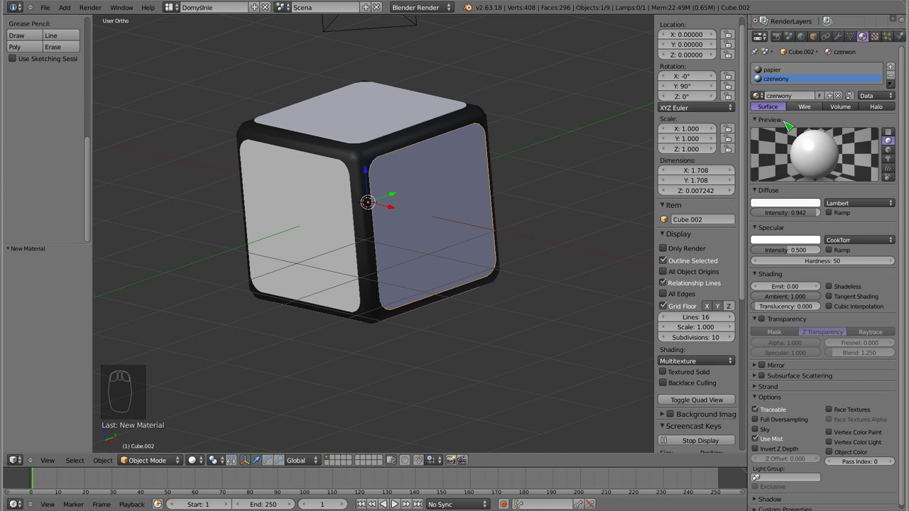
Step: Give the next plates their own red, purple and green diffuse materials
{"action": "left_click", "coordinate": [784, 211]}
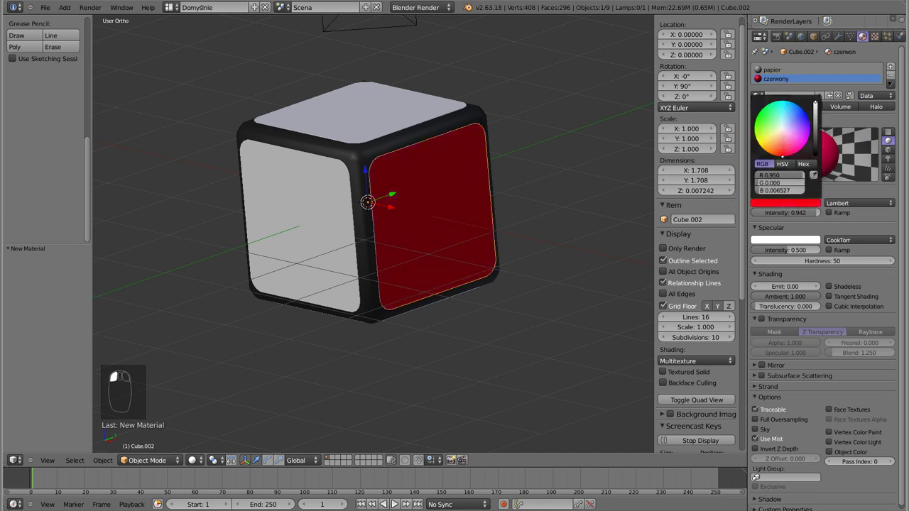
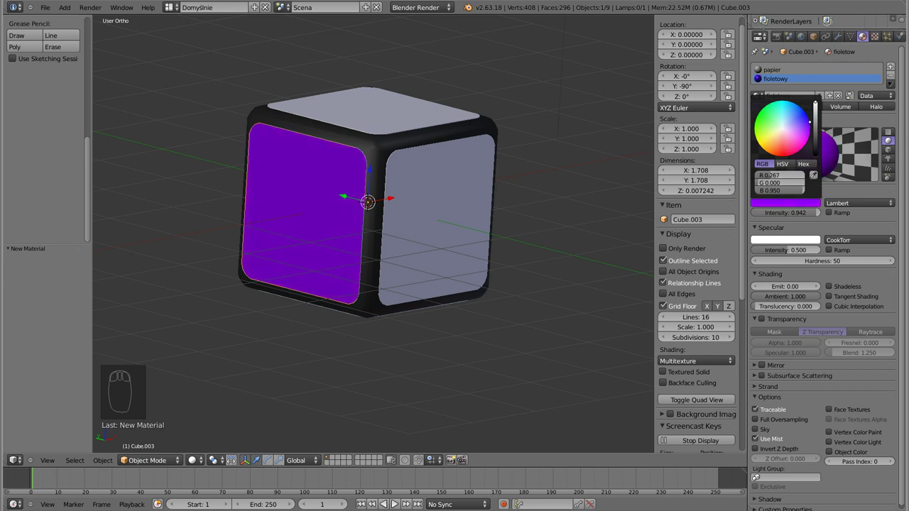
{"action": "left_click_drag", "start_coordinate": [437, 221], "coordinate": [453, 219]}
{"action": "left_click_drag", "start_coordinate": [455, 241], "coordinate": [612, 317]}
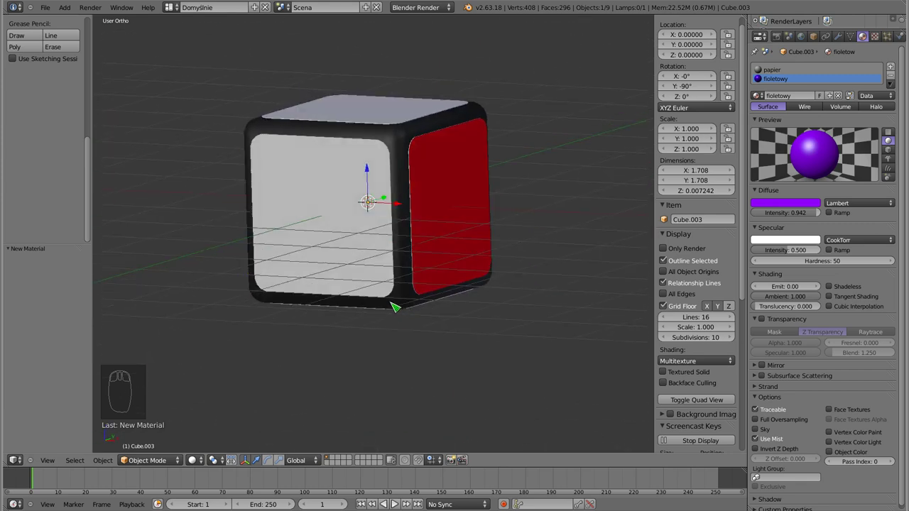
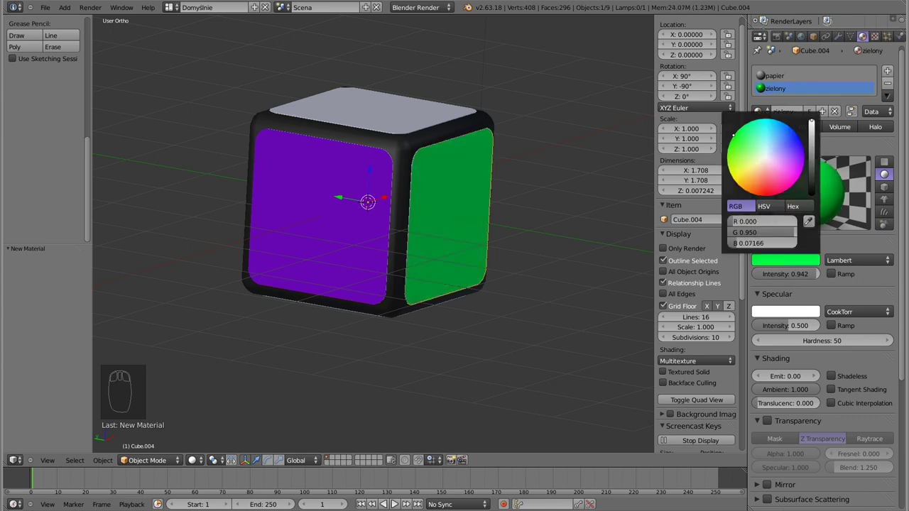
{"action": "left_click_drag", "start_coordinate": [358, 261], "coordinate": [745, 192]}
Step: Give plate Cube.005 a blue 'niebieski' material and show the cubie as a wireframe
{"action": "right_click", "coordinate": [439, 172]}
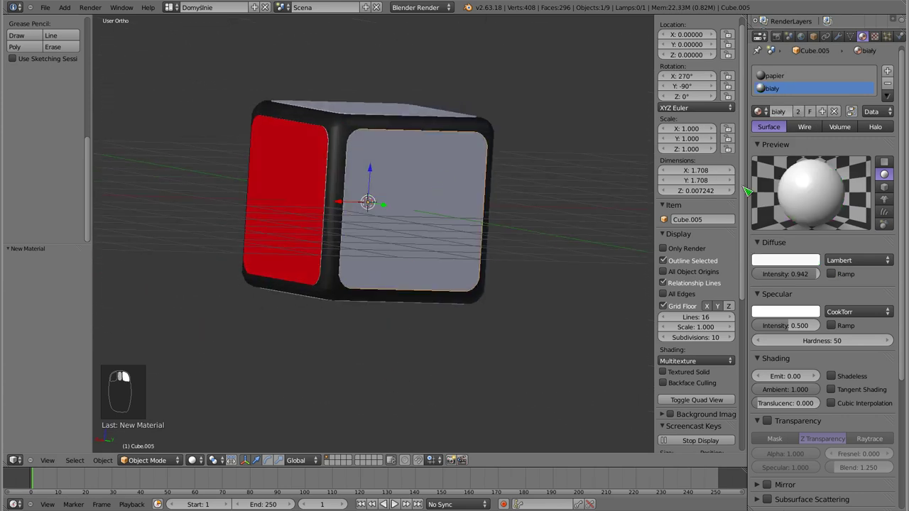
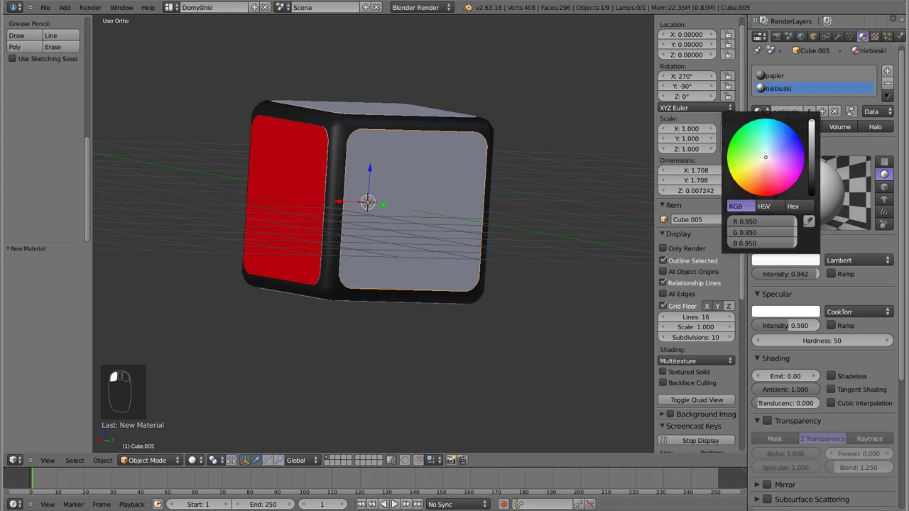
{"action": "left_click_drag", "start_coordinate": [415, 235], "coordinate": [459, 317]}
{"action": "left_click_drag", "start_coordinate": [433, 330], "coordinate": [476, 313]}
{"action": "key", "text": "KP_1"}
{"action": "scroll", "scroll_direction": "down", "scroll_amount": 3}
{"action": "left_click_drag", "start_coordinate": [398, 230], "coordinate": [292, 123]}
{"action": "key", "text": "b"}
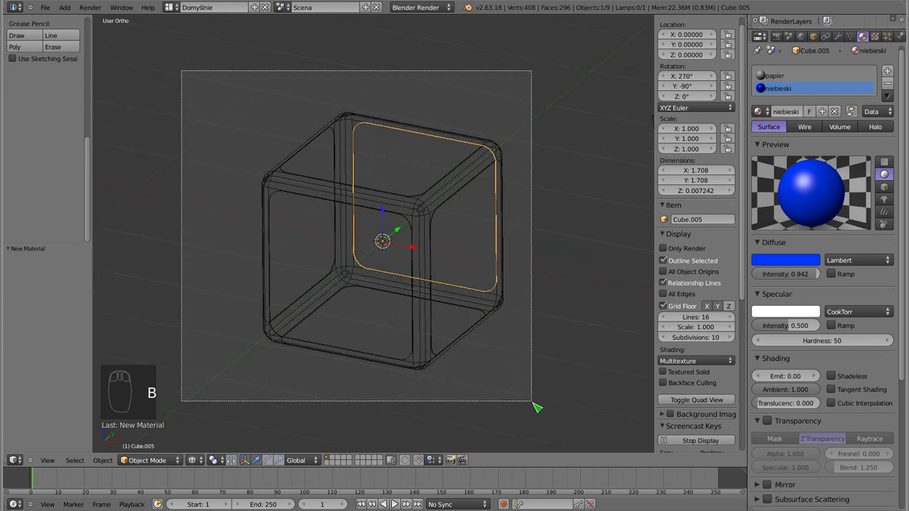
Step: Join all coloured plates into the black body with Ctrl+J so one cubie holds every material
{"action": "left_click_drag", "start_coordinate": [455, 357], "coordinate": [430, 306]}
{"action": "right_click", "coordinate": [428, 210]}
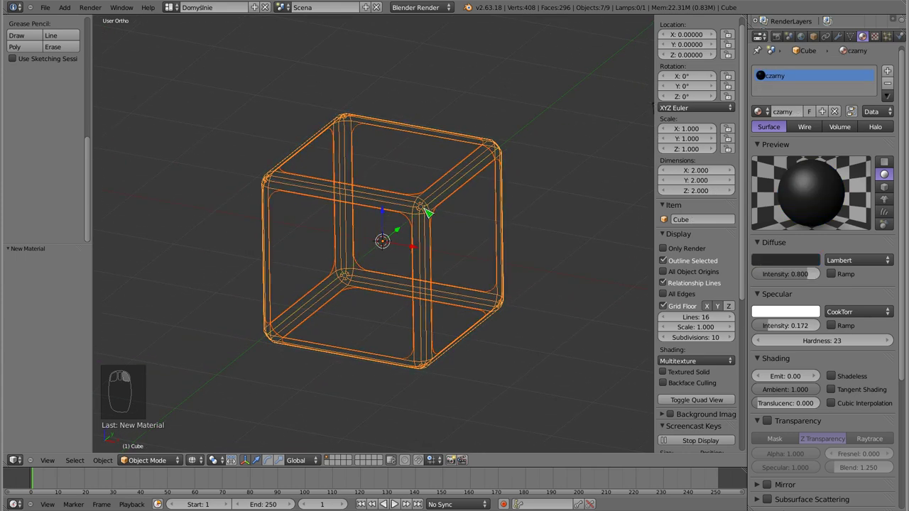
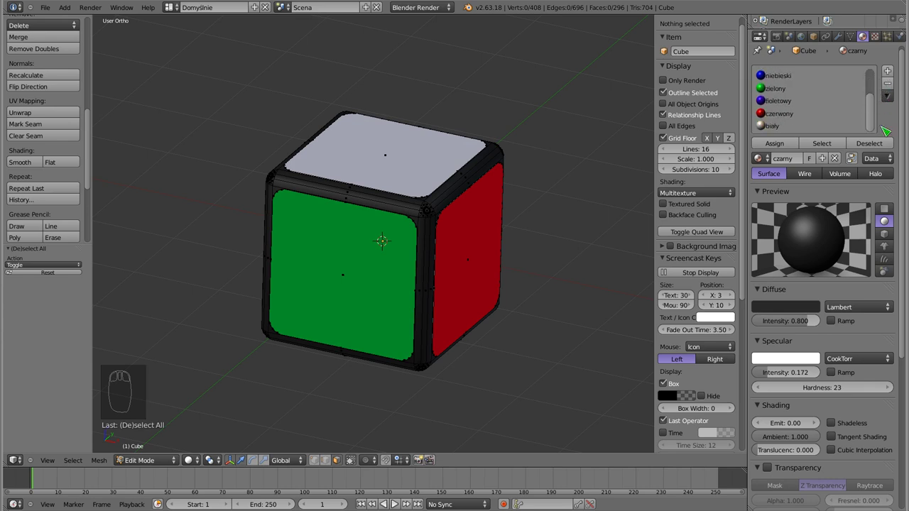
{"action": "key", "text": "Tab"}
{"action": "left_click_drag", "start_coordinate": [445, 268], "coordinate": [478, 214]}
{"action": "key", "text": "KP_1"}
{"action": "scroll", "scroll_direction": "down", "scroll_amount": 3}
{"action": "scroll", "scroll_direction": "down", "scroll_amount": 3}
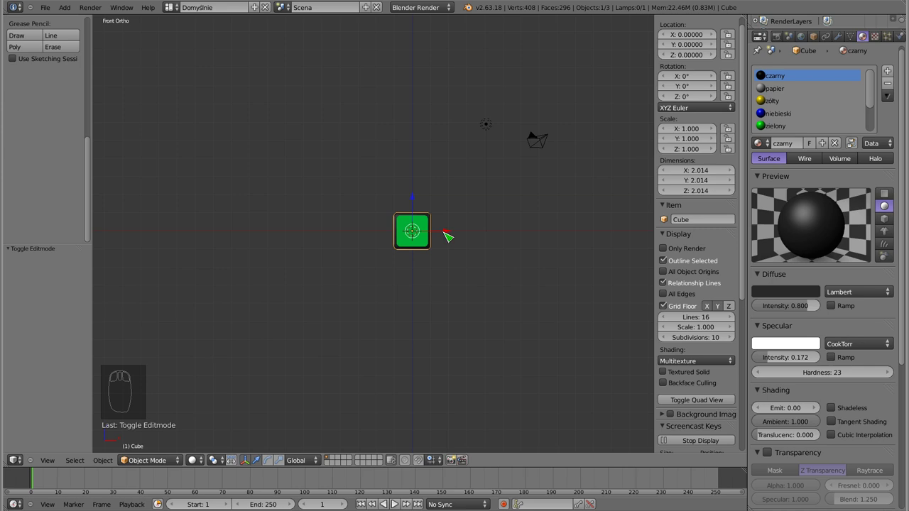
Step: Duplicate the cubie along one axis by 2 units into a row of three in Front view
{"action": "left_click", "coordinate": [449, 239]}
{"action": "key", "text": "shift+d"}
{"action": "left_click_drag", "start_coordinate": [467, 229], "coordinate": [390, 204]}
{"action": "key", "text": "shift+d"}
{"action": "key", "text": "shift+d"}
{"action": "key", "text": "shift+d"}
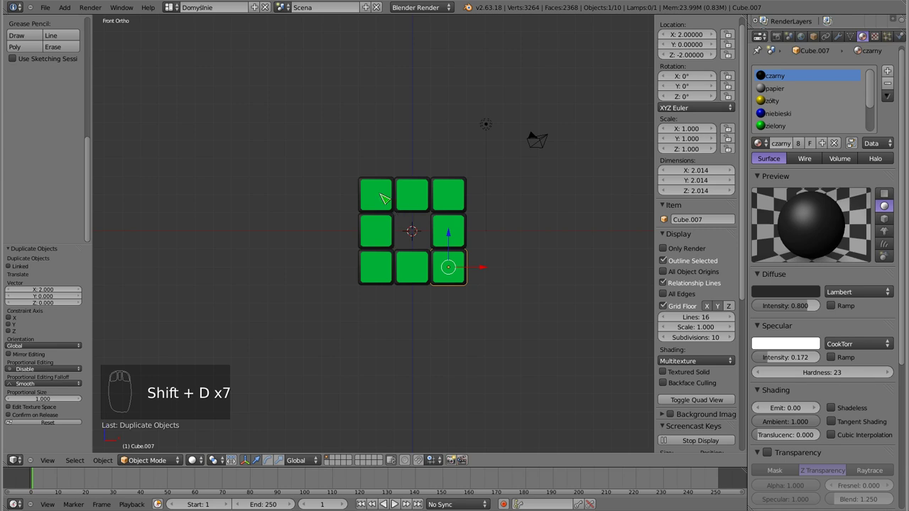
{"action": "left_click_drag", "start_coordinate": [385, 201], "coordinate": [468, 262]}
{"action": "key", "text": "KP_1"}
{"action": "key", "text": "KP_3"}
Step: Duplicate the row back by 2 units from the Right view to build a 3×3 layer
{"action": "key", "text": "shift+d"}
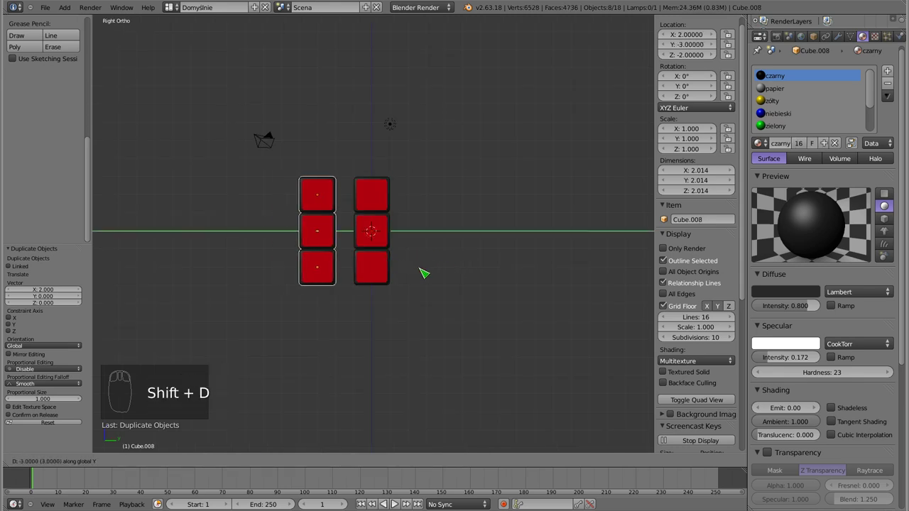
{"action": "left_click_drag", "start_coordinate": [428, 275], "coordinate": [423, 211]}
{"action": "key", "text": "shift+d"}
{"action": "left_click_drag", "start_coordinate": [399, 285], "coordinate": [393, 160]}
{"action": "left_click_drag", "start_coordinate": [421, 200], "coordinate": [427, 231]}
{"action": "key", "text": "KP_1"}
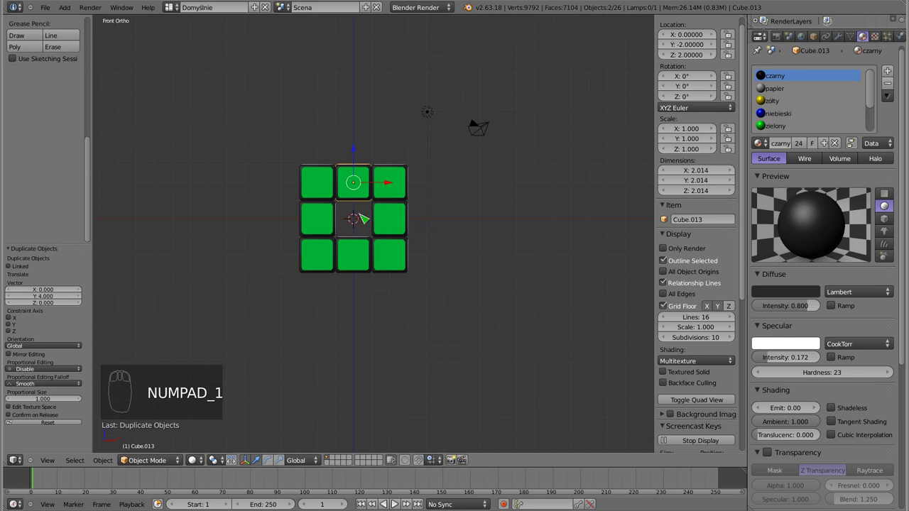
{"action": "left_click_drag", "start_coordinate": [360, 231], "coordinate": [383, 211]}
{"action": "key", "text": "KP_1"}
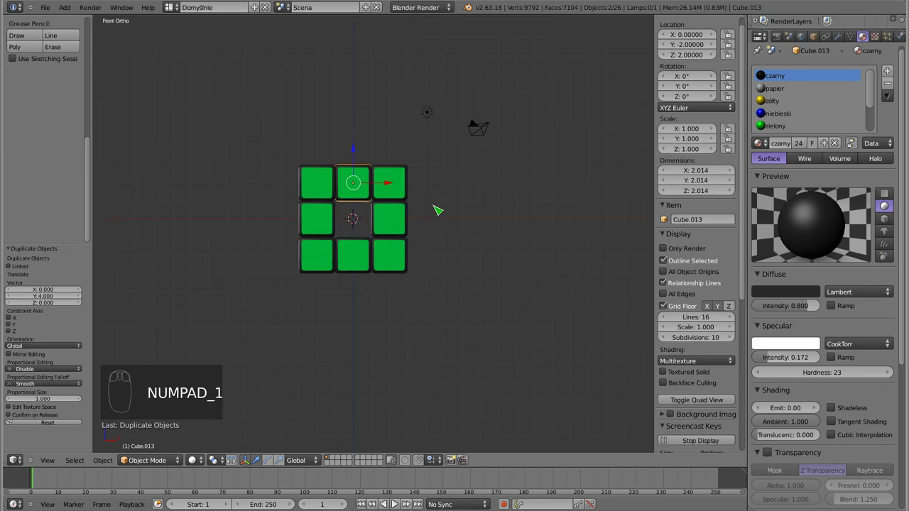
Step: Duplicate the layer to complete the 3×3×3 Rubik's cube showing a green face
{"action": "key", "text": "shift+d"}
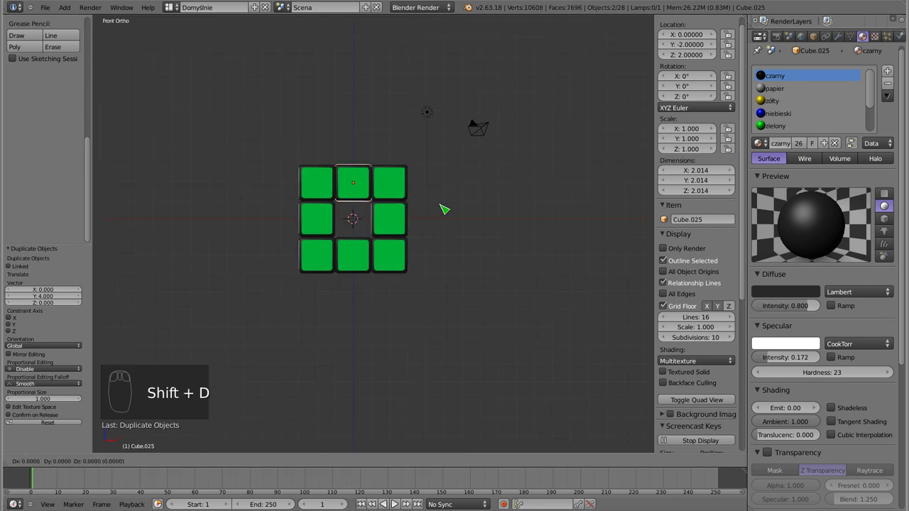
{"action": "left_click", "coordinate": [448, 246]}
{"action": "left_click_drag", "start_coordinate": [424, 255], "coordinate": [392, 280]}
{"action": "key", "text": "a"}
{"action": "key", "text": "z"}
{"action": "key", "text": "KP_1"}
{"action": "left_click_drag", "start_coordinate": [387, 209], "coordinate": [451, 226]}
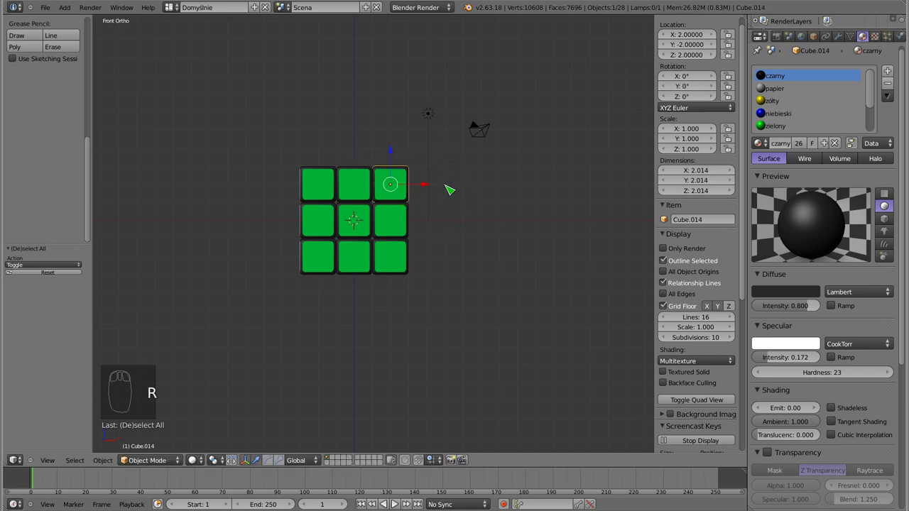
Step: Select all 27 cubies and set their origins to the 3D cursor at the cube's centre
{"action": "key", "text": "a"}
{"action": "key", "text": "b"}
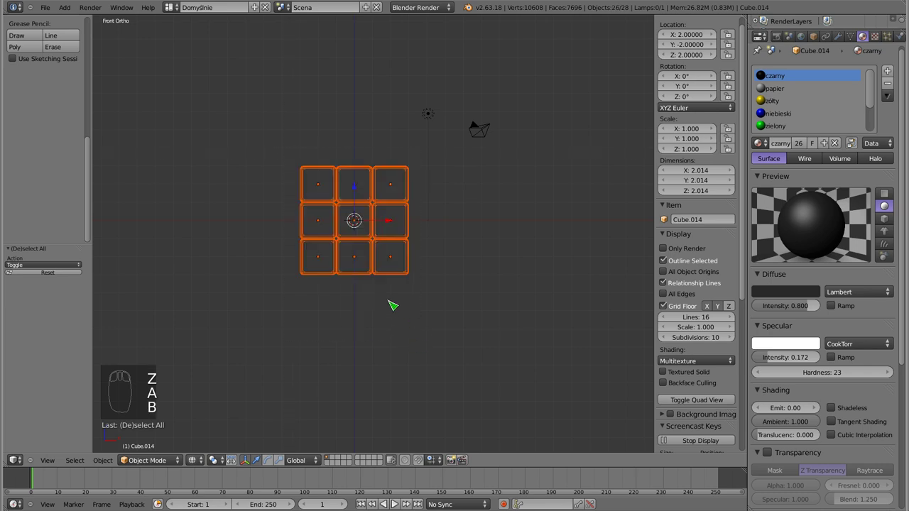
{"action": "key", "text": "ctrl+shift+alt+c"}
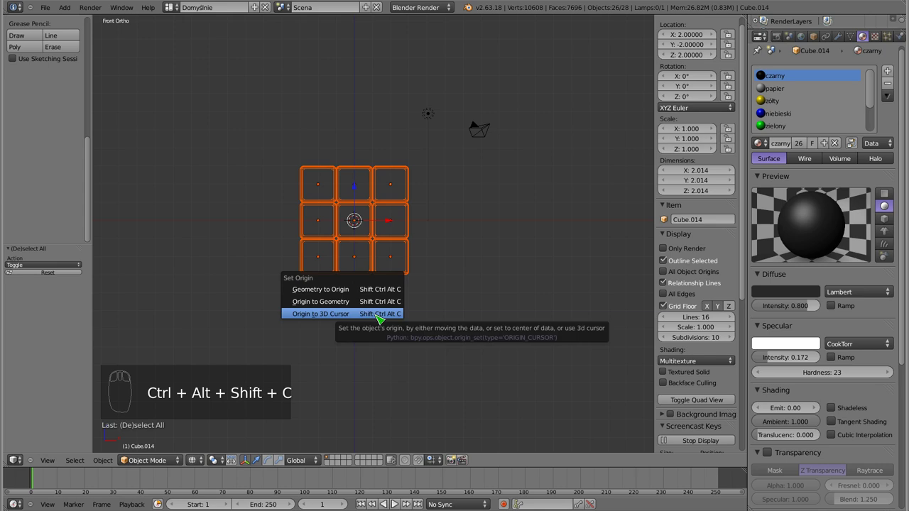
{"action": "left_click_drag", "start_coordinate": [375, 223], "coordinate": [345, 190]}
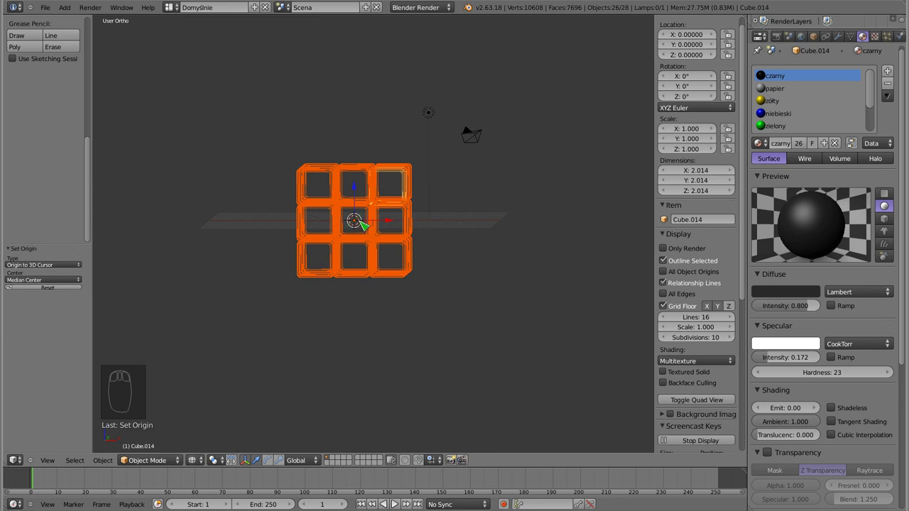
{"action": "left_click_drag", "start_coordinate": [352, 239], "coordinate": [386, 262]}
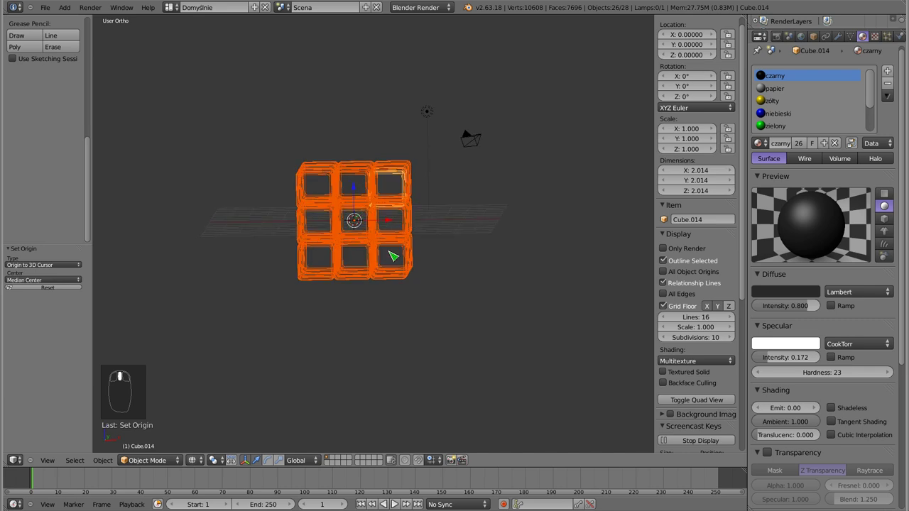
{"action": "middle_click", "coordinate": [360, 226]}
Step: Show the cube solid and test-rotate a single cubie about the centre, cancelling it
{"action": "key", "text": "shift+c"}
{"action": "left_click_drag", "start_coordinate": [302, 305], "coordinate": [338, 245]}
{"action": "key", "text": "a"}
{"action": "key", "text": "KP_1"}
{"action": "right_click", "coordinate": [406, 182]}
{"action": "key", "text": "z"}
{"action": "left_click_drag", "start_coordinate": [373, 259], "coordinate": [443, 285]}
{"action": "right_click", "coordinate": [405, 249]}
{"action": "key", "text": "r"}
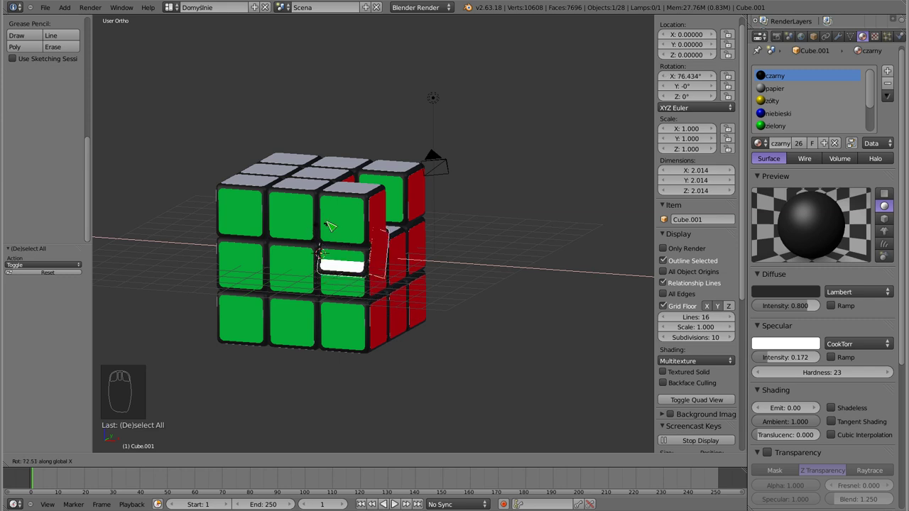
{"action": "left_click_drag", "start_coordinate": [382, 245], "coordinate": [411, 180]}
Step: Try moving another cubie, then cancel and undo to keep the cube intact
{"action": "right_click", "coordinate": [409, 181]}
{"action": "left_click_drag", "start_coordinate": [413, 243], "coordinate": [500, 151]}
{"action": "key", "text": "g"}
{"action": "left_click", "coordinate": [481, 155]}
{"action": "key", "text": "Escape"}
{"action": "left_click", "coordinate": [466, 164]}
{"action": "key", "text": "ctrl+z"}
Step: Box-select the purple layer, turn it around the cube's centre, then undo the twist
{"action": "left_click_drag", "start_coordinate": [332, 198], "coordinate": [537, 249]}
{"action": "left_click_drag", "start_coordinate": [444, 262], "coordinate": [436, 238]}
{"action": "left_click_drag", "start_coordinate": [450, 314], "coordinate": [546, 220]}
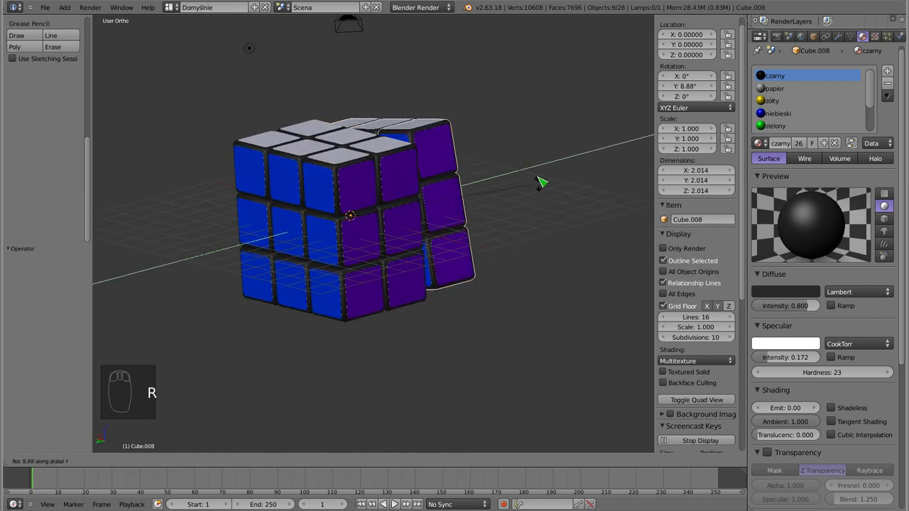
{"action": "left_click", "coordinate": [460, 129]}
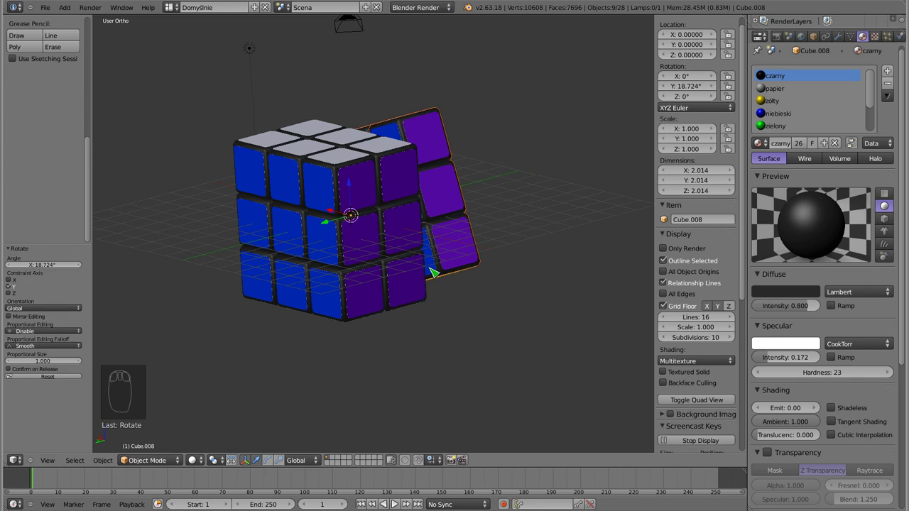
{"action": "key", "text": "ctrl+z"}
{"action": "left_click_drag", "start_coordinate": [434, 264], "coordinate": [392, 182]}
{"action": "right_click", "coordinate": [380, 199]}
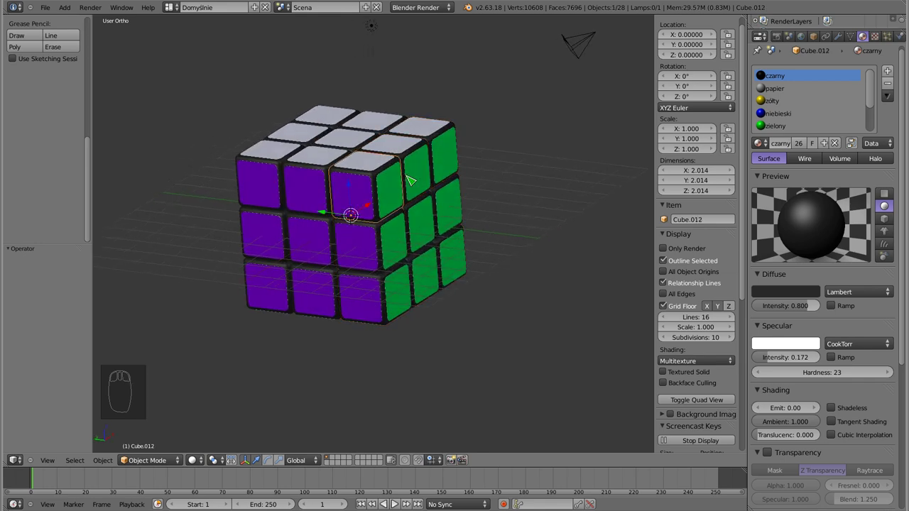
Step: Isolate cubie Cube.012 in local view and zoom in to inspect its plates in wireframe
{"action": "key", "text": "KP_Divide"}
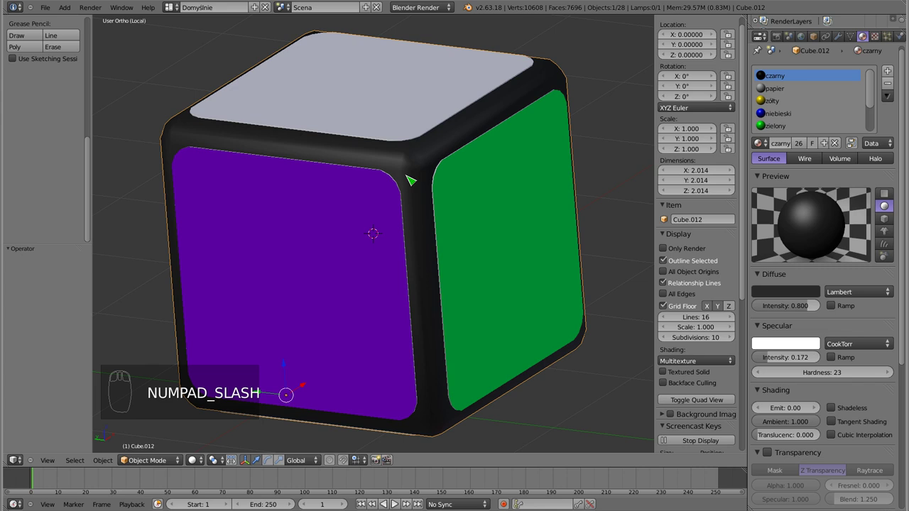
{"action": "scroll", "scroll_direction": "up", "scroll_amount": 3}
{"action": "scroll", "scroll_direction": "up", "scroll_amount": 3}
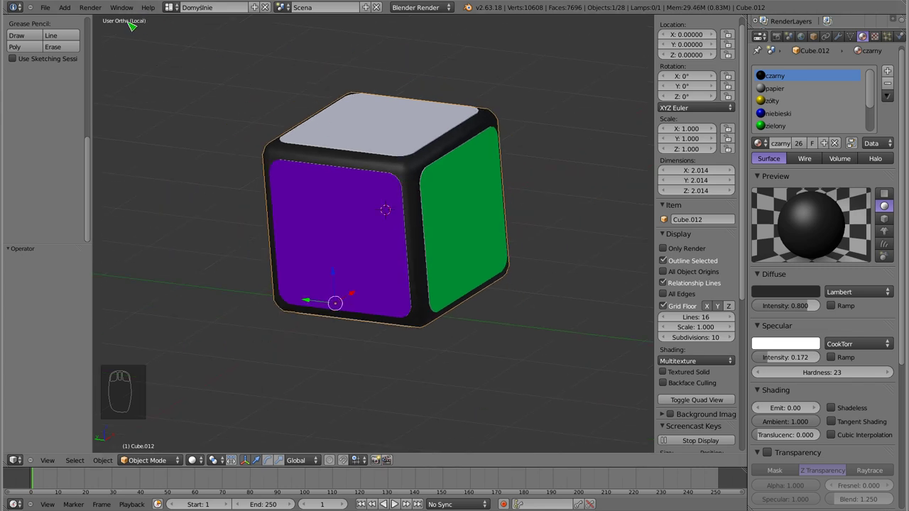
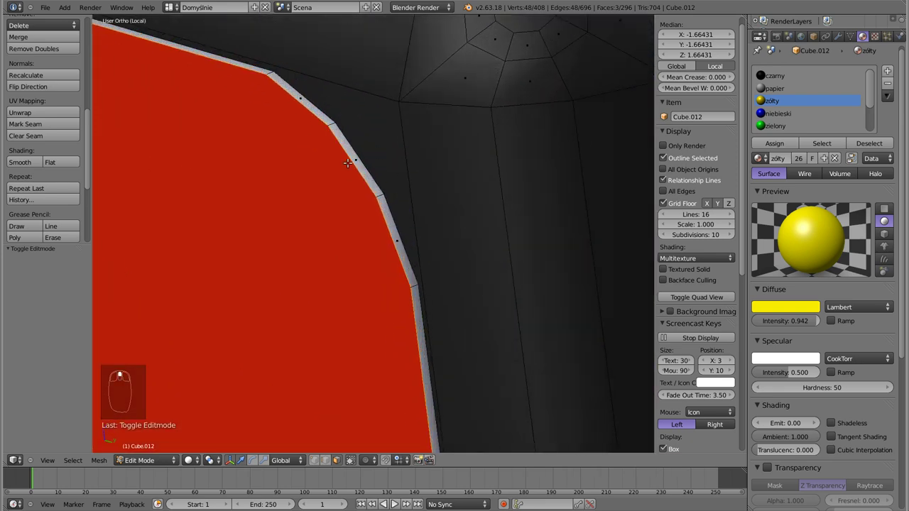
{"action": "scroll", "scroll_direction": "up", "scroll_amount": 3}
{"action": "key", "text": "z"}
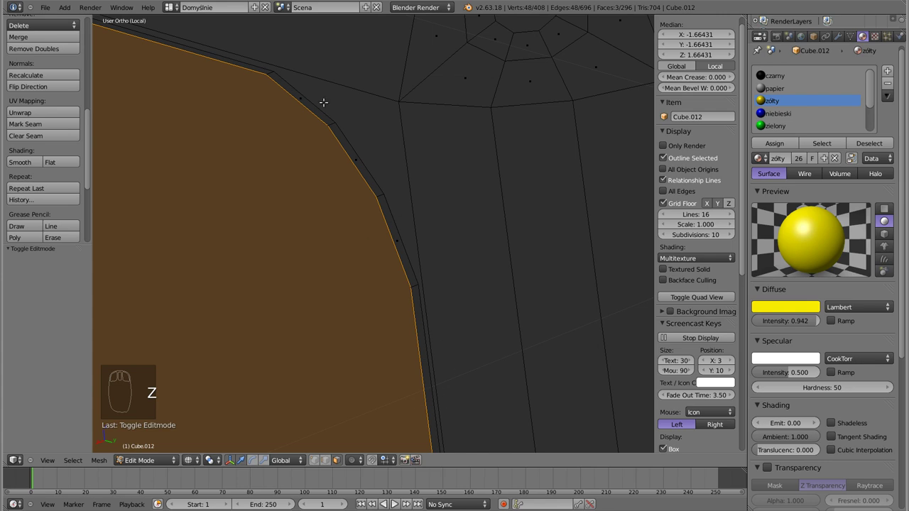
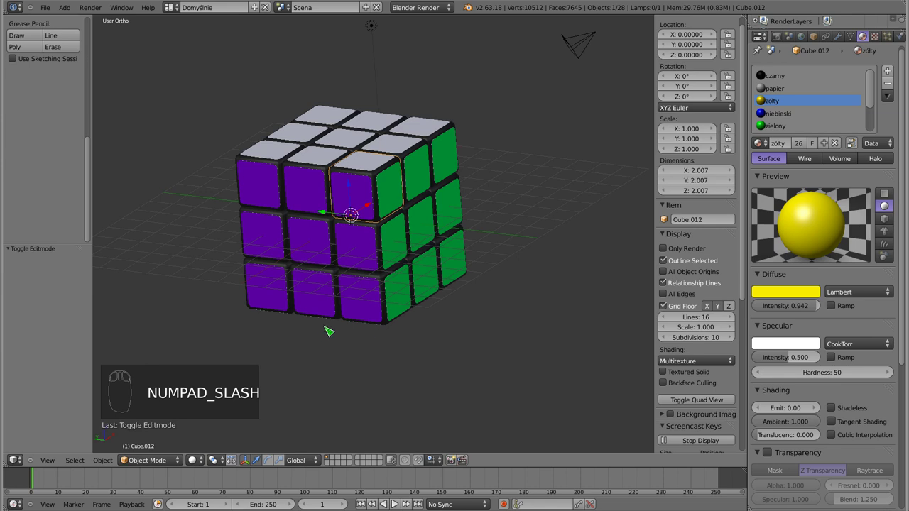
Step: Orbit to the green/red side and select the front corner cubie Cube.011
{"action": "left_click_drag", "start_coordinate": [388, 251], "coordinate": [413, 305]}
{"action": "right_click", "coordinate": [386, 250]}
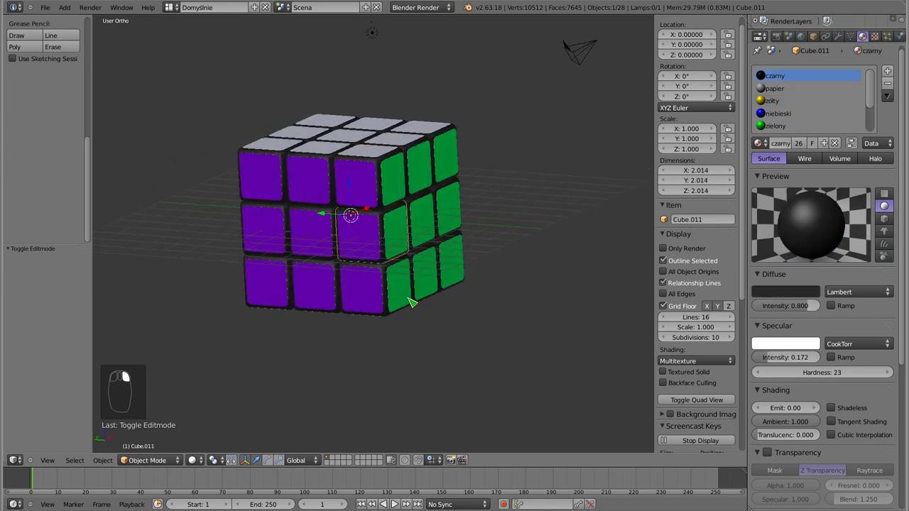
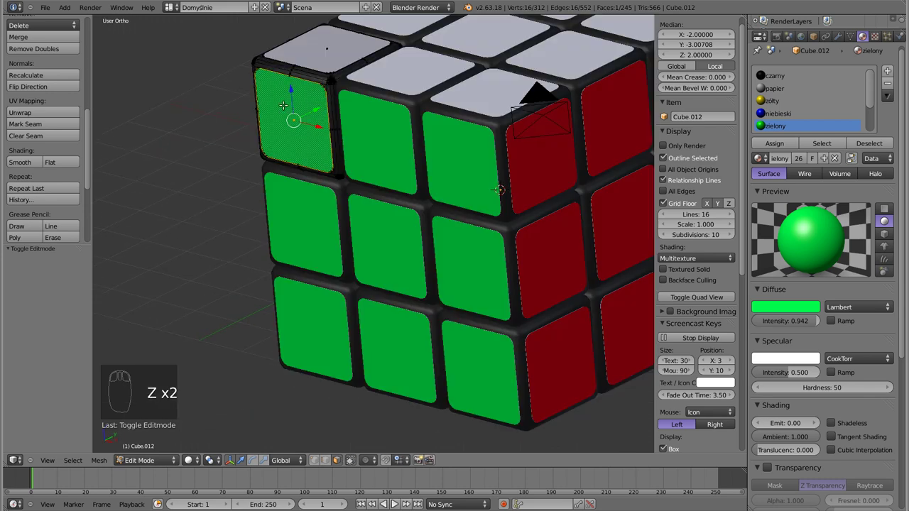
Step: Face the green side straight on and pick the left-column cubies for adjustment
{"action": "key", "text": "ctrl+l"}
{"action": "key", "text": "KP_1"}
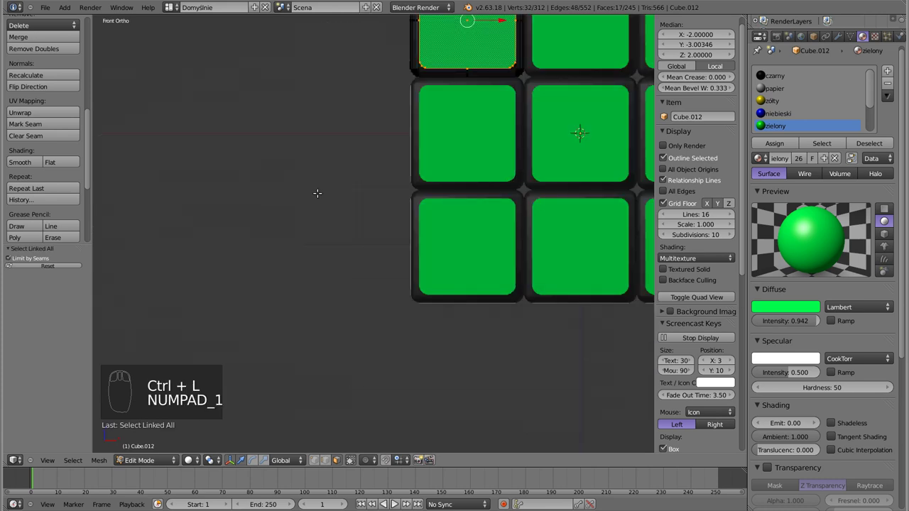
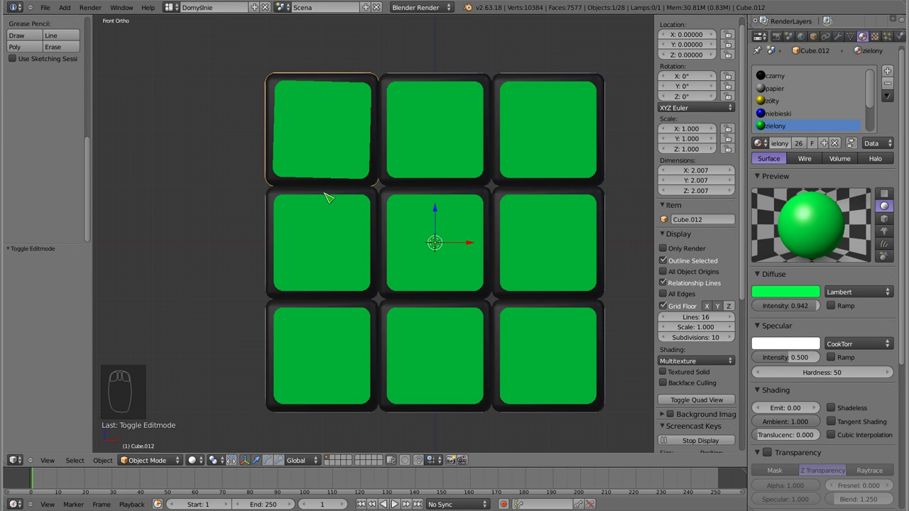
{"action": "right_click", "coordinate": [363, 247]}
{"action": "key", "text": "Tab"}
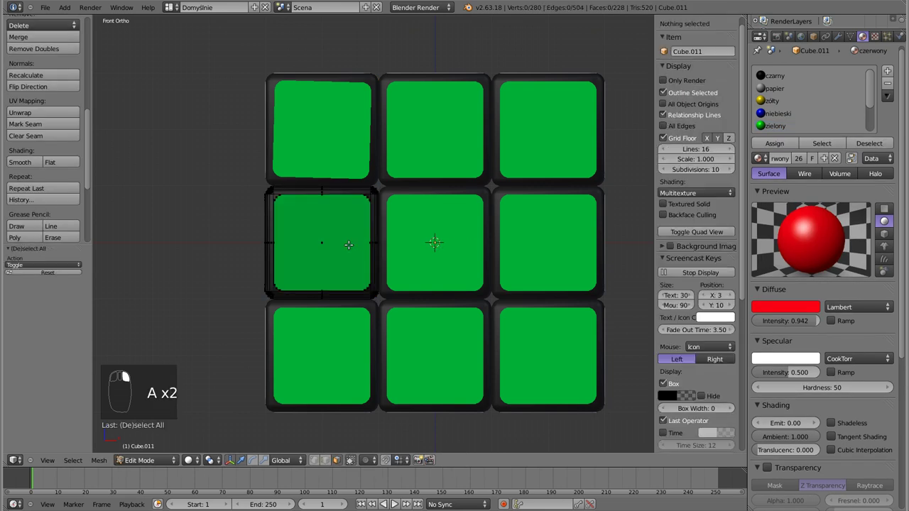
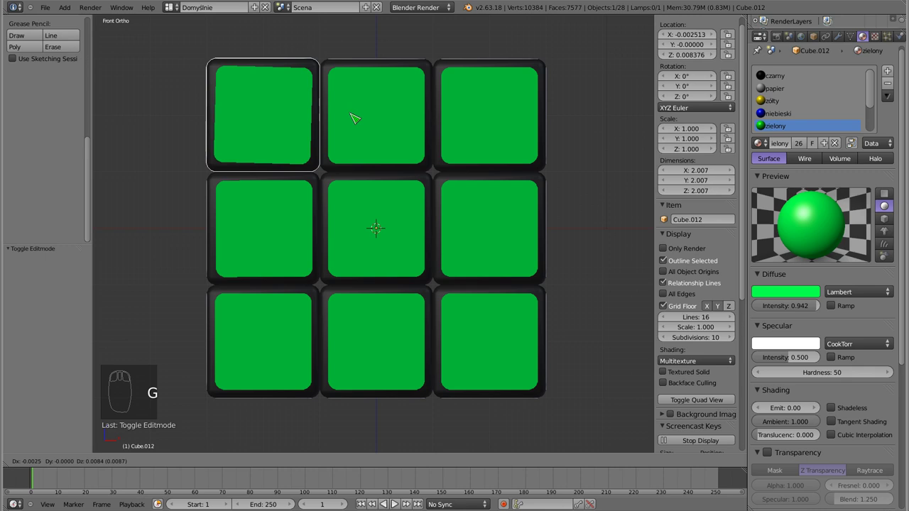
{"action": "left_click", "coordinate": [371, 122]}
Step: Tilt the top-left cubie by a fraction of a degree (about -0.111° around Y)
{"action": "key", "text": "r"}
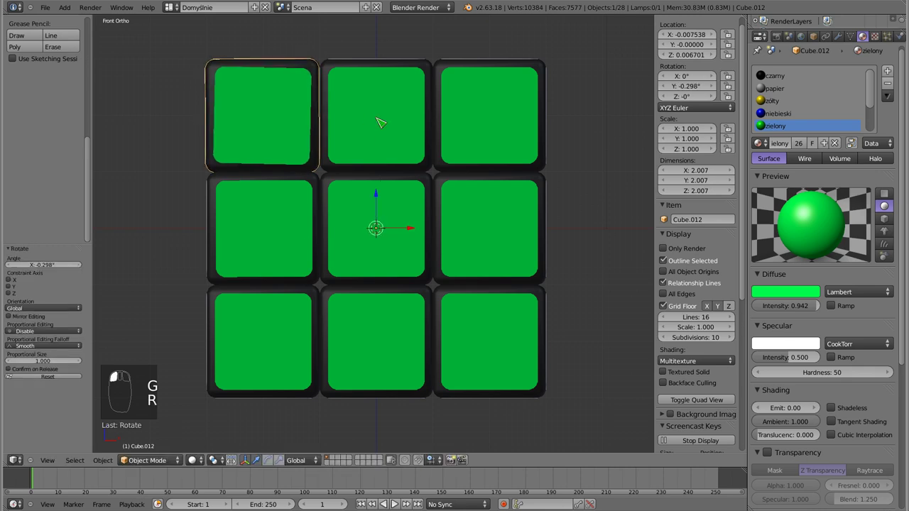
{"action": "left_click_drag", "start_coordinate": [331, 238], "coordinate": [366, 187]}
{"action": "key", "text": "r"}
{"action": "left_click", "coordinate": [362, 187]}
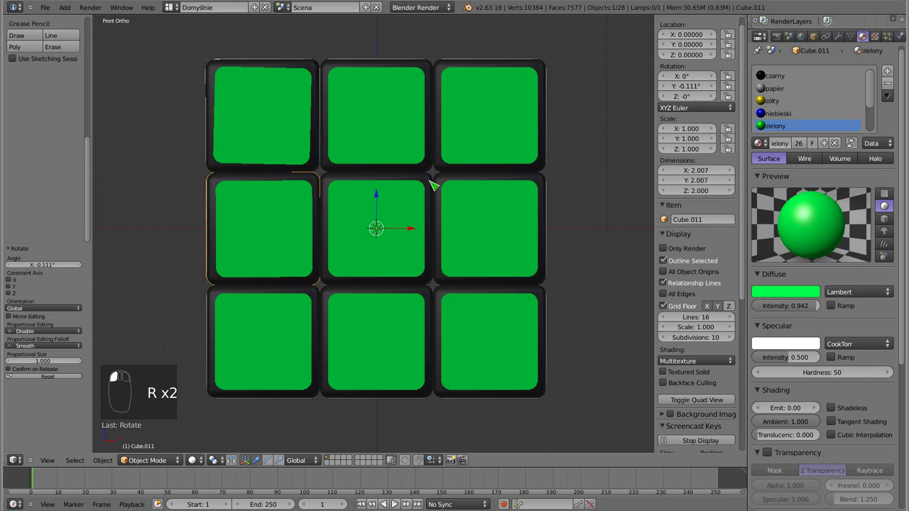
{"action": "middle_click", "coordinate": [336, 234]}
{"action": "left_click", "coordinate": [337, 235]}
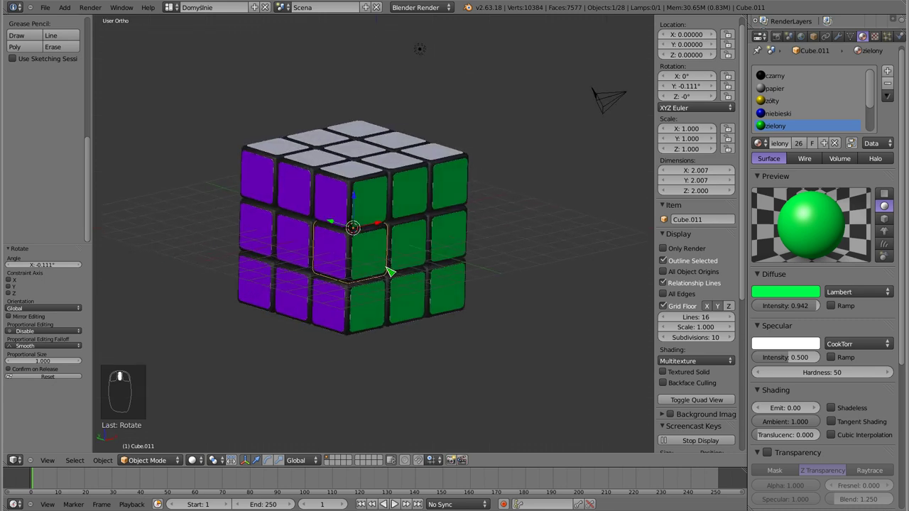
{"action": "key", "text": "Tab"}
{"action": "key", "text": "Tab"}
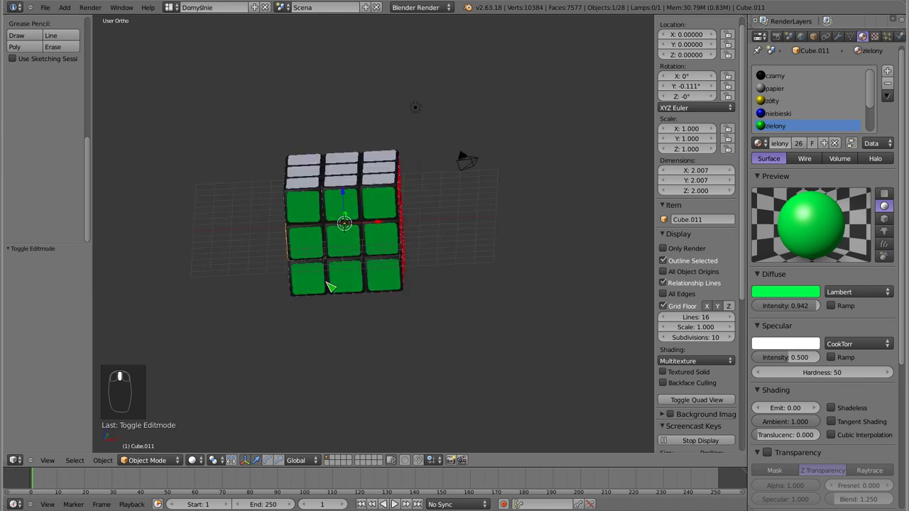
{"action": "middle_click", "coordinate": [375, 213]}
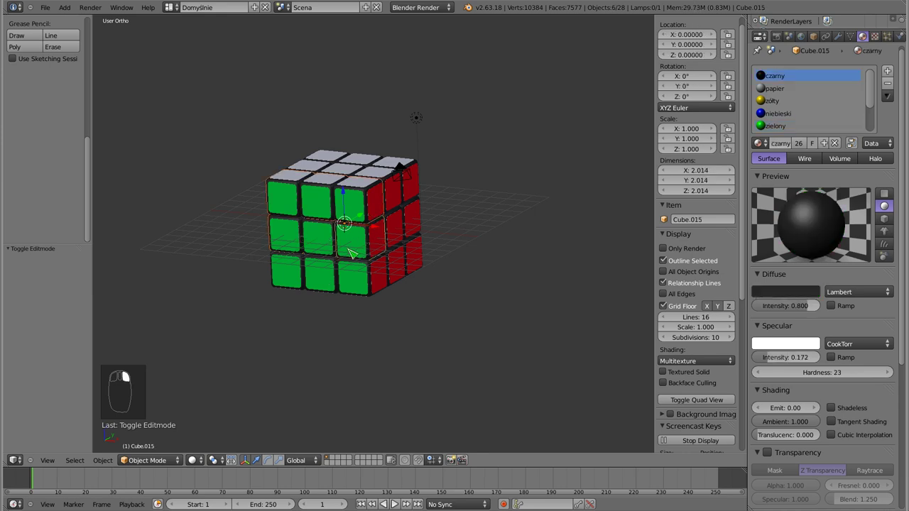
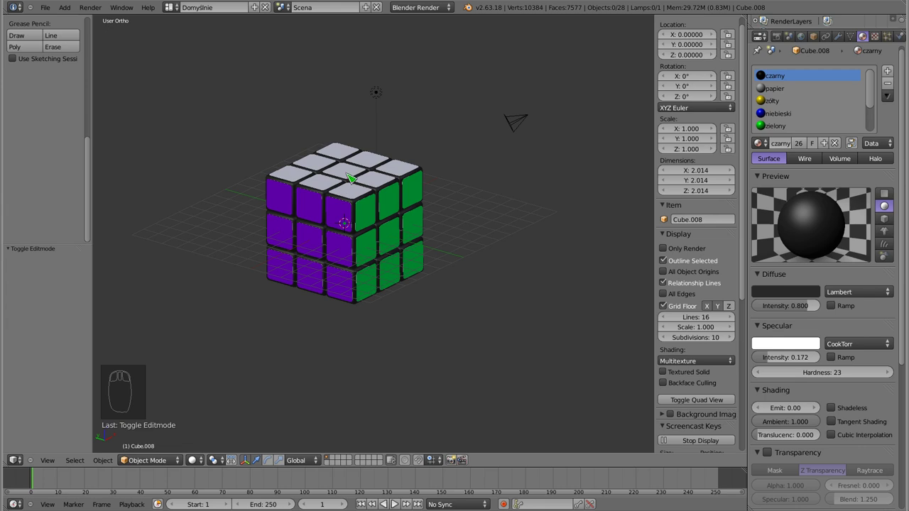
{"action": "left_click_drag", "start_coordinate": [444, 258], "coordinate": [293, 197]}
{"action": "left_click_drag", "start_coordinate": [292, 197], "coordinate": [314, 216]}
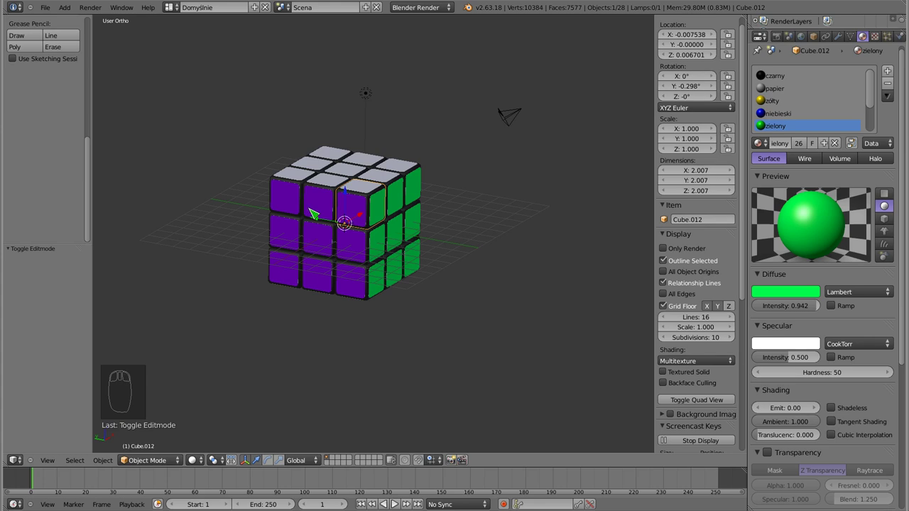
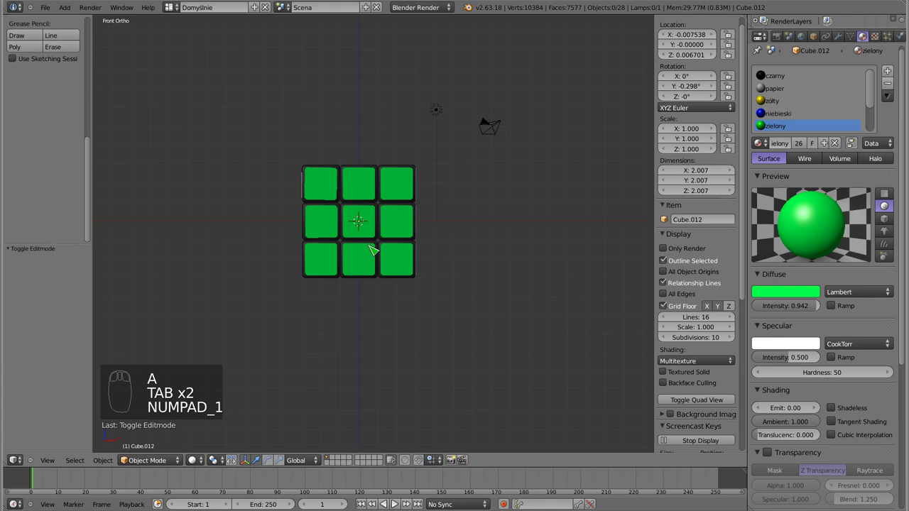
Step: Add a Lattice object at the cube's centre from the Shift+A menu
{"action": "key", "text": "KP_5"}
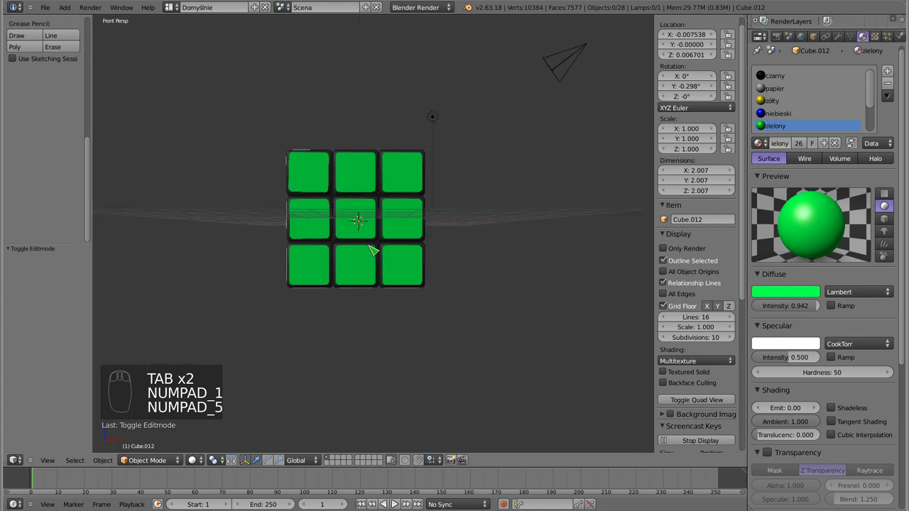
{"action": "key", "text": "KP_5"}
{"action": "key", "text": "shift+a"}
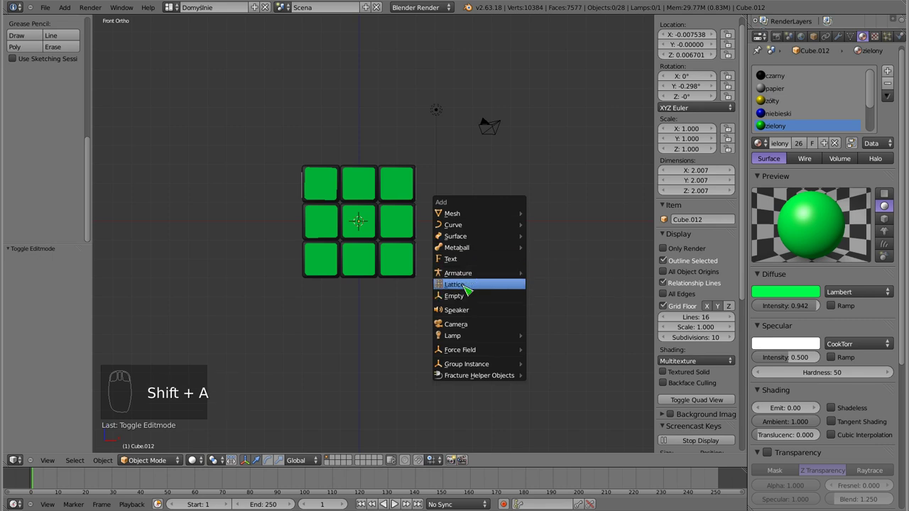
{"action": "left_click_drag", "start_coordinate": [459, 273], "coordinate": [467, 235]}
{"action": "left_click_drag", "start_coordinate": [459, 289], "coordinate": [444, 281]}
Step: Scale the lattice to 6.383 so it encloses the whole cube, then select all cubies
{"action": "key", "text": "z"}
{"action": "key", "text": "s"}
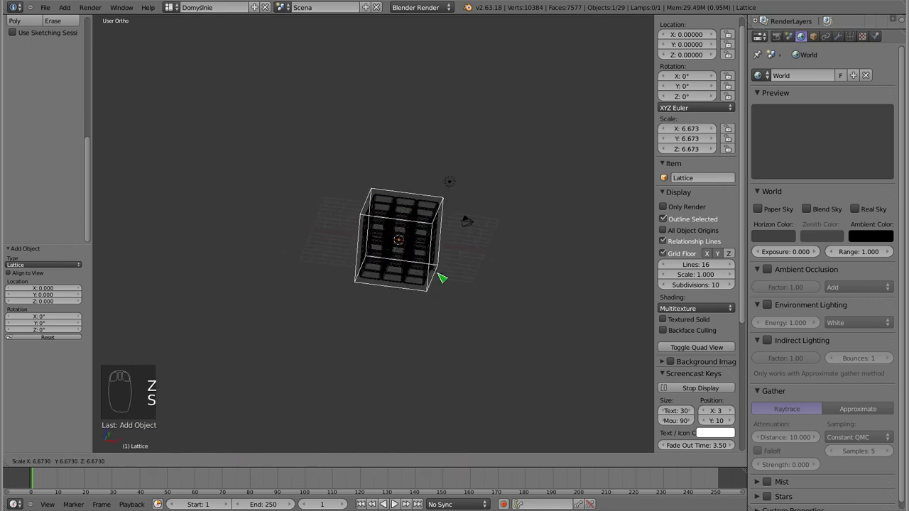
{"action": "left_click", "coordinate": [431, 273]}
{"action": "left_click_drag", "start_coordinate": [410, 247], "coordinate": [416, 258]}
{"action": "key", "text": "z"}
{"action": "left_click", "coordinate": [416, 258]}
{"action": "key", "text": "KP_1"}
{"action": "middle_click", "coordinate": [416, 258]}
{"action": "key", "text": "a"}
{"action": "key", "text": "b"}
{"action": "key", "text": "Escape"}
Step: Select all the cubies in wireframe with the lattice as the active object
{"action": "key", "text": "z"}
{"action": "key", "text": "b"}
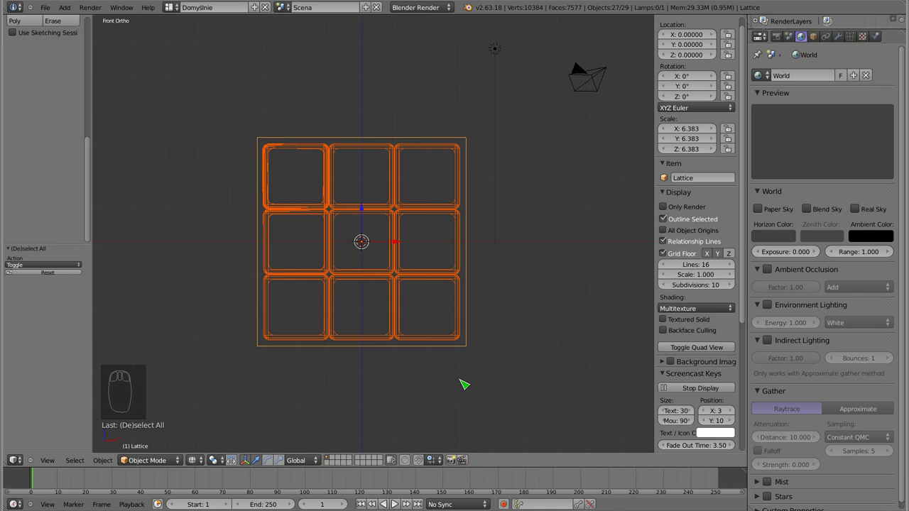
{"action": "right_click", "coordinate": [471, 257]}
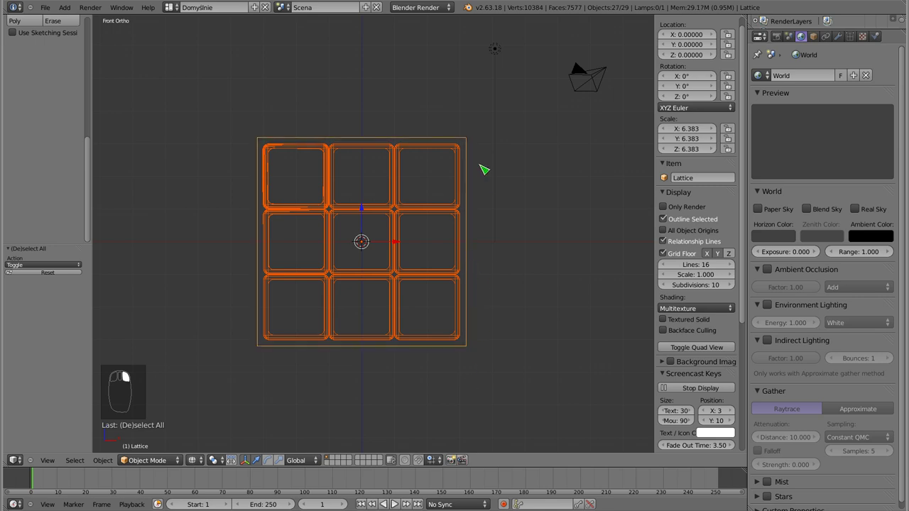
{"action": "left_click_drag", "start_coordinate": [380, 225], "coordinate": [463, 245]}
Step: Parent the cubies to the lattice with Lattice Deform, then check a top corner cubie
{"action": "key", "text": "ctrl+p"}
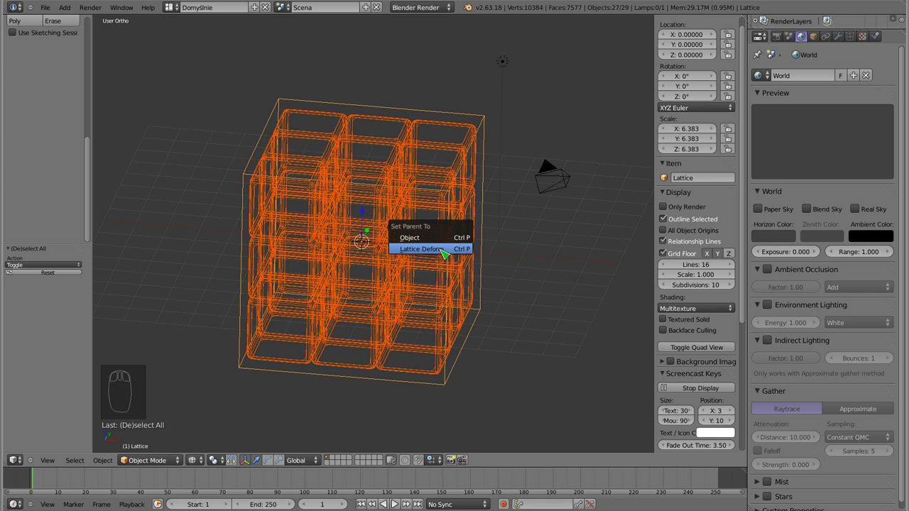
{"action": "left_click_drag", "start_coordinate": [484, 129], "coordinate": [466, 203]}
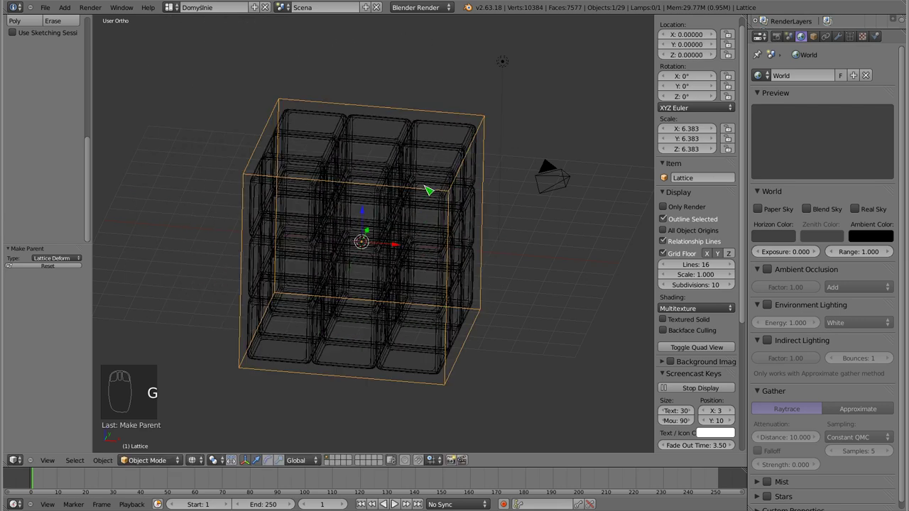
{"action": "key", "text": "r"}
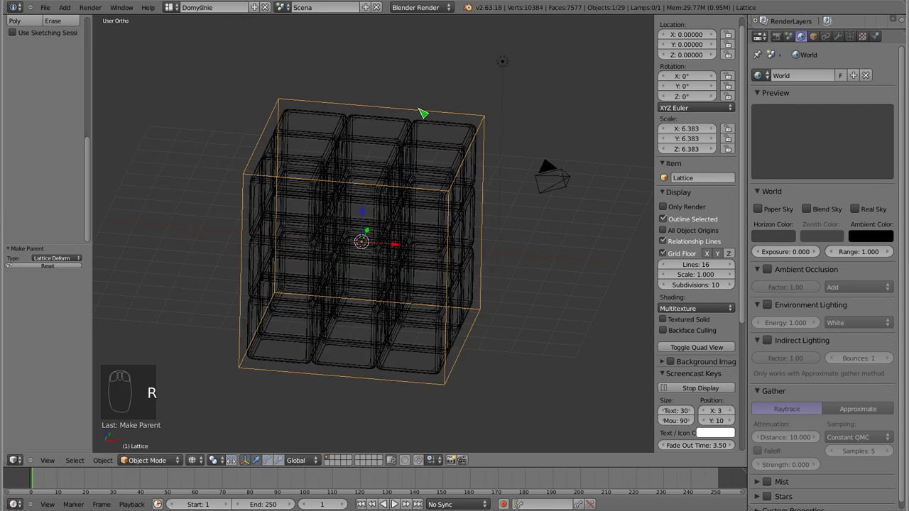
{"action": "left_click_drag", "start_coordinate": [430, 319], "coordinate": [374, 171]}
{"action": "right_click", "coordinate": [369, 128]}
{"action": "left_click_drag", "start_coordinate": [389, 300], "coordinate": [413, 178]}
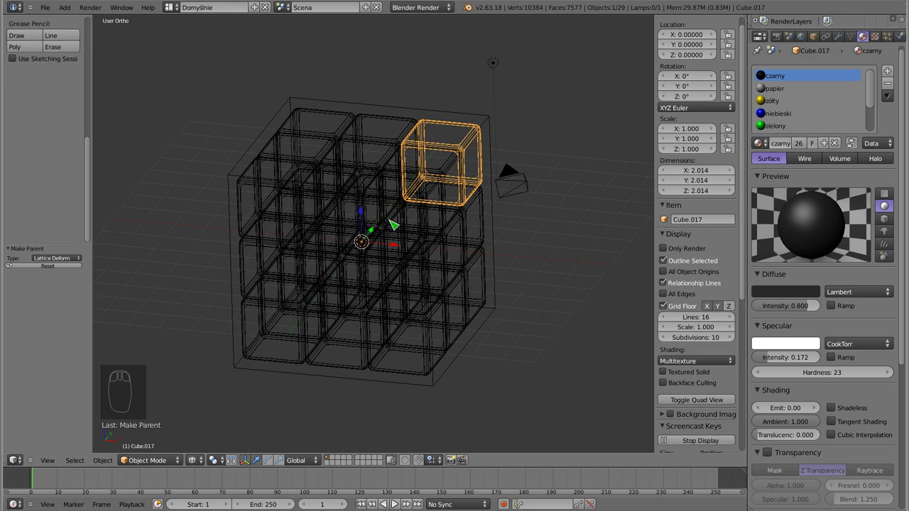
Step: Select the lattice and move it so the whole Rubik's cube follows along
{"action": "scroll", "scroll_direction": "up", "scroll_amount": 3}
{"action": "right_click", "coordinate": [377, 149]}
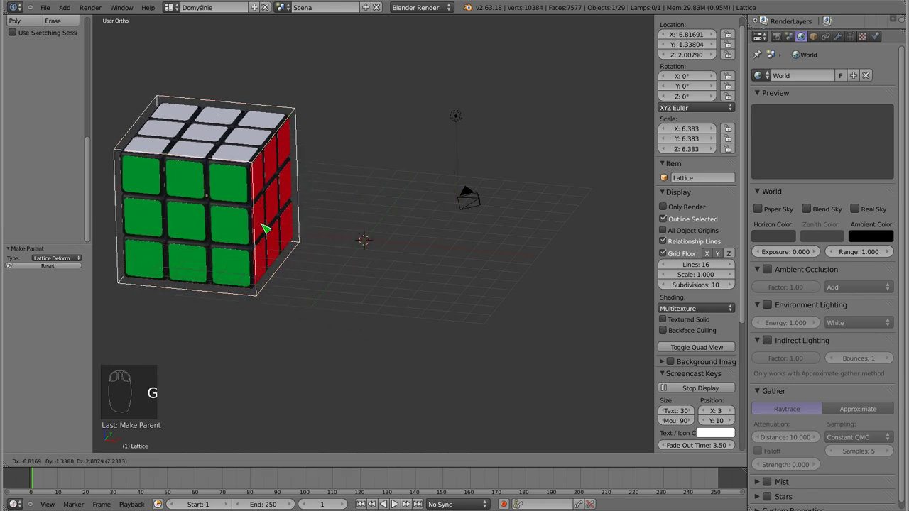
{"action": "right_click", "coordinate": [360, 343]}
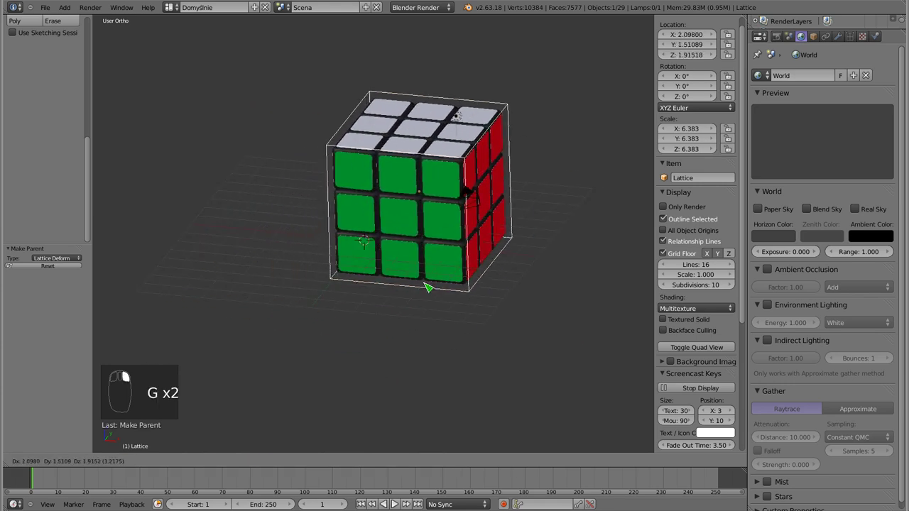
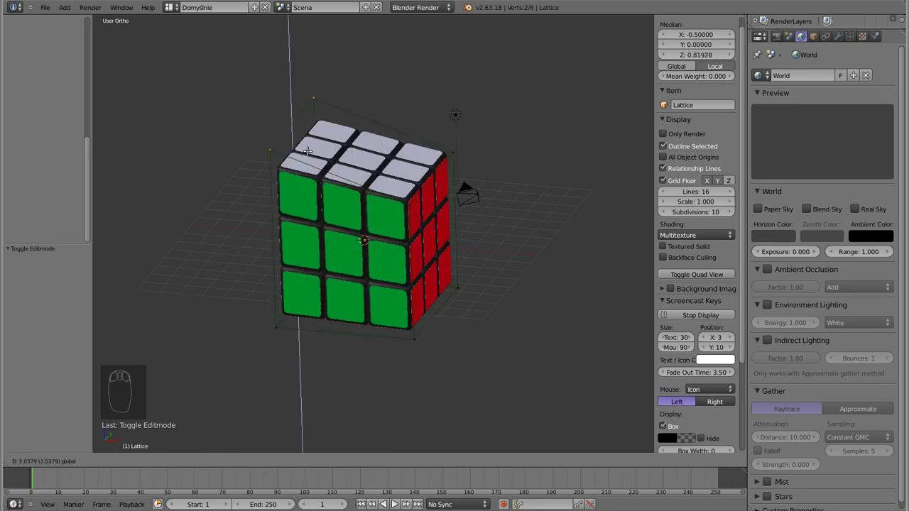
Step: Return to Object Mode with the lattice back at the origin and the cube undeformed, orbiting to check
{"action": "key", "text": "Tab"}
{"action": "left_click_drag", "start_coordinate": [317, 326], "coordinate": [373, 305]}
{"action": "left_click", "coordinate": [355, 268]}
{"action": "left_click_drag", "start_coordinate": [423, 325], "coordinate": [383, 204]}
{"action": "left_click", "coordinate": [383, 204]}
{"action": "left_click_drag", "start_coordinate": [368, 207], "coordinate": [355, 238]}
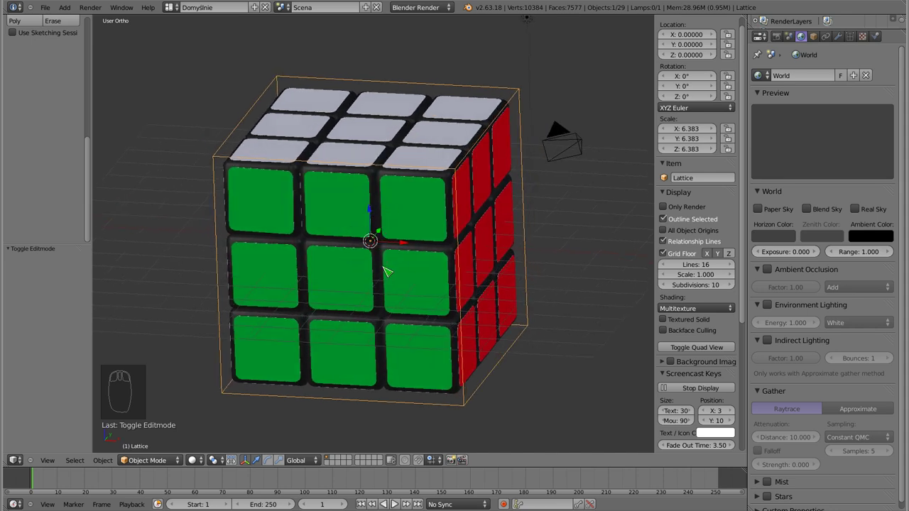
{"action": "left_click_drag", "start_coordinate": [378, 266], "coordinate": [370, 259]}
{"action": "middle_click", "coordinate": [376, 266]}
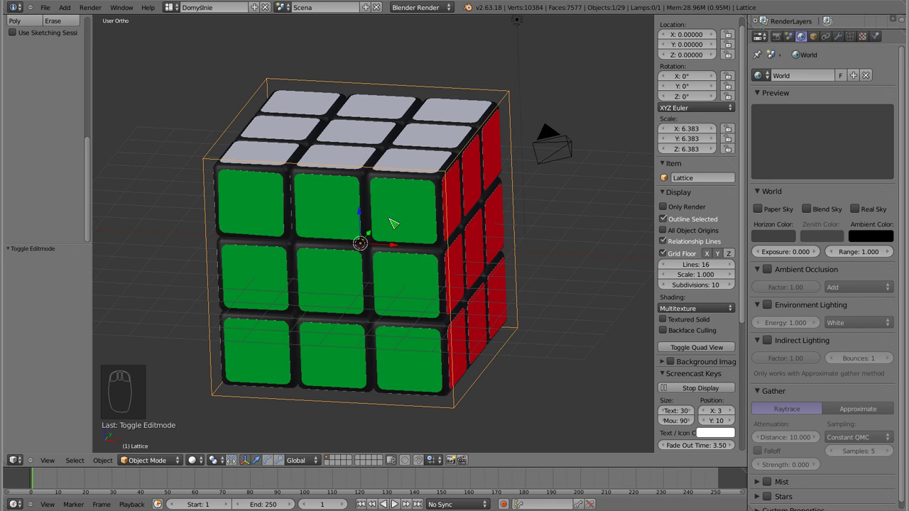